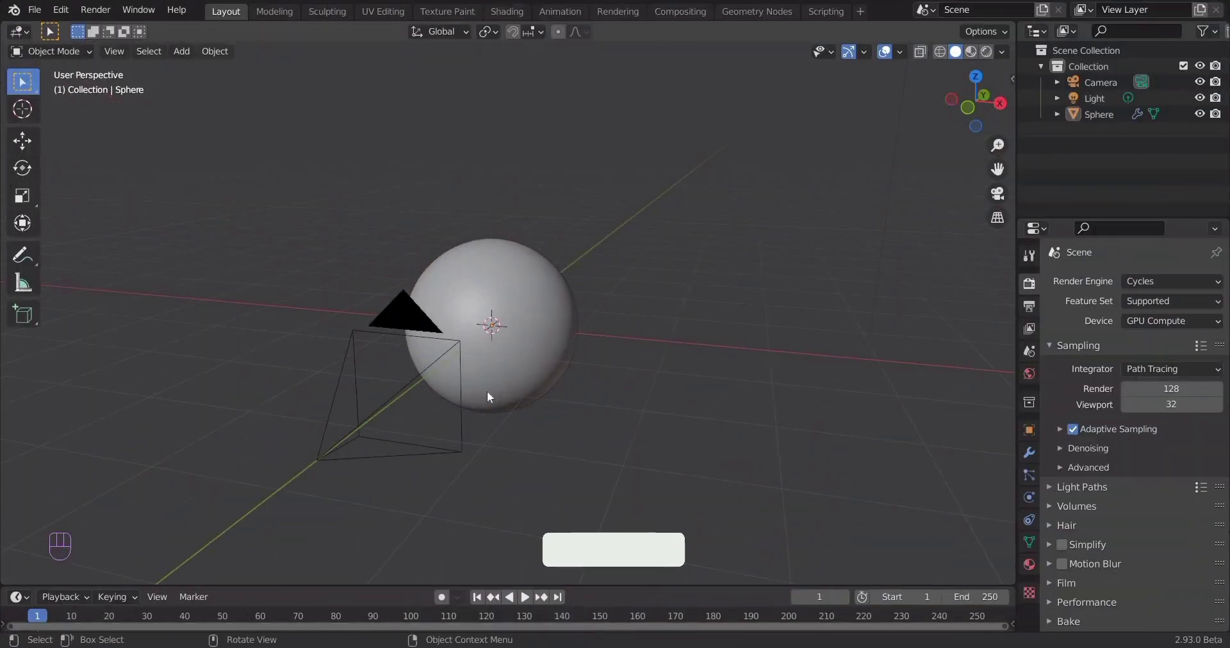
# Select the sphere and look at it through the scene camera.
pyautogui.click(492, 396)
pyautogui.press('KP_0')
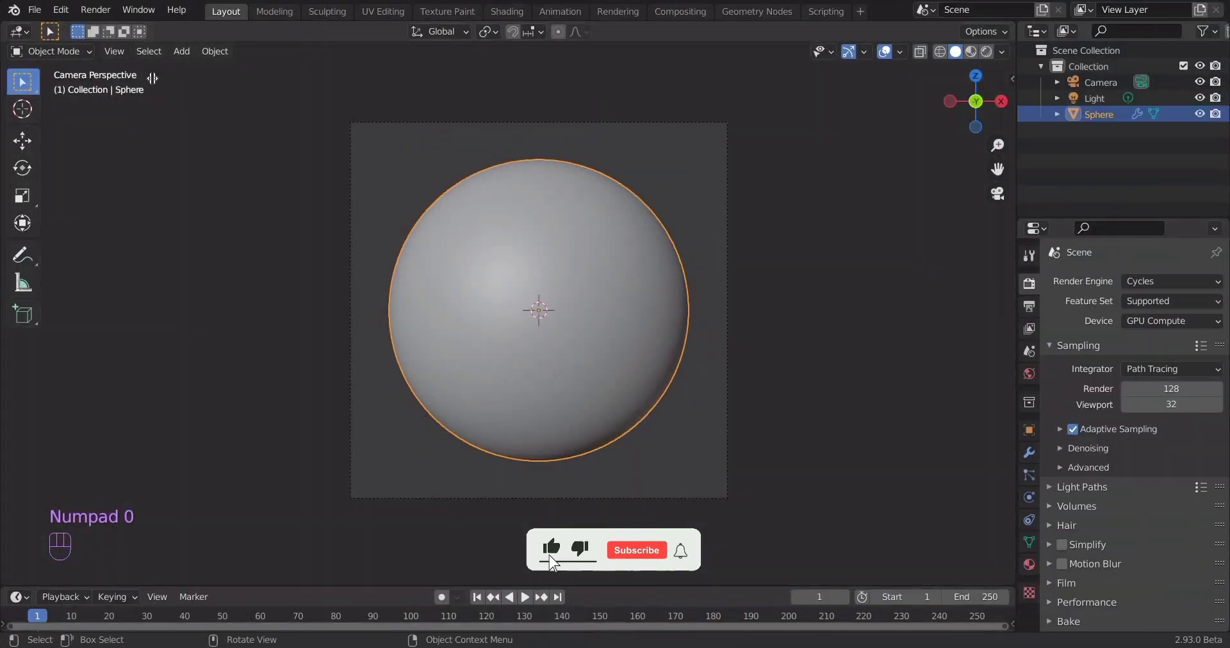
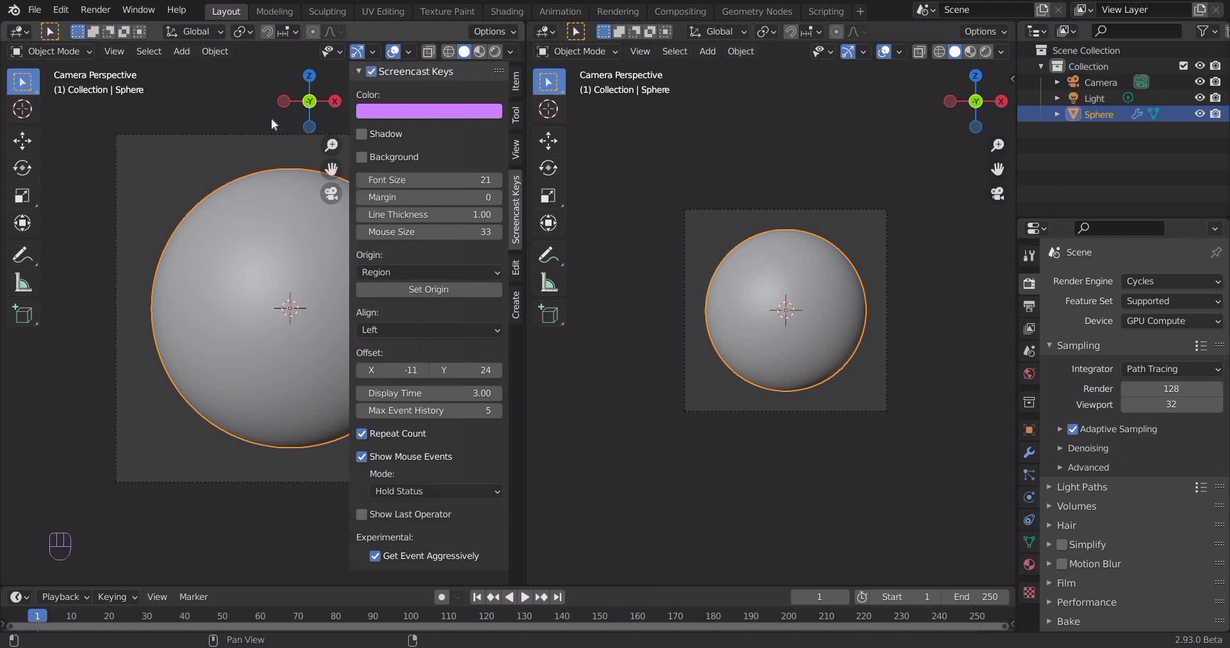
# Hide the sidebars and show the left view as a Cycles rendered camera preview of the sphere.
pyautogui.press('n')
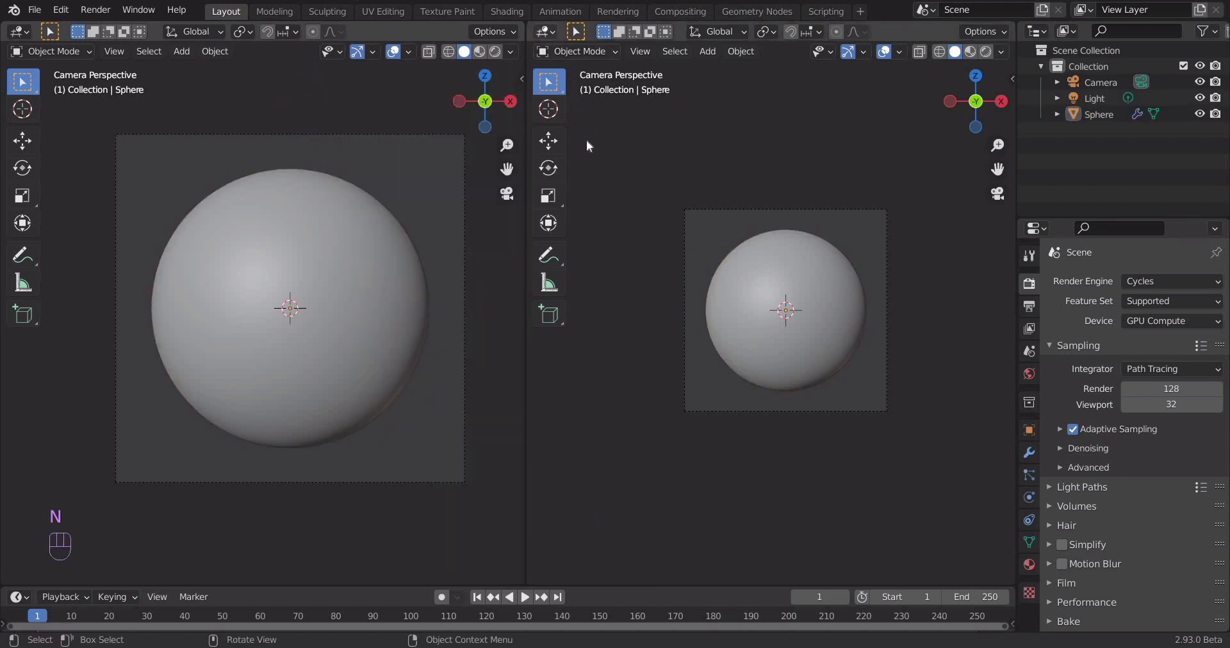
pyautogui.moveTo(581, 177); pyautogui.dragTo(380, 250)
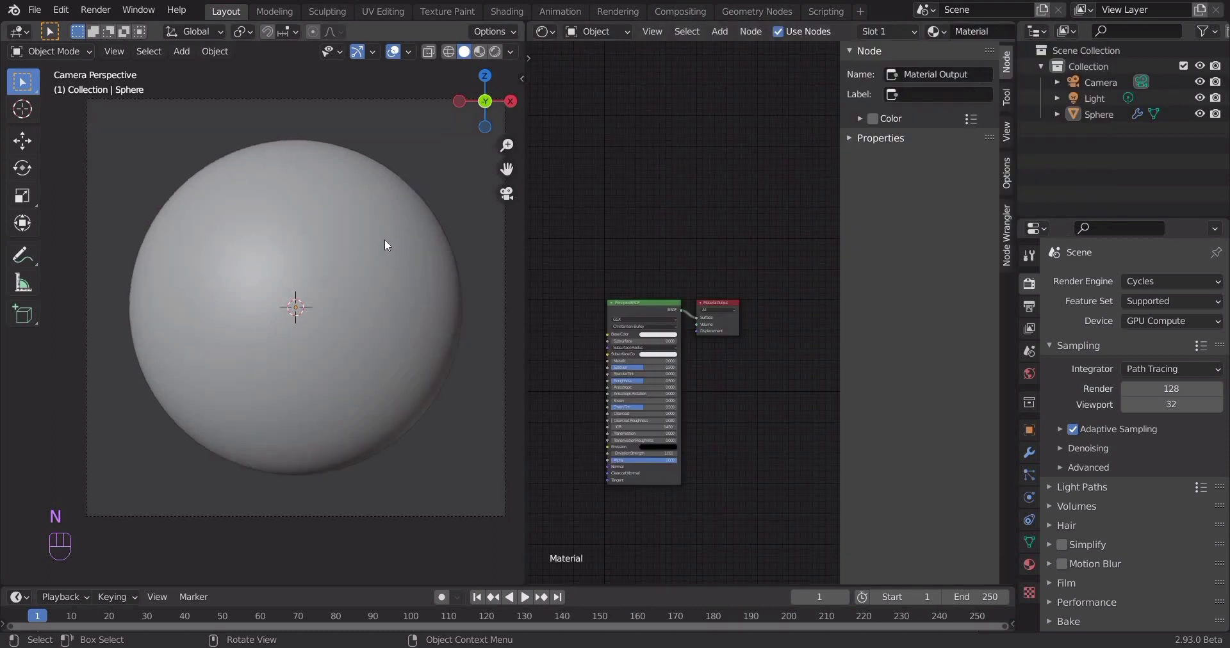
pyautogui.middleClick(382, 269)
pyautogui.press('z')
pyautogui.press('n')
pyautogui.middleClick(272, 333)
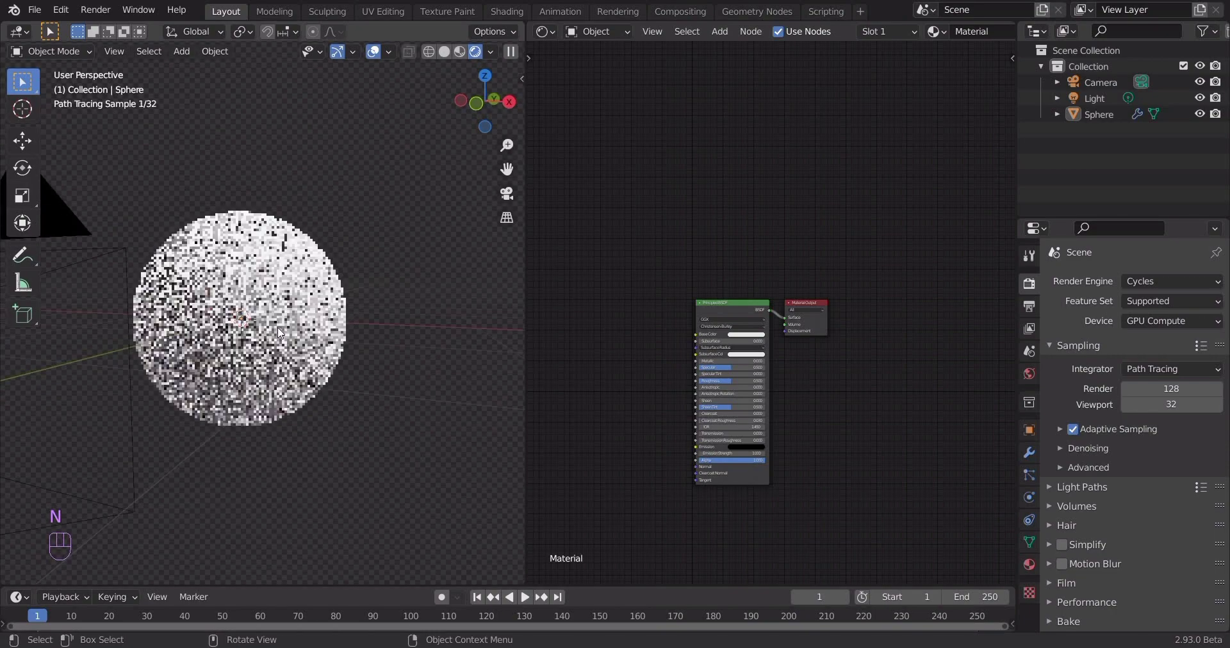
pyautogui.middleClick(280, 334)
pyautogui.press('KP_0')
# Save the file and set the Principled BSDF Metallic to 1.0, clearing room to its left.
pyautogui.press('ctrl+s')
pyautogui.click(710, 409)
pyautogui.click(711, 359)
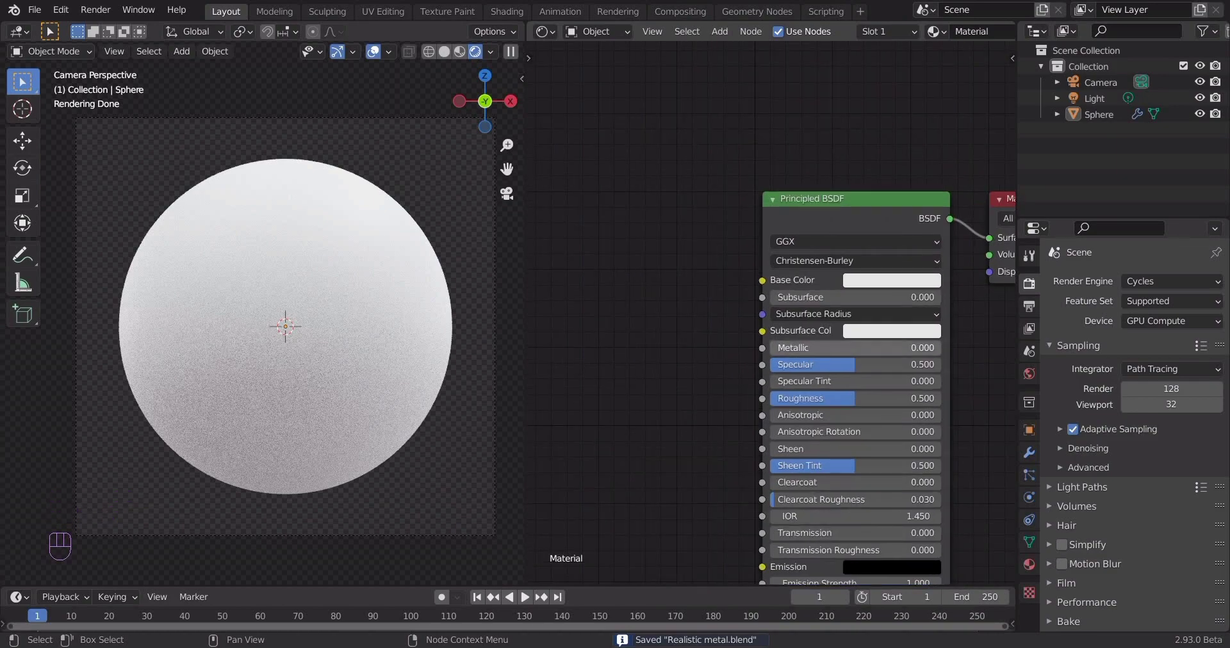
pyautogui.moveTo(945, 352); pyautogui.dragTo(922, 383)
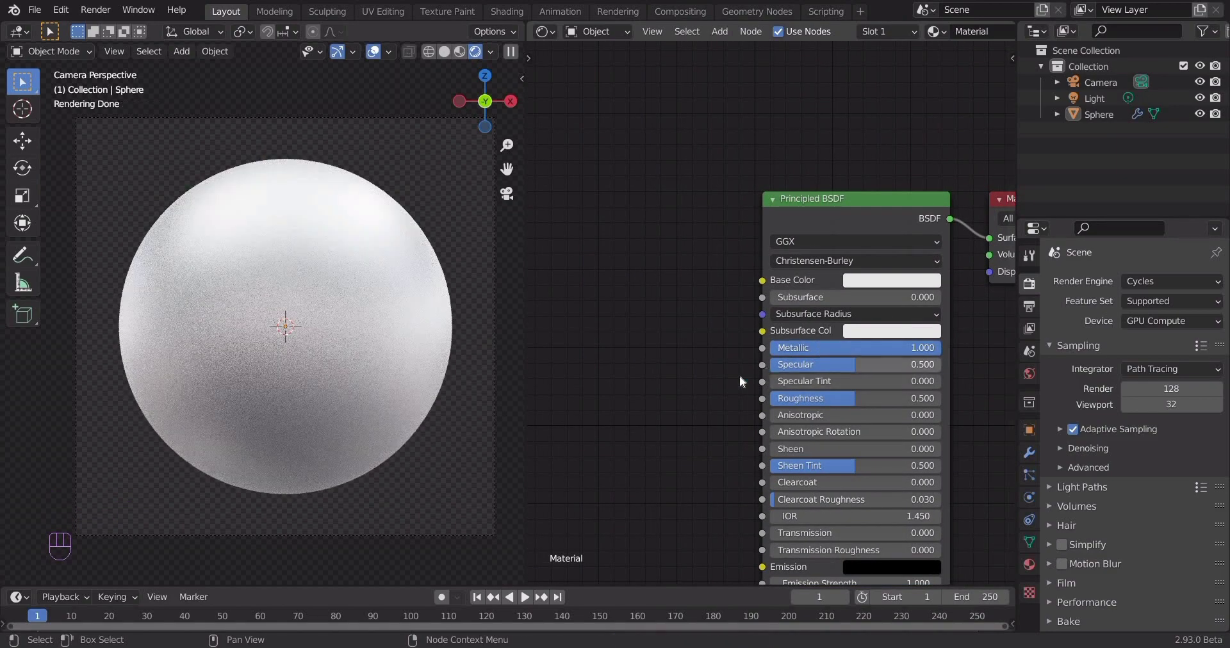
pyautogui.moveTo(723, 376); pyautogui.dragTo(686, 267)
pyautogui.middleClick(611, 219)
# Add a ColorRamp node with a Texture Coordinate, Mapping and texture setup via Node Wrangler.
pyautogui.press('shift+a')
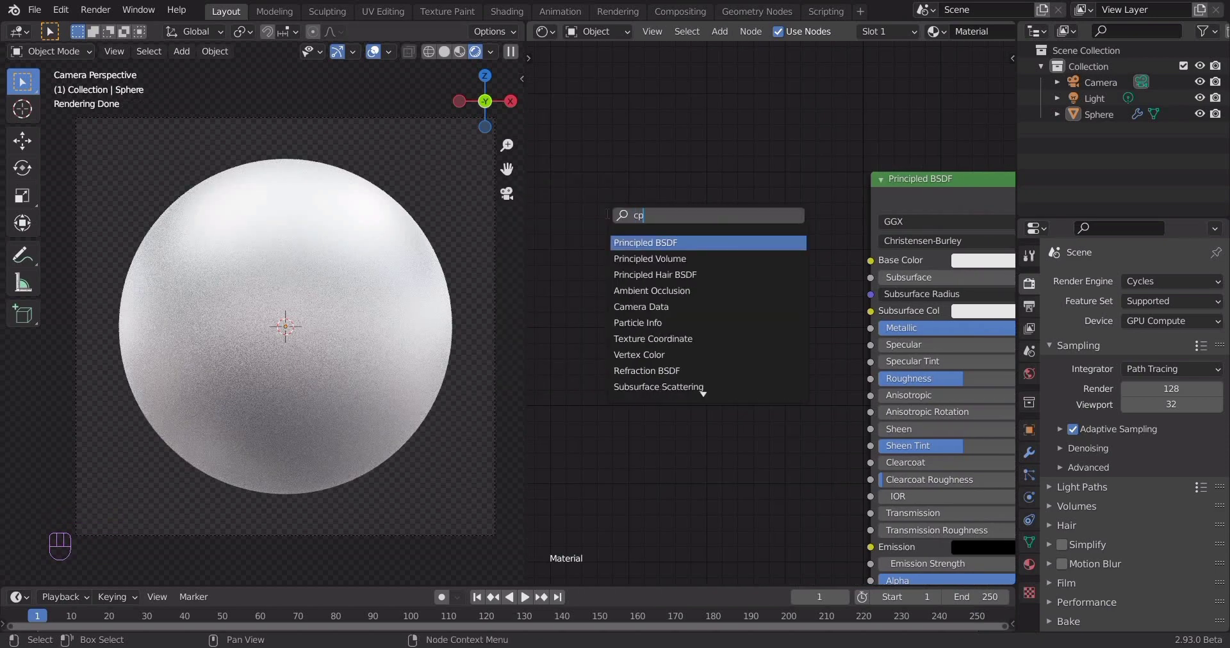
pyautogui.press('BackSpace')
pyautogui.press('BackSpace')
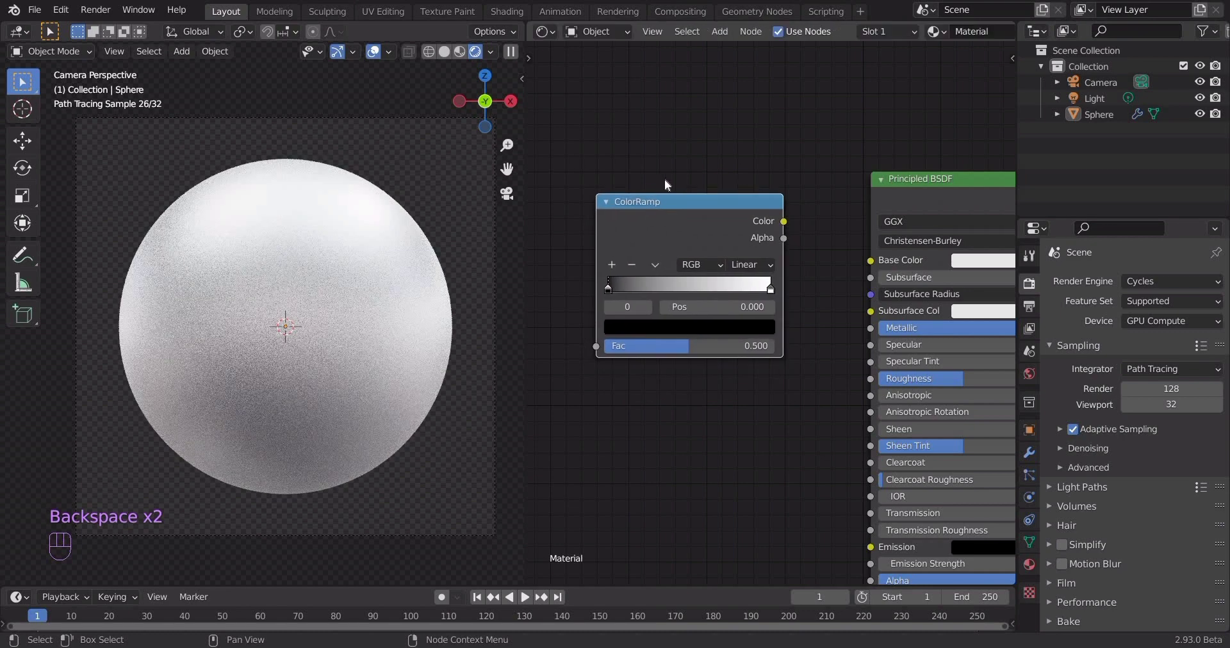
pyautogui.click(647, 195)
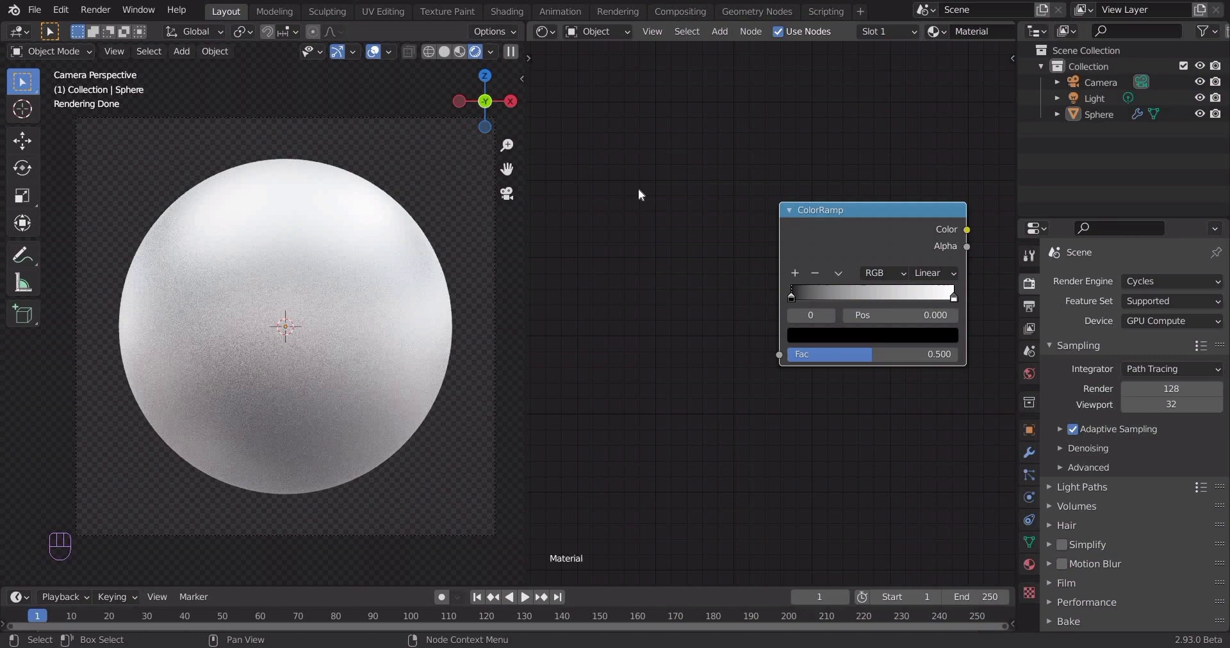
pyautogui.press('ctrl+t')
pyautogui.click(743, 229)
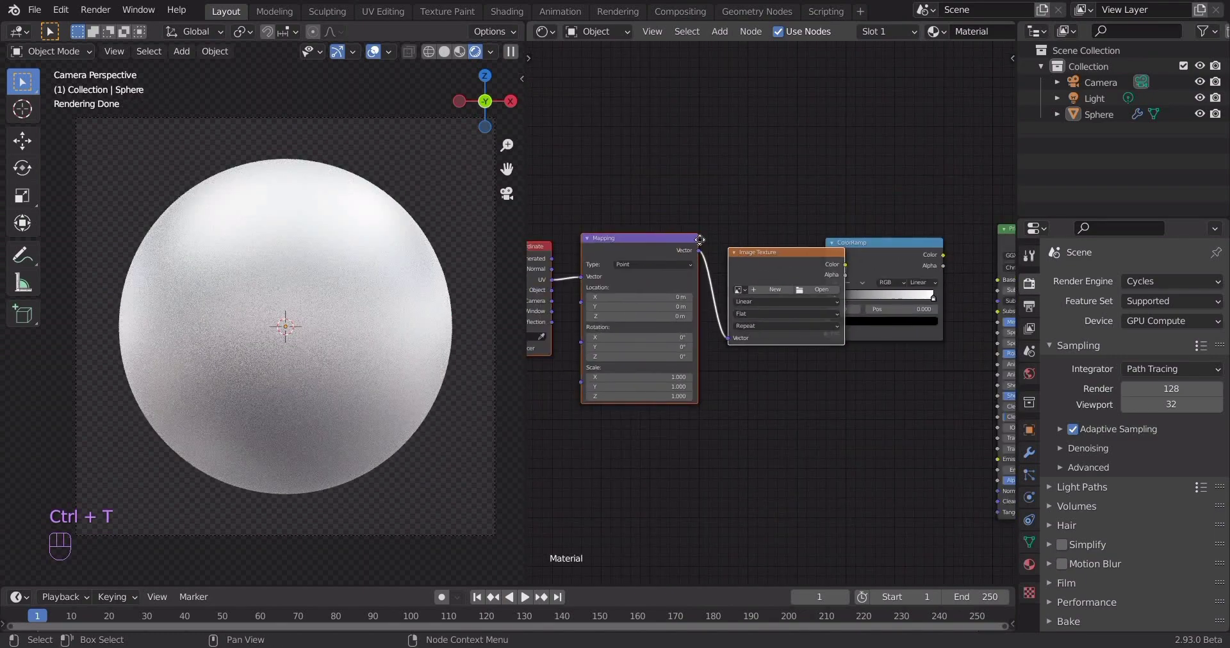
# Replace the Image Texture with a Noise Texture fed by Mapping, its Fac driving the ColorRamp.
pyautogui.click(712, 235)
pyautogui.click(711, 237)
pyautogui.press('x')
pyautogui.press('shift+a')
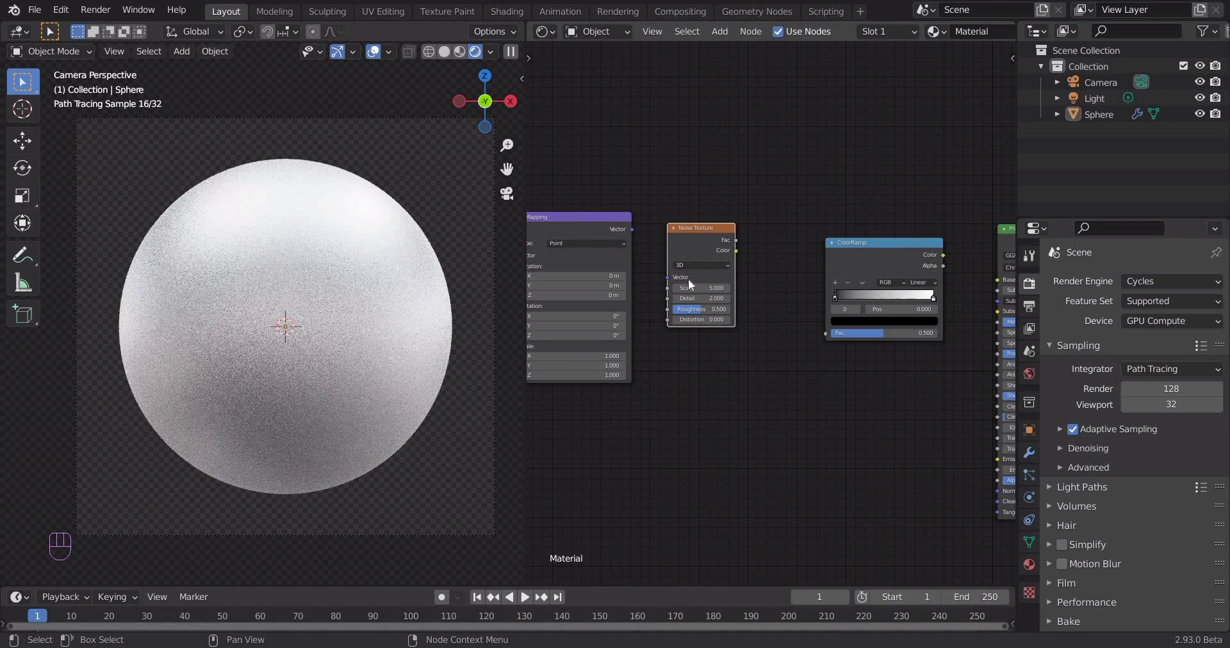
pyautogui.moveTo(683, 284); pyautogui.dragTo(749, 242)
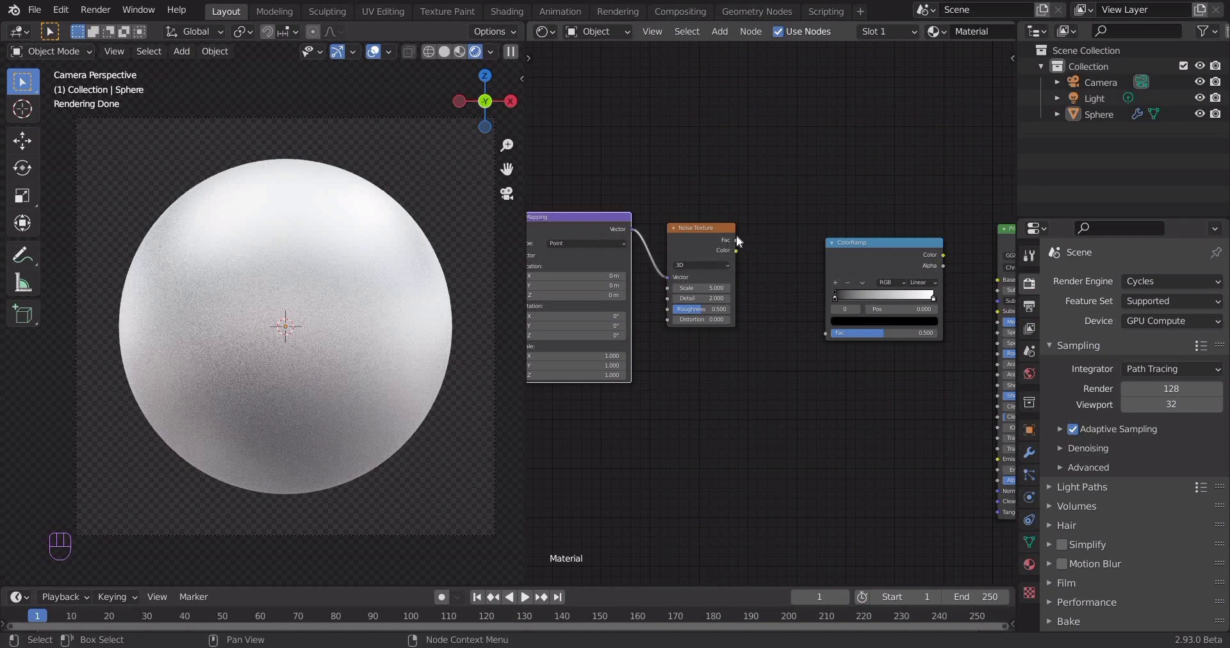
pyautogui.moveTo(775, 297); pyautogui.dragTo(799, 315)
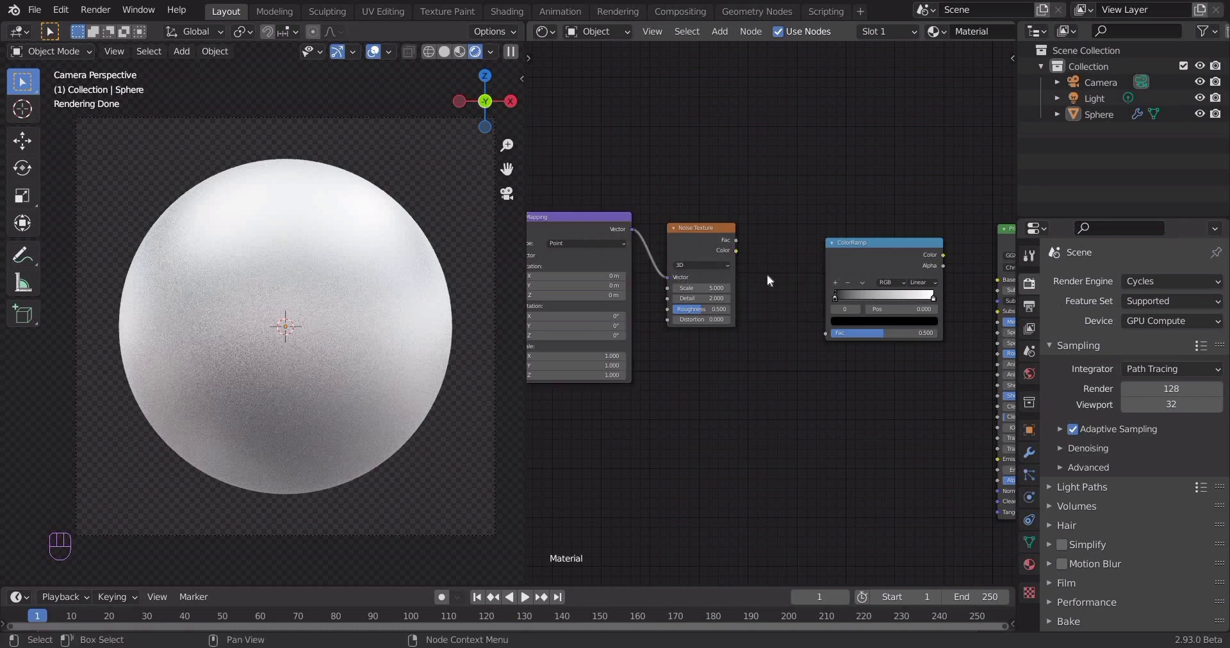
pyautogui.click(832, 334)
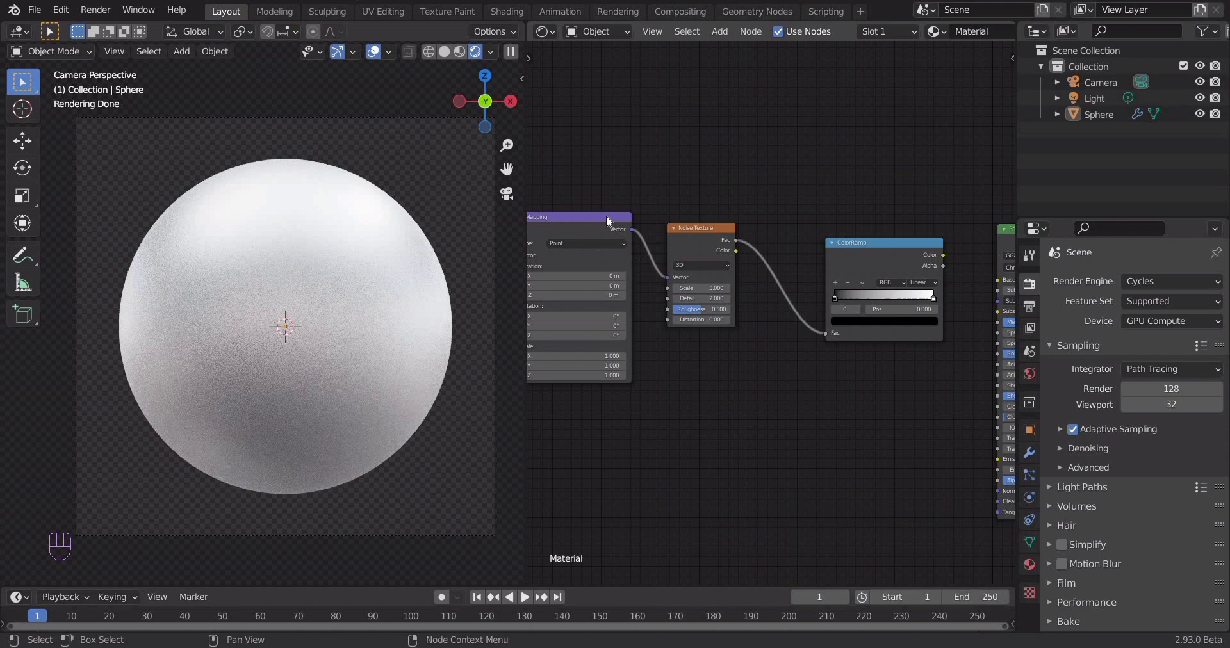
pyautogui.click(846, 294)
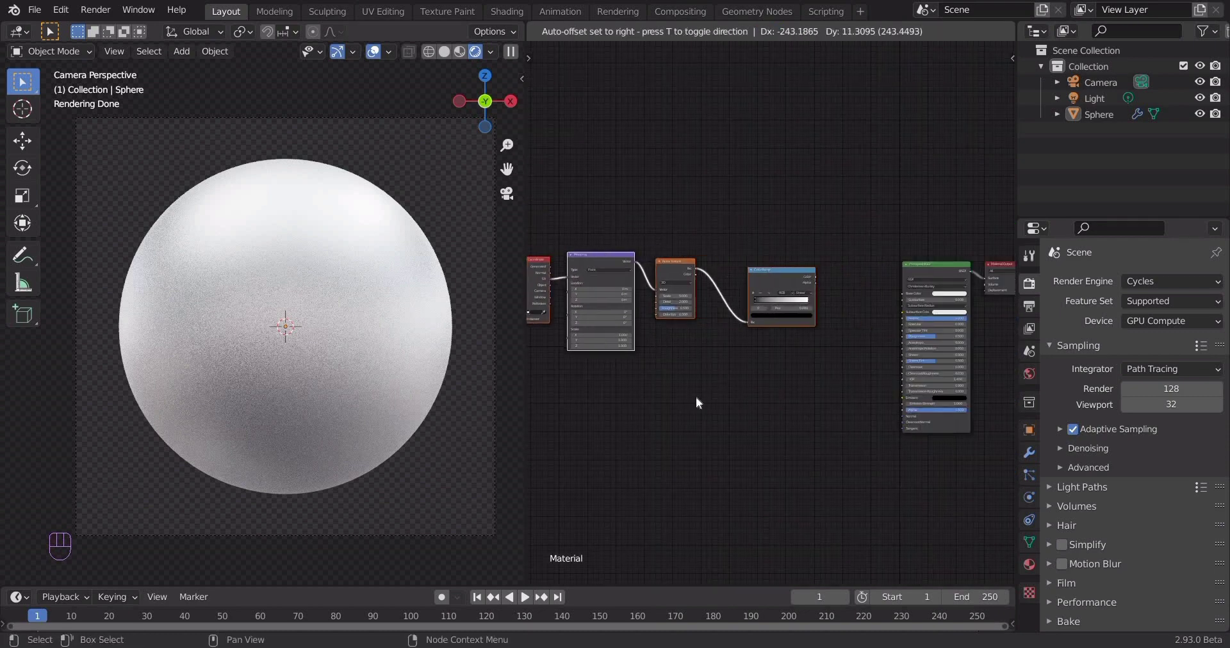
# Connect the ColorRamp colour into the Principled BSDF base colour and save the file.
pyautogui.middleClick(723, 373)
pyautogui.middleClick(803, 356)
pyautogui.moveTo(726, 255); pyautogui.dragTo(694, 227)
pyautogui.middleClick(709, 219)
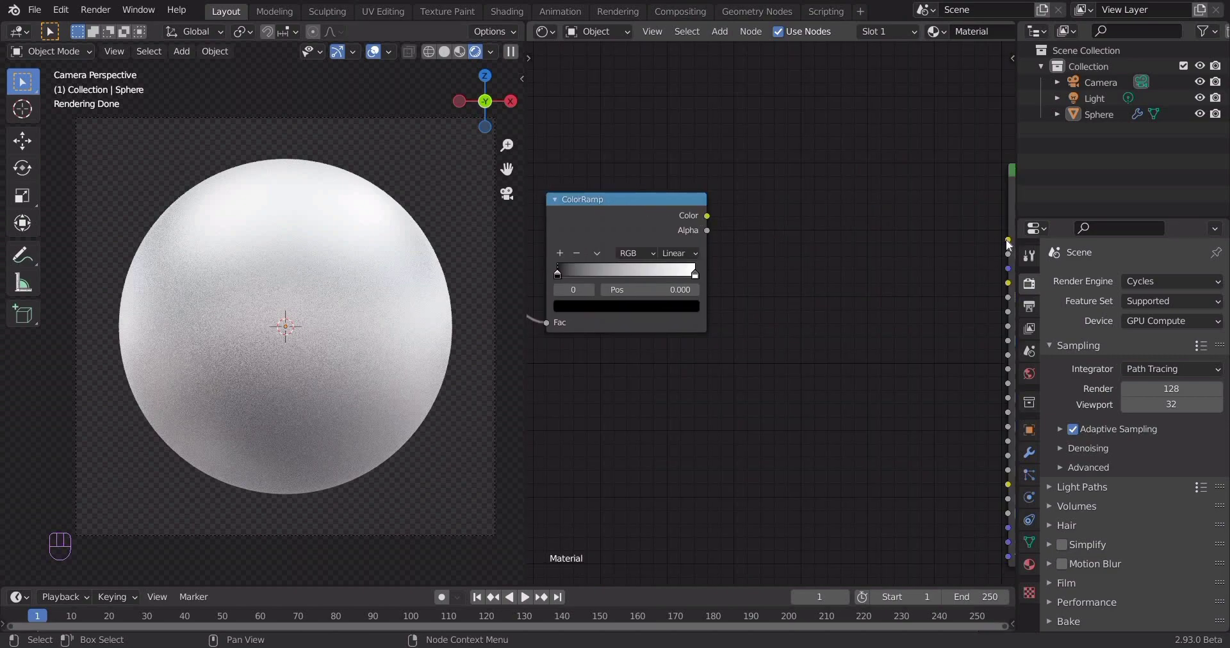
pyautogui.moveTo(1014, 246); pyautogui.dragTo(652, 345)
pyautogui.middleClick(768, 367)
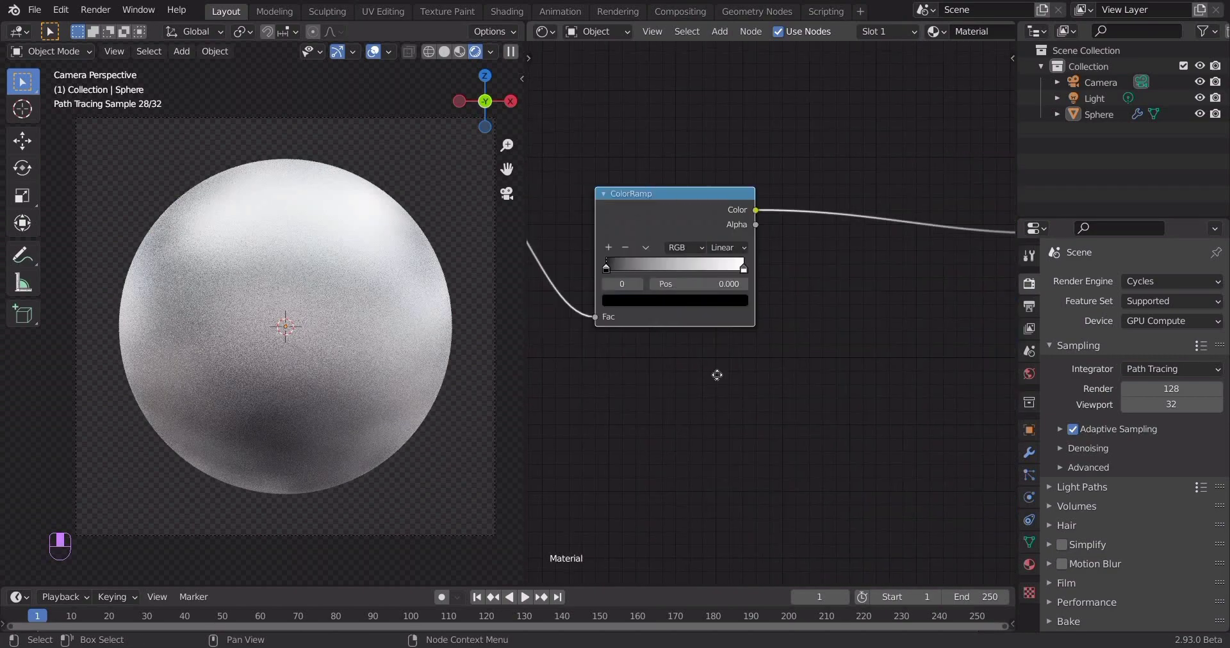
pyautogui.middleClick(712, 356)
pyautogui.middleClick(657, 341)
pyautogui.press('ctrl+s')
pyautogui.middleClick(742, 374)
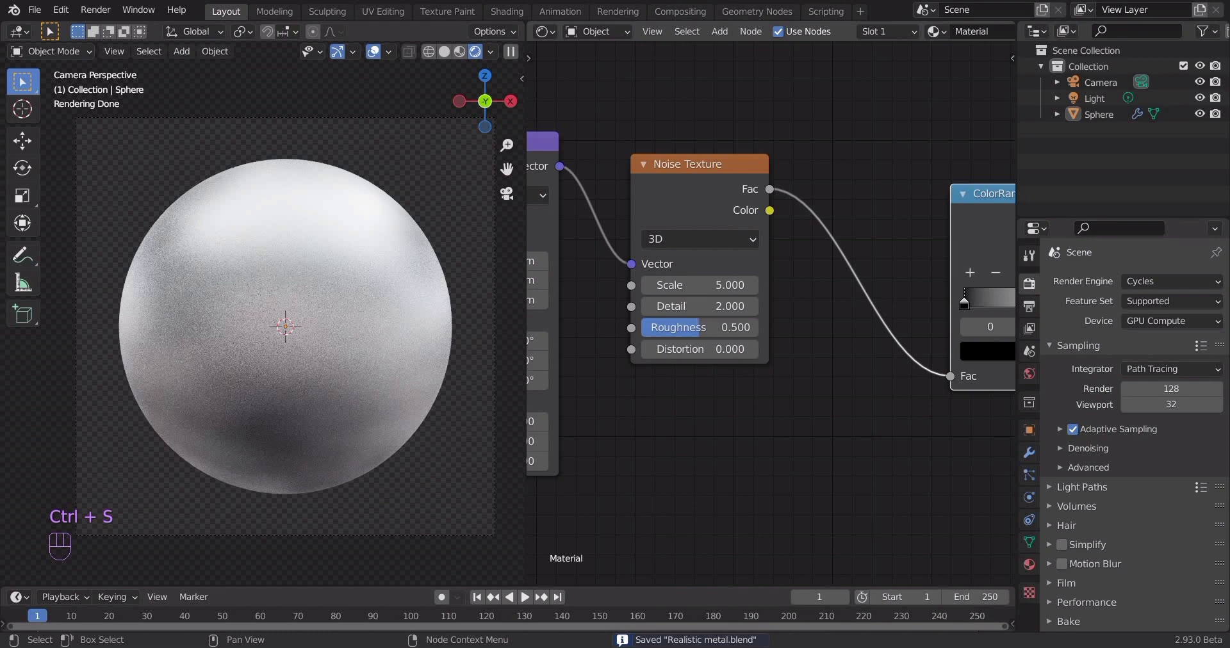
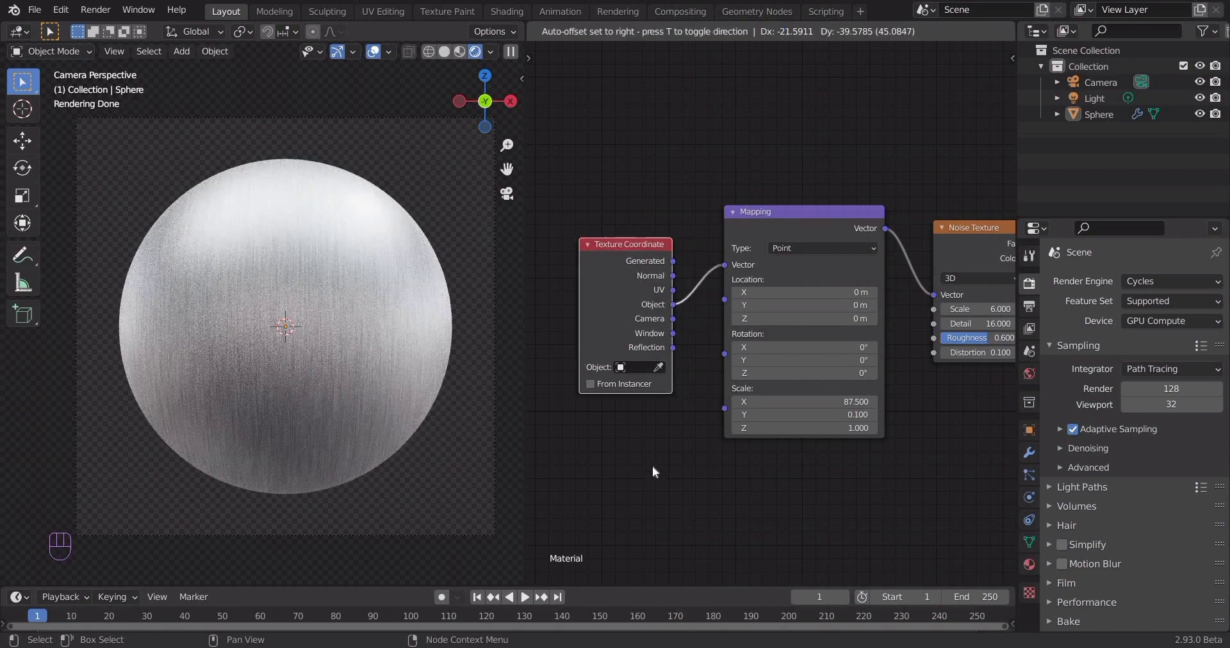
# Darken the ColorRamp's white stop to a mid grey.
pyautogui.click(714, 441)
pyautogui.click(764, 409)
pyautogui.moveTo(739, 386); pyautogui.dragTo(779, 357)
pyautogui.press('ctrl+s')
pyautogui.moveTo(678, 399); pyautogui.dragTo(681, 407)
pyautogui.moveTo(688, 339); pyautogui.dragTo(723, 334)
pyautogui.moveTo(779, 330); pyautogui.dragTo(792, 359)
pyautogui.moveTo(792, 359); pyautogui.dragTo(657, 332)
pyautogui.moveTo(733, 367); pyautogui.dragTo(708, 377)
pyautogui.moveTo(697, 389); pyautogui.dragTo(703, 375)
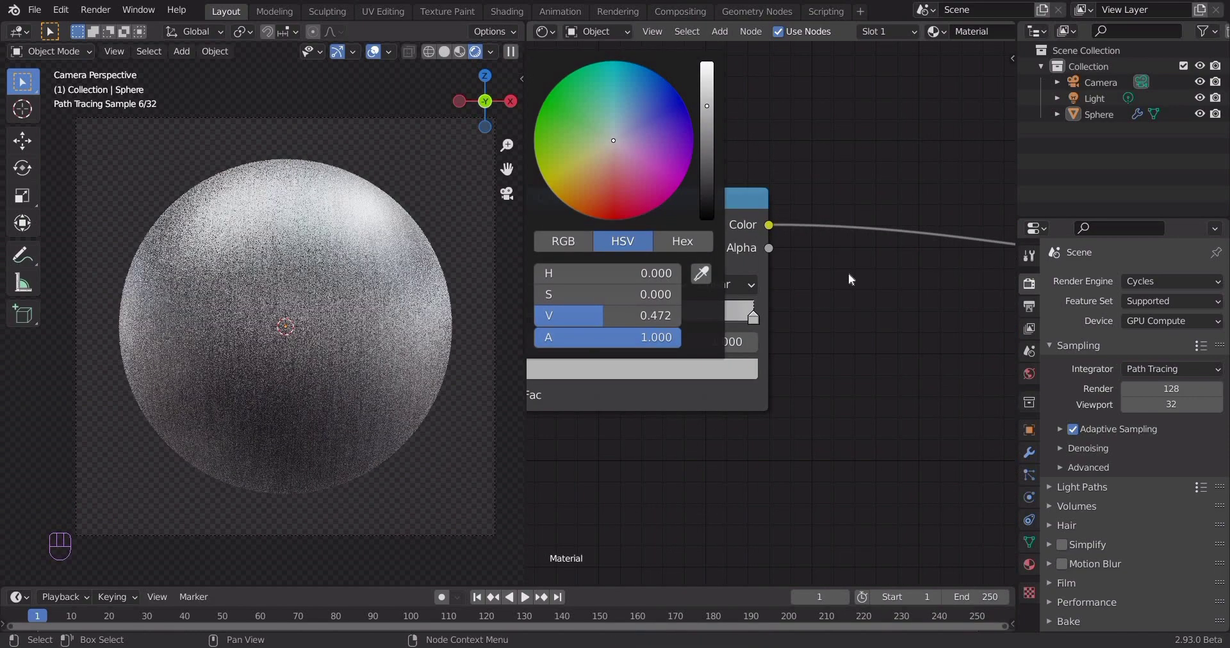
# Move the light stop to about 0.783, brighten the dark stop slightly to dark grey, and save.
pyautogui.moveTo(910, 313); pyautogui.dragTo(827, 303)
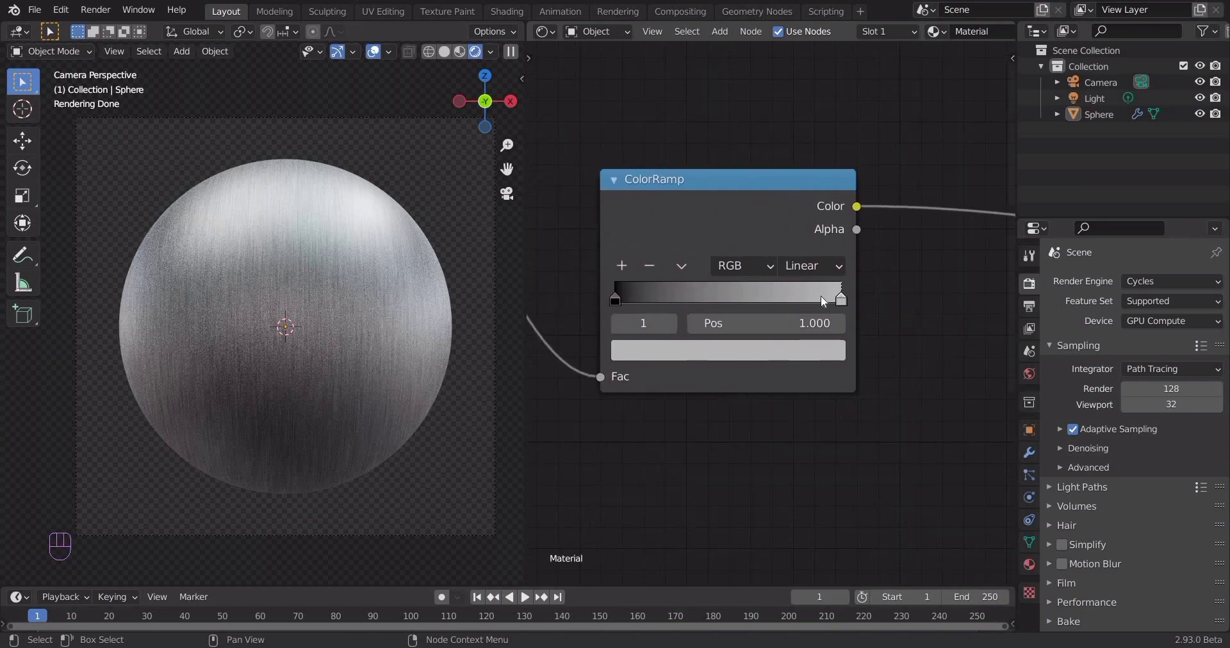
pyautogui.click(788, 301)
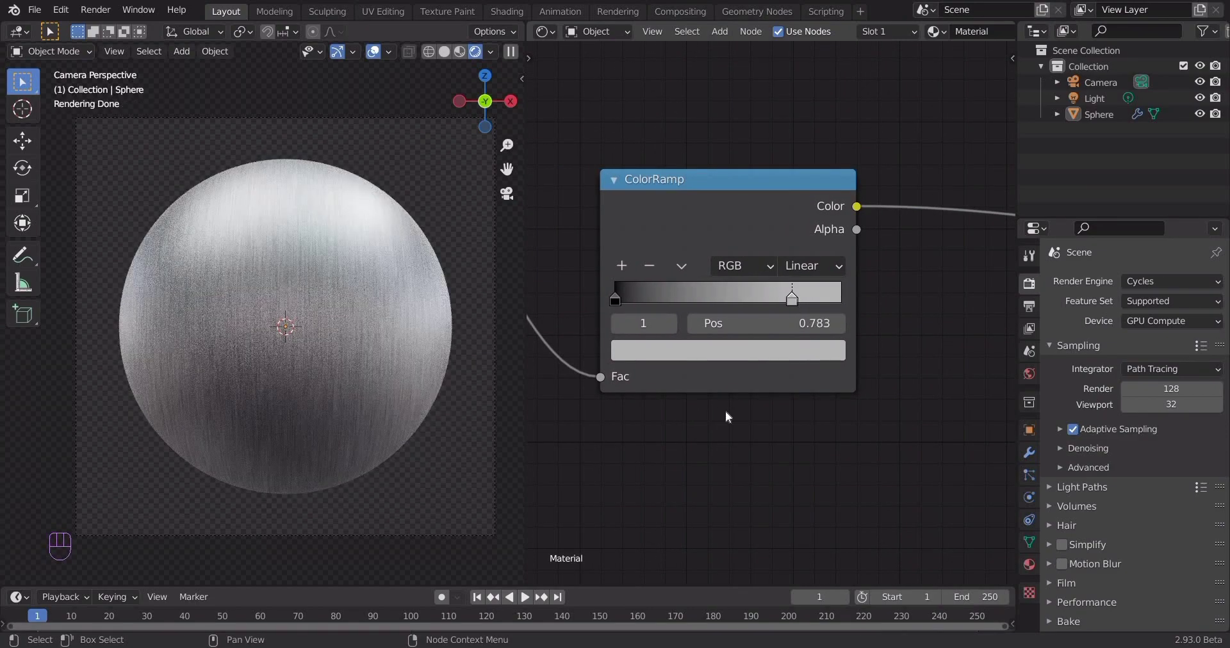
pyautogui.middleClick(732, 418)
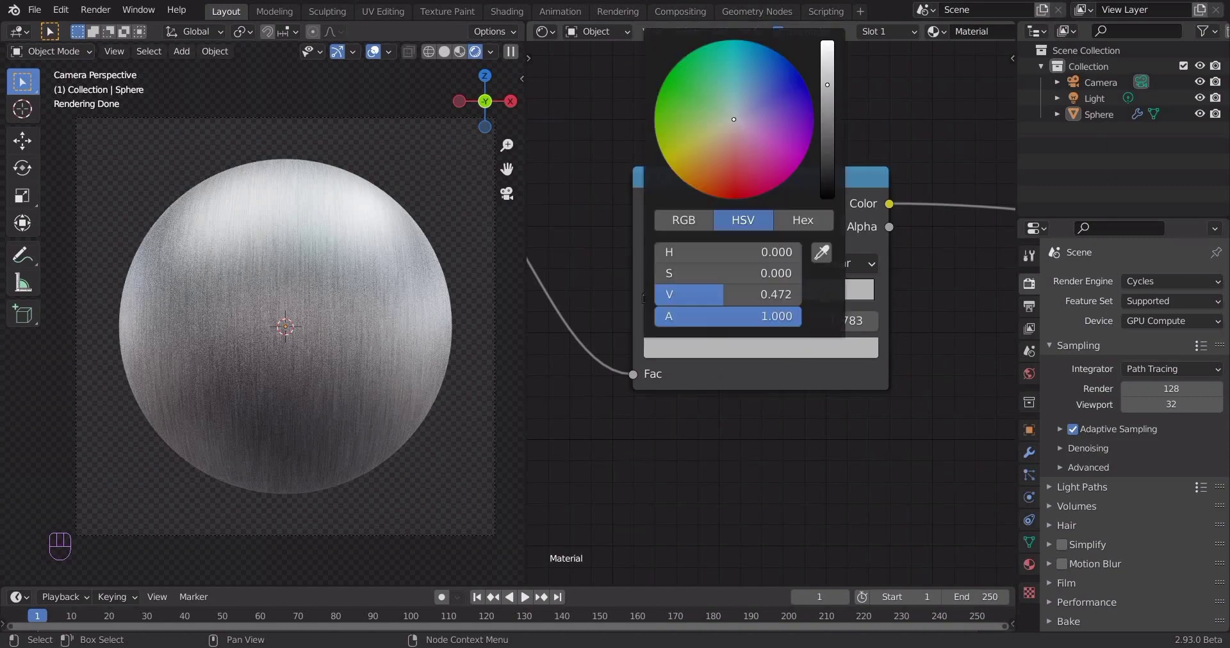
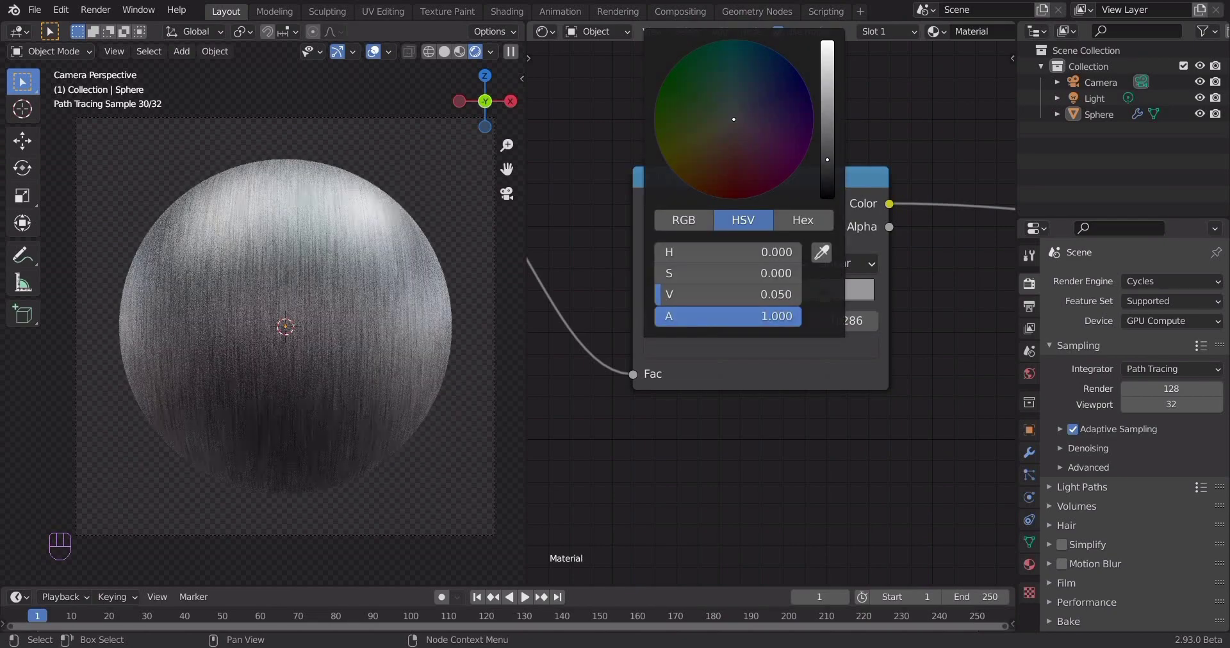
pyautogui.click(919, 396)
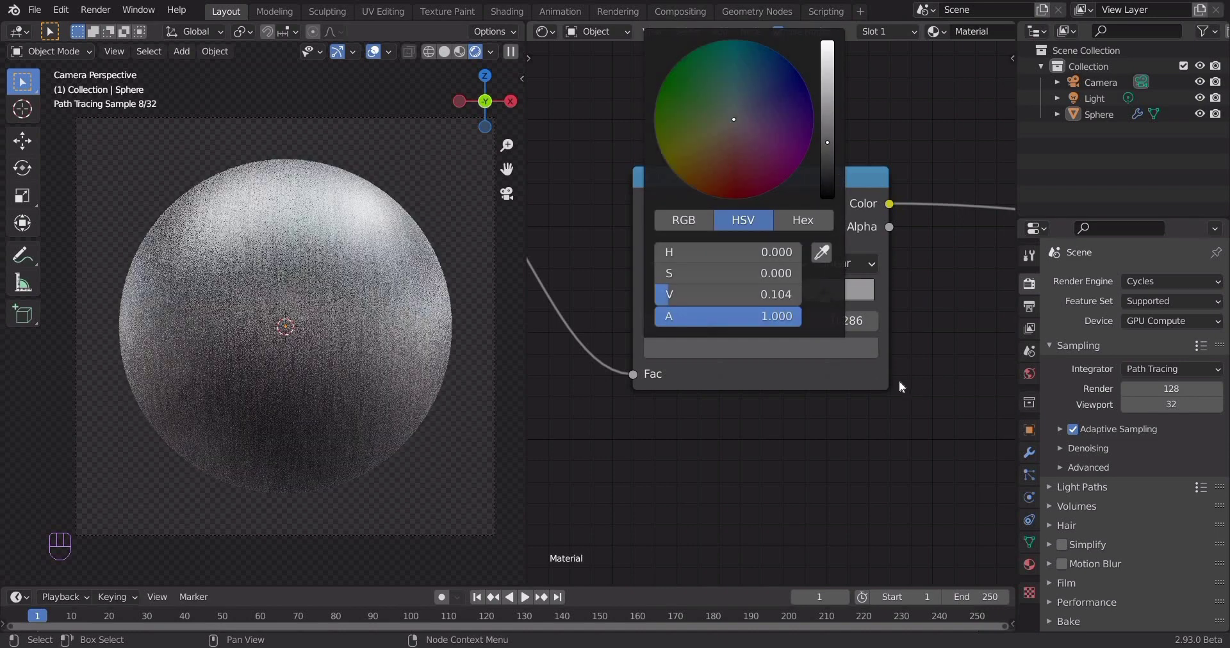
pyautogui.click(862, 395)
pyautogui.press('ctrl+s')
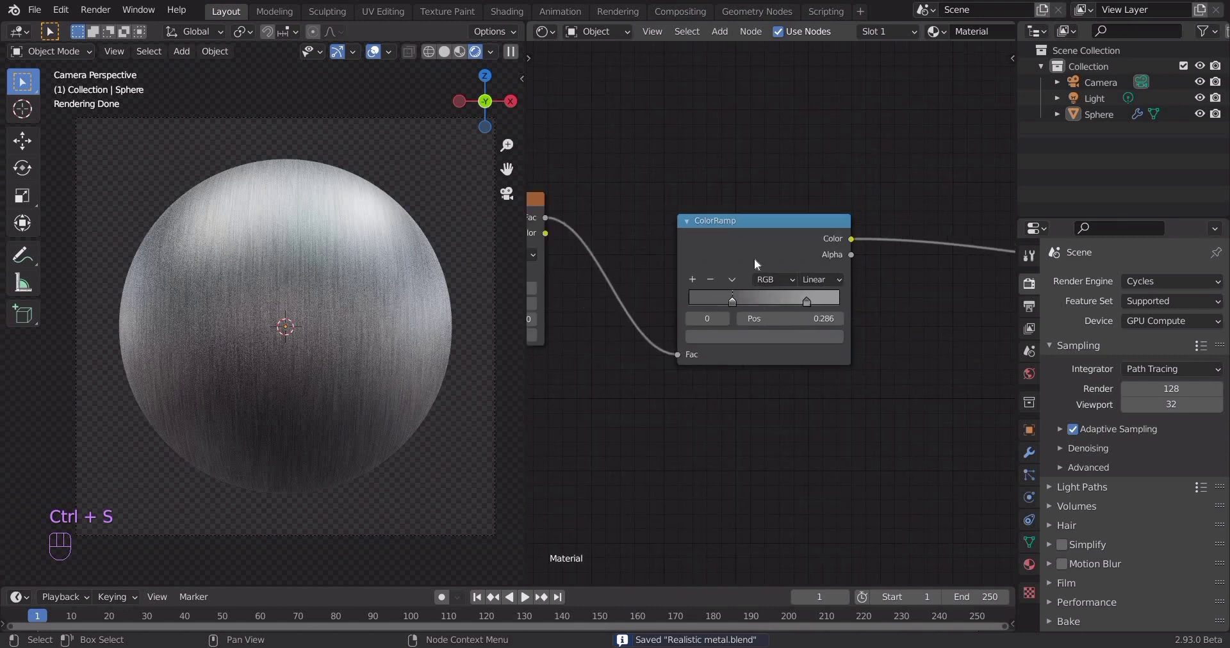
# Add a Mix colour node set to Multiply after the ColorRamp.
pyautogui.click(867, 381)
pyautogui.moveTo(864, 372); pyautogui.dragTo(756, 368)
pyautogui.middleClick(784, 337)
pyautogui.press('shift+a')
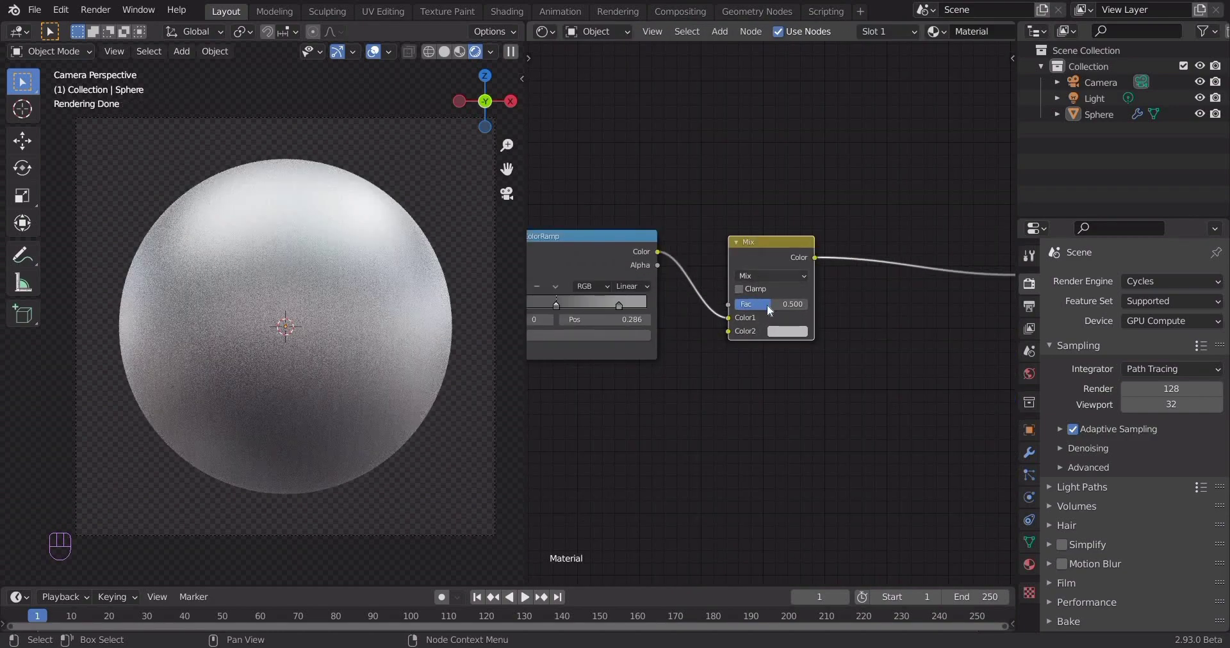
pyautogui.moveTo(774, 326); pyautogui.dragTo(789, 392)
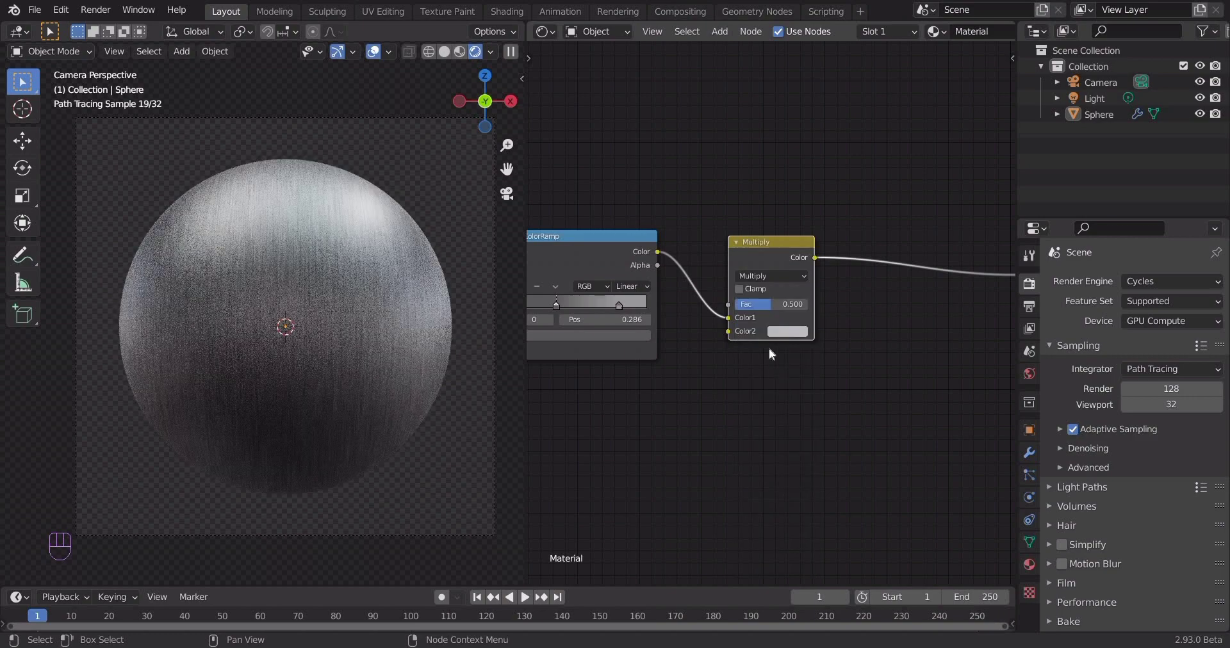
pyautogui.moveTo(826, 372); pyautogui.dragTo(863, 351)
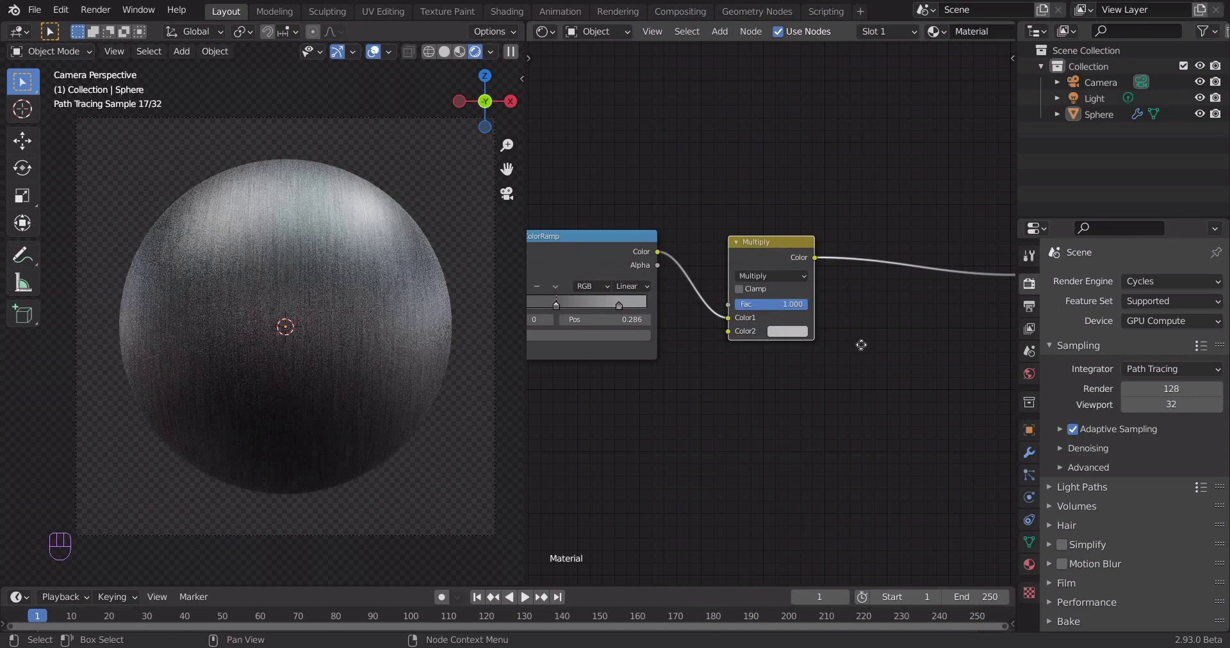
pyautogui.moveTo(793, 356); pyautogui.dragTo(685, 259)
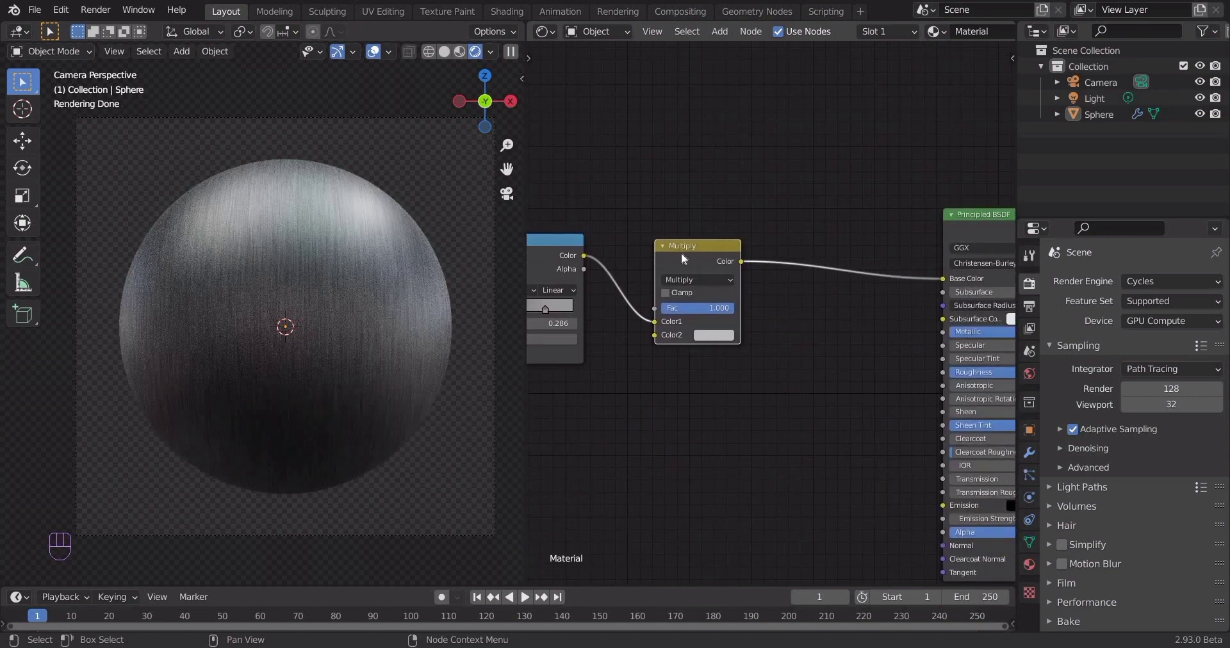
# Duplicate the Multiply node onto the Base Color link so two sit before the shader.
pyautogui.press('shift+d')
pyautogui.click(829, 303)
pyautogui.middleClick(791, 385)
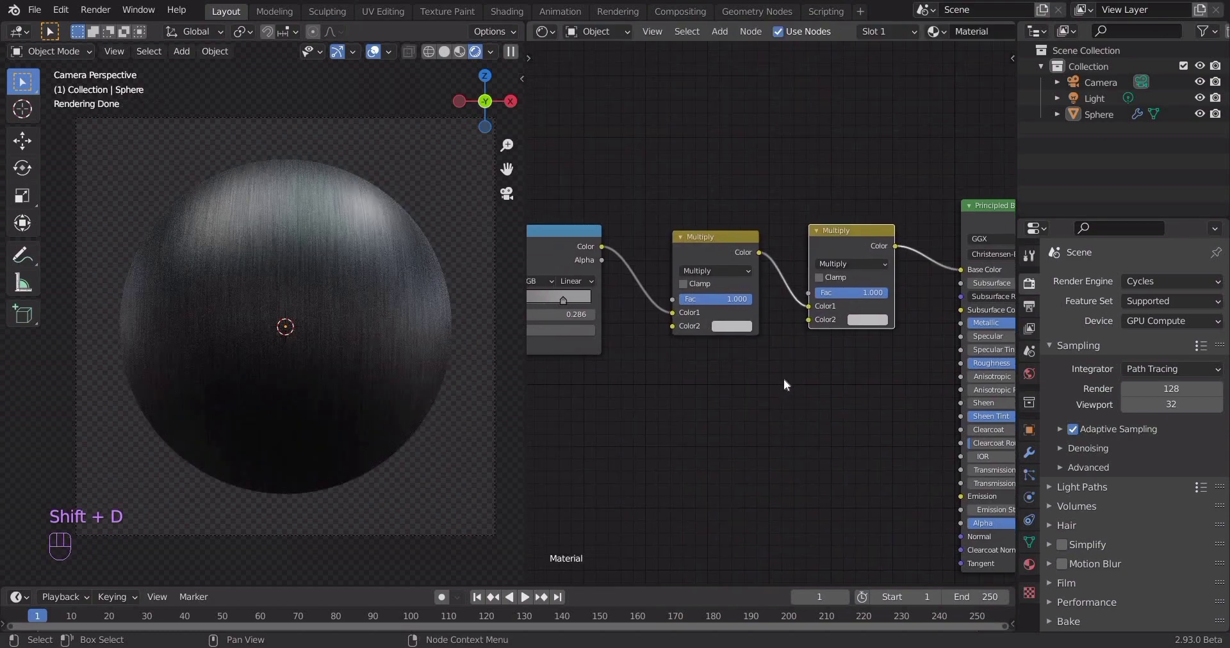
pyautogui.moveTo(810, 373); pyautogui.dragTo(782, 405)
pyautogui.middleClick(957, 303)
# Set grey Color2 values on both Multiply nodes, brightening the first, and save the file.
pyautogui.click(1048, 154)
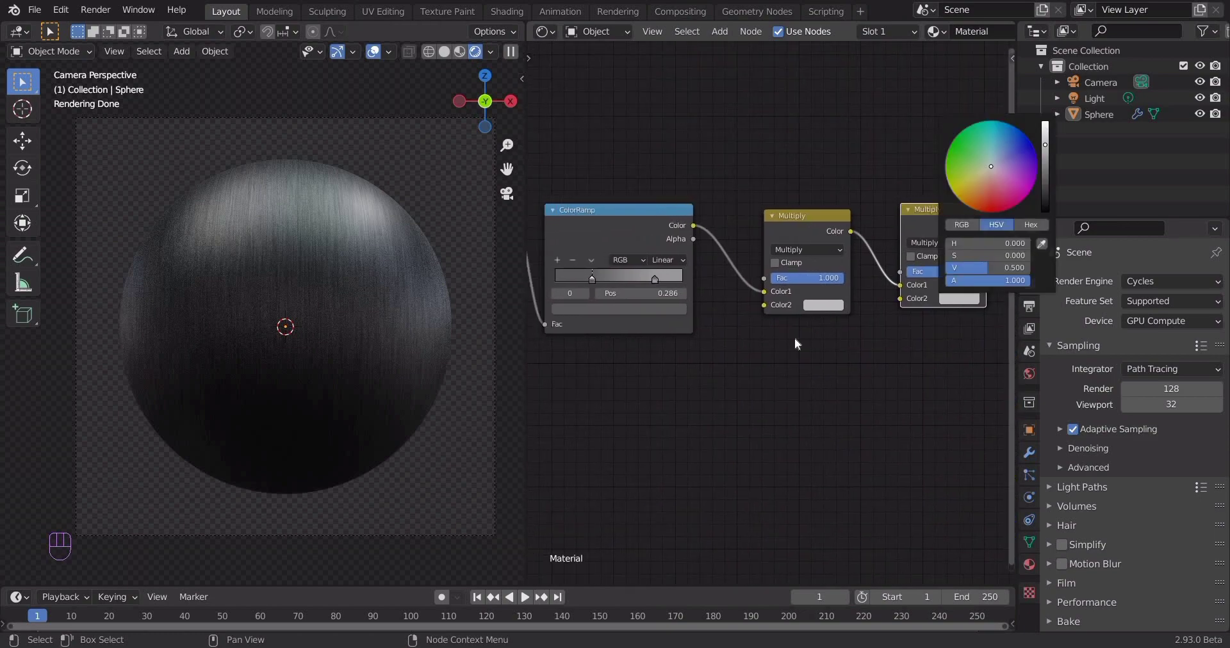
pyautogui.click(831, 310)
pyautogui.click(912, 156)
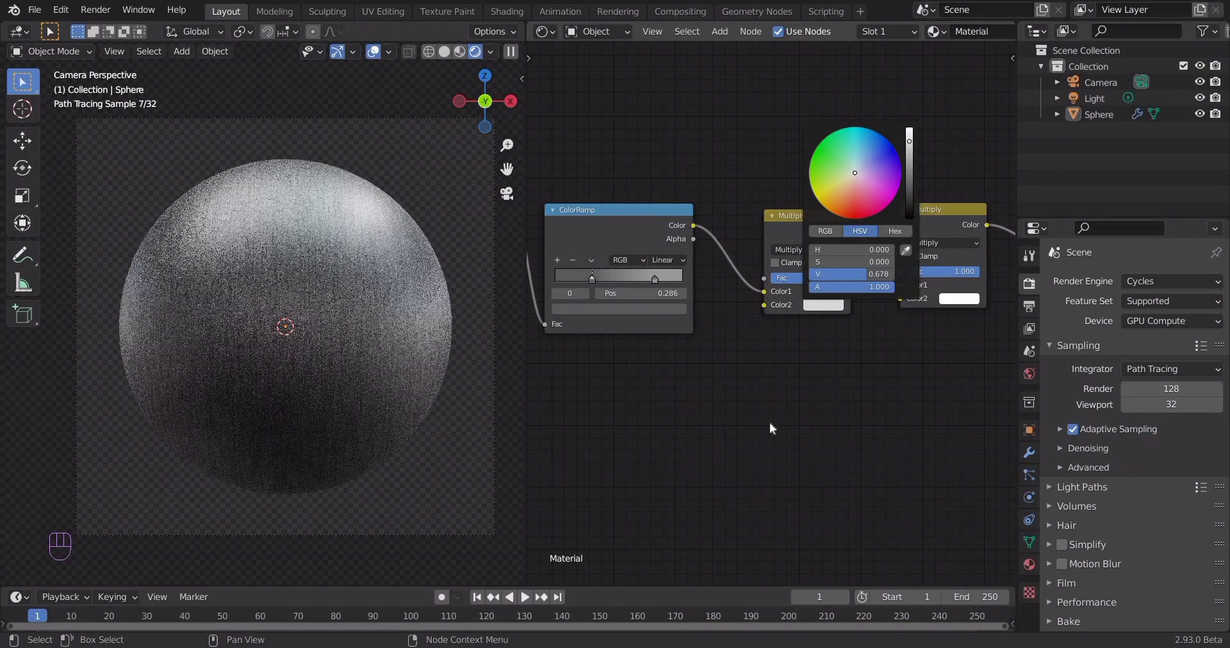
pyautogui.moveTo(766, 437); pyautogui.dragTo(683, 423)
pyautogui.press('ctrl+s')
pyautogui.moveTo(772, 381); pyautogui.dragTo(804, 394)
pyautogui.moveTo(786, 386); pyautogui.dragTo(603, 357)
pyautogui.moveTo(592, 363); pyautogui.dragTo(665, 327)
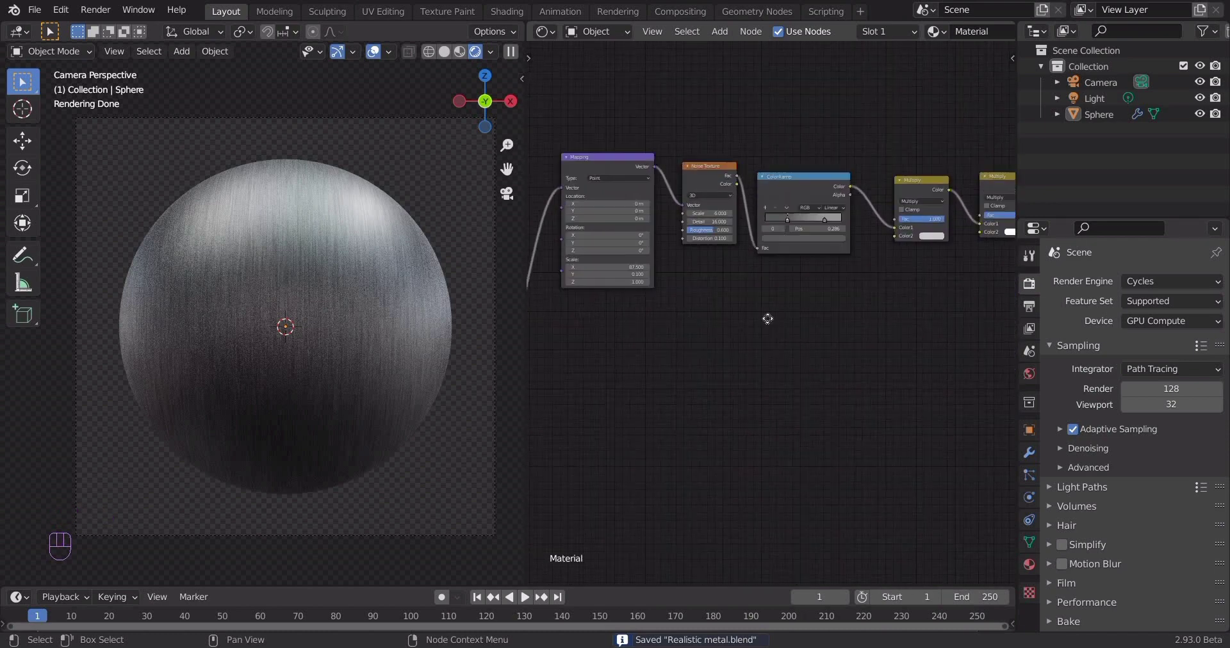
# Add a second Noise Texture fed by object coordinates, scale 8, detail 16, plus a Musgrave Texture.
pyautogui.middleClick(772, 305)
pyautogui.middleClick(773, 304)
pyautogui.press('shift+a')
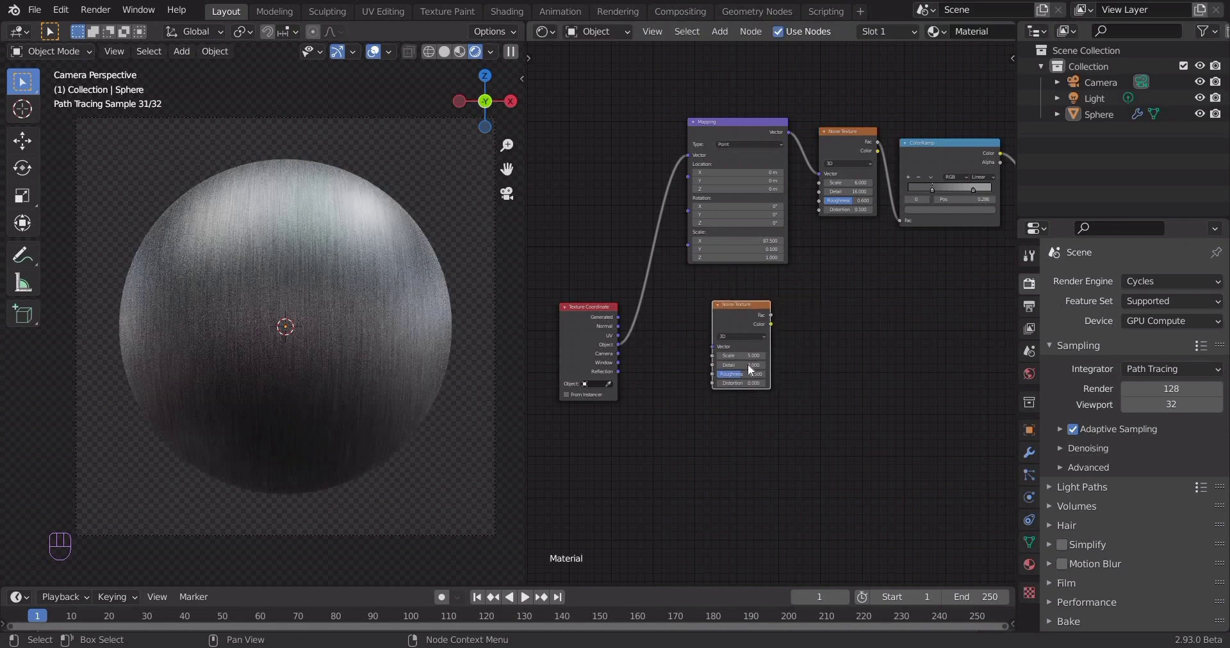
pyautogui.moveTo(763, 383); pyautogui.dragTo(708, 390)
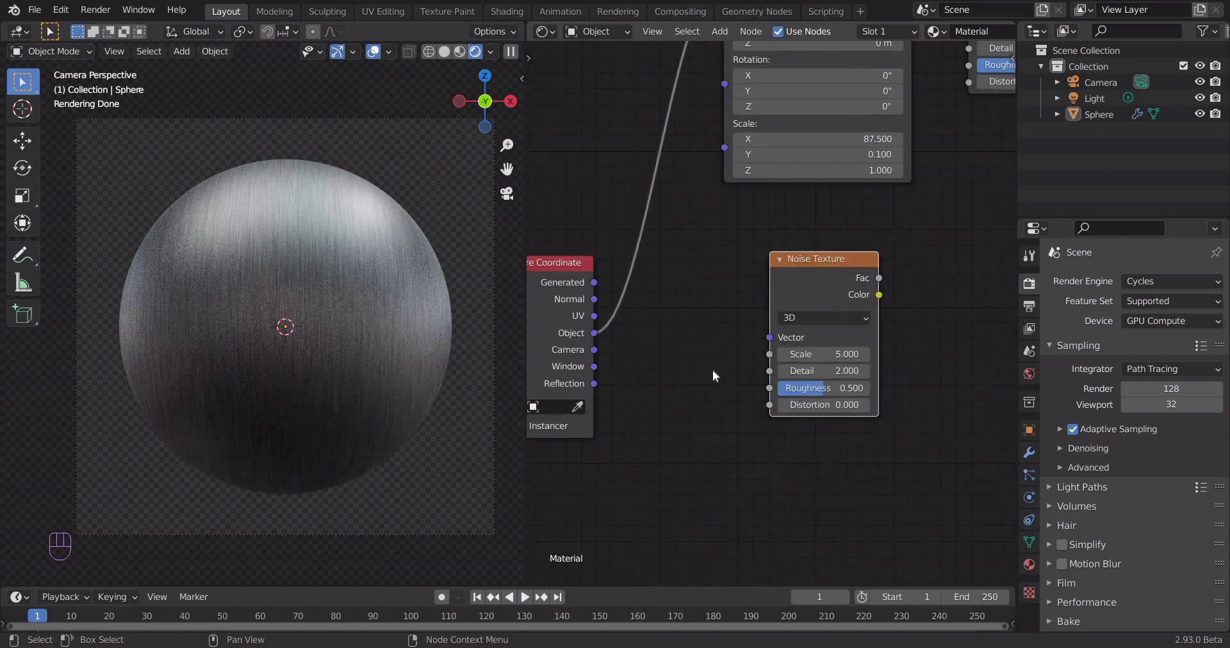
pyautogui.middleClick(586, 327)
pyautogui.moveTo(760, 440); pyautogui.dragTo(704, 418)
pyautogui.middleClick(705, 425)
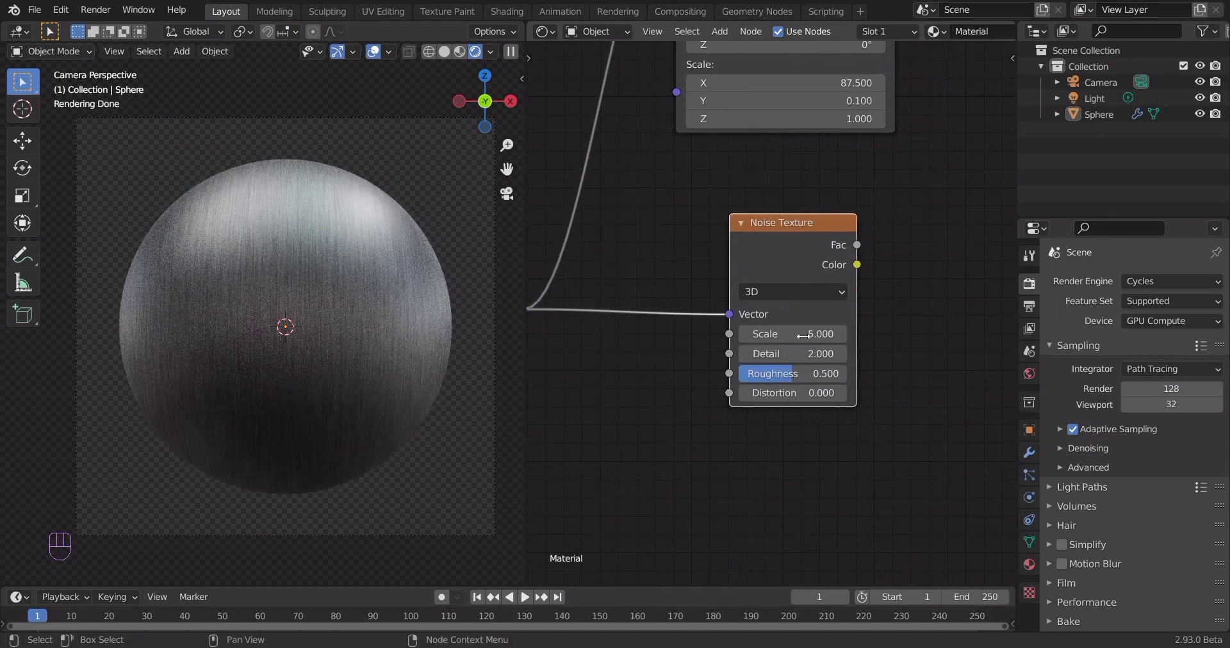
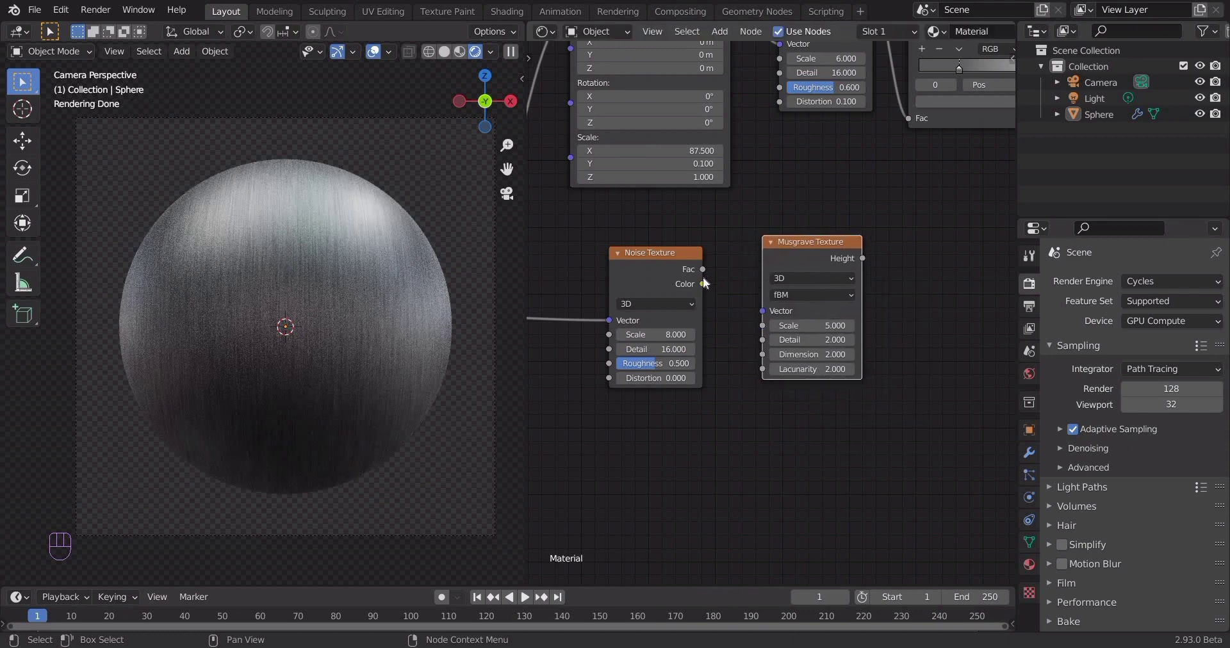
pyautogui.click(709, 269)
pyautogui.middleClick(742, 284)
# Insert a Mix node on the Mapping–Noise link, second Noise Fac into Color2, factor 0.2.
pyautogui.middleClick(710, 177)
pyautogui.doubleClick(719, 167)
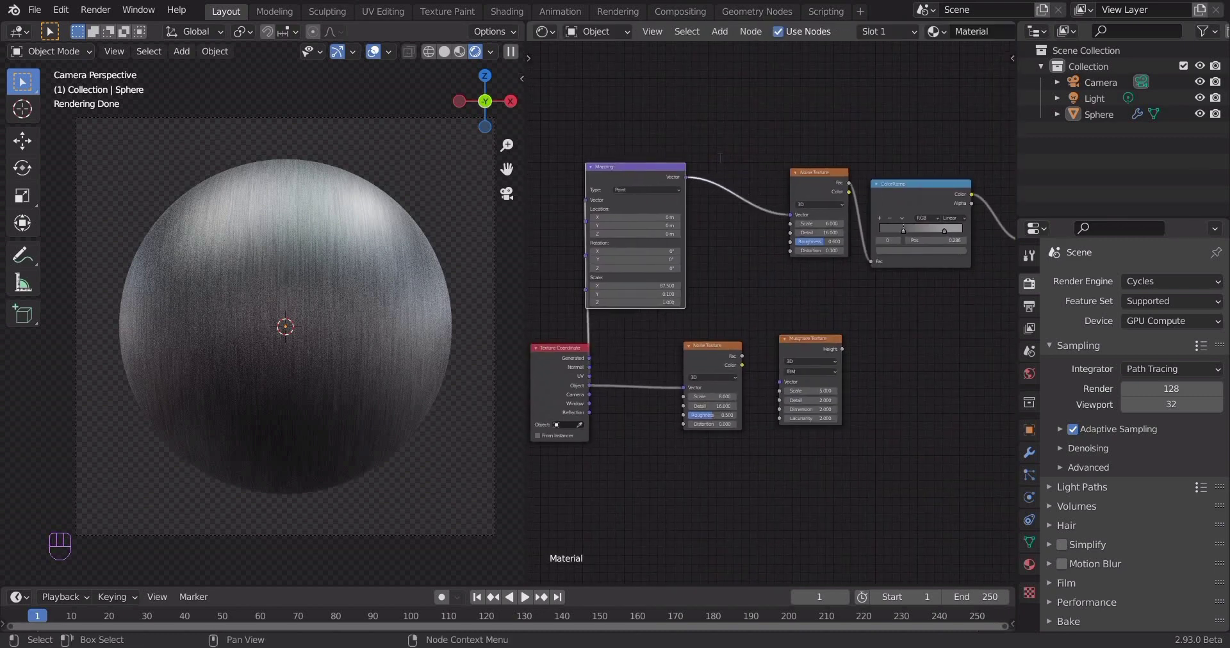
pyautogui.press('shift+a')
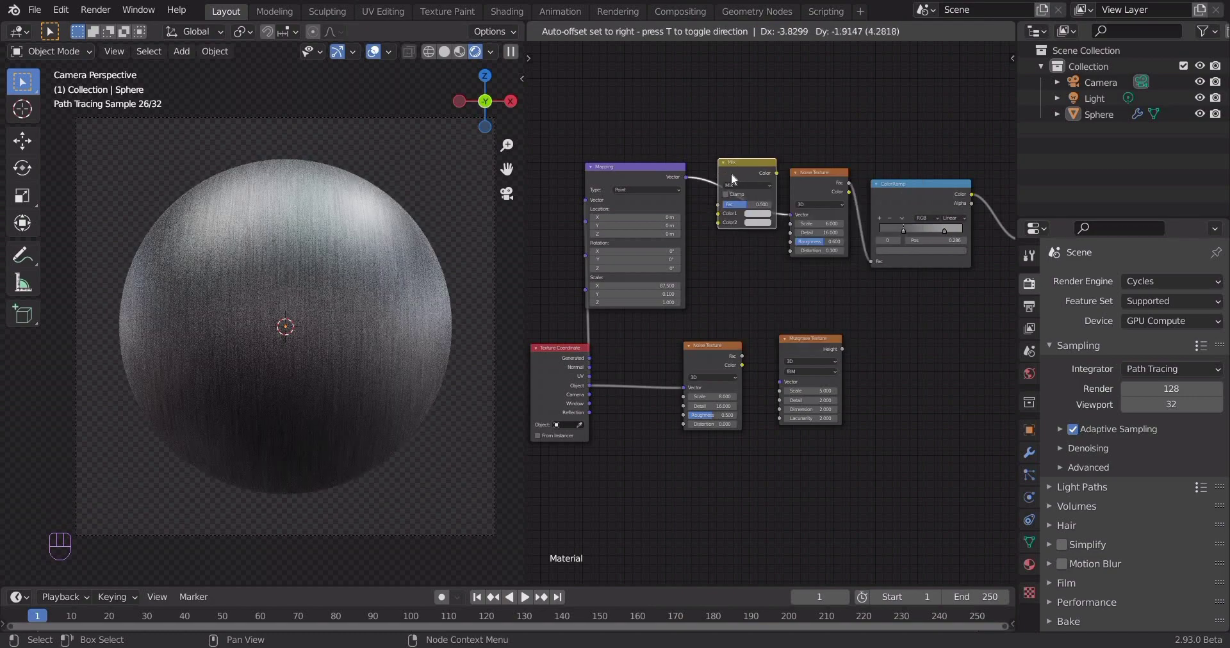
pyautogui.click(713, 330)
pyautogui.click(713, 376)
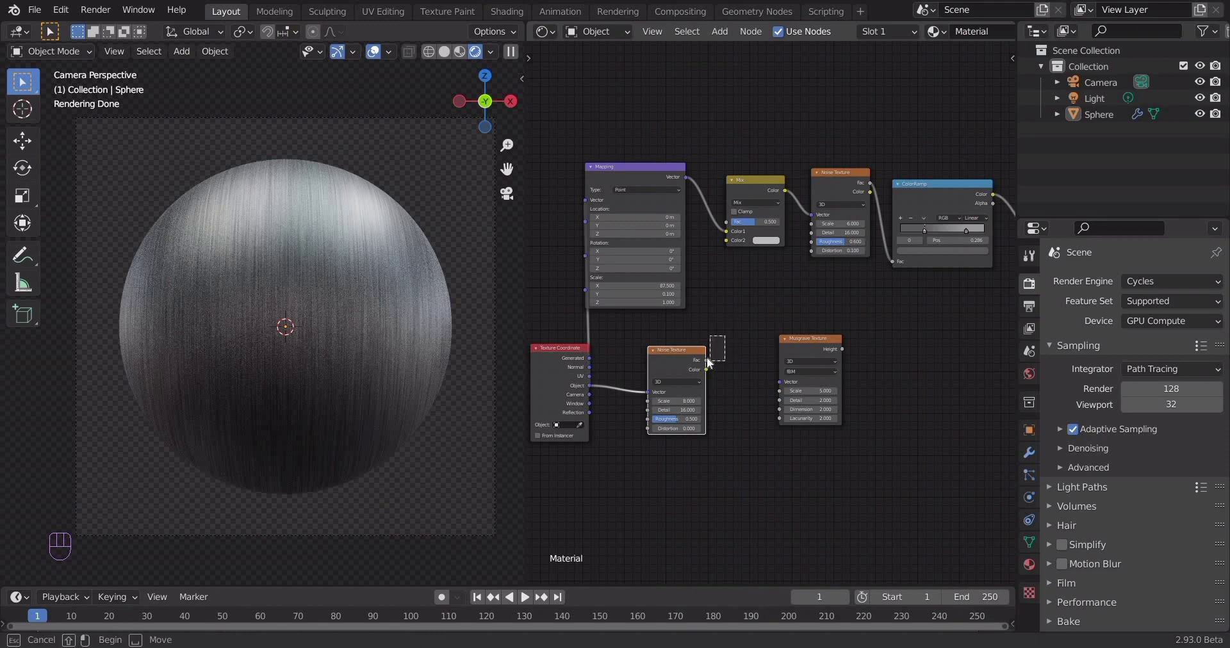
pyautogui.click(733, 248)
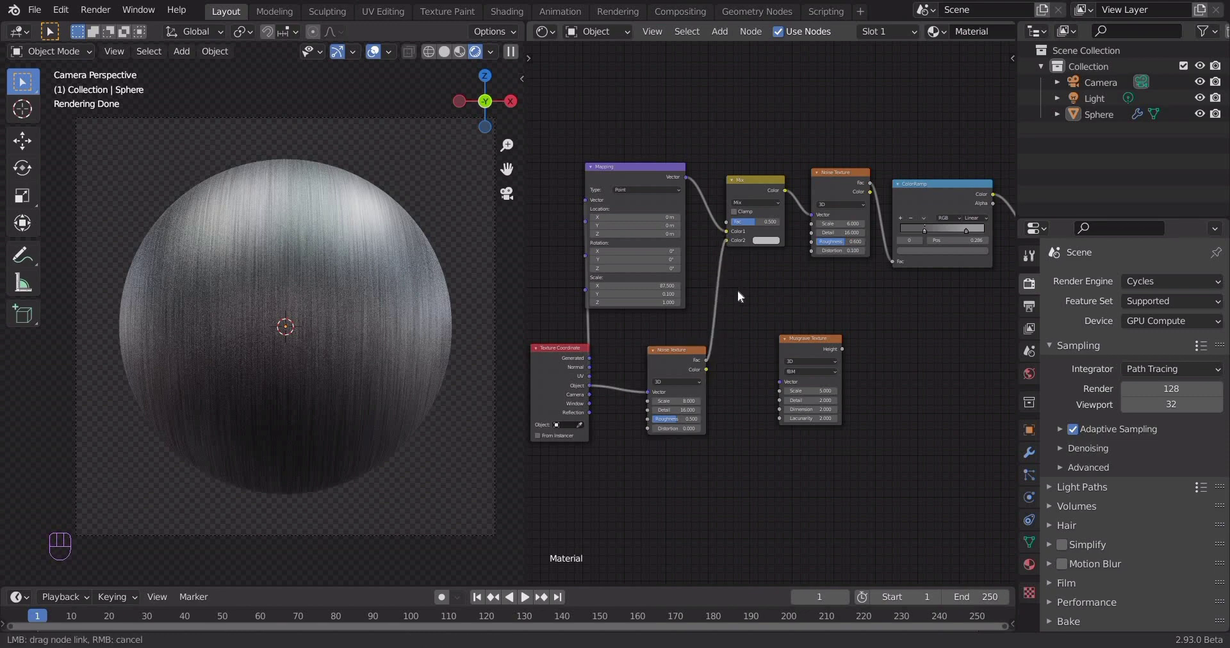
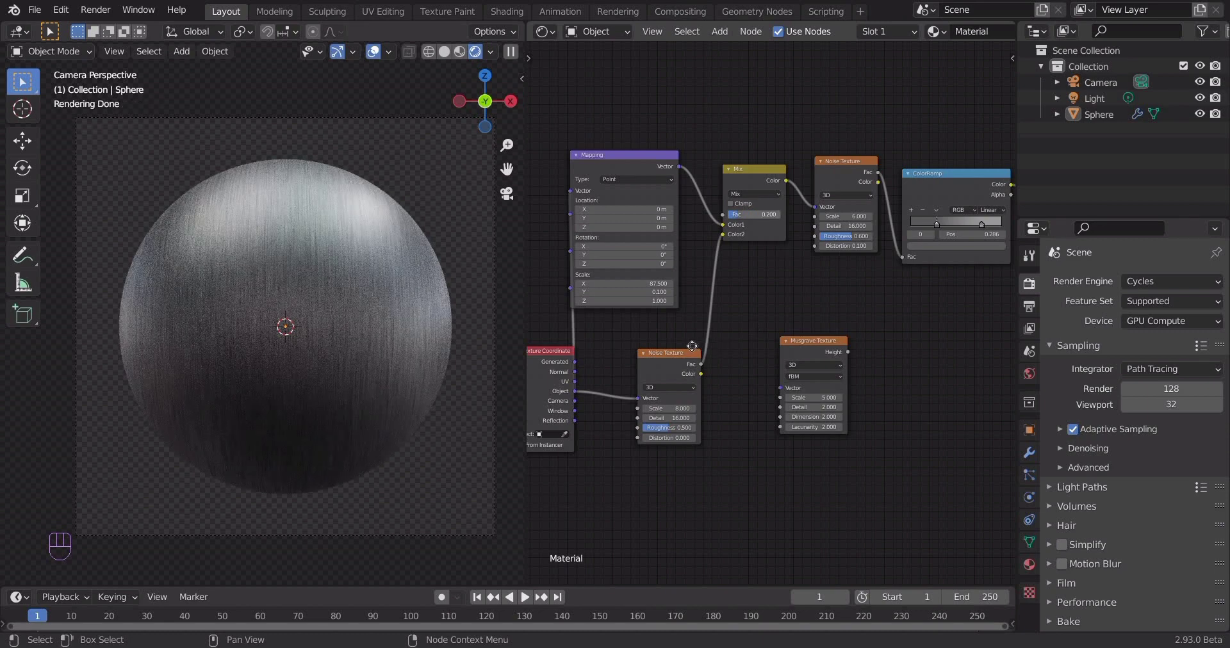
# Connect the Texture Coordinate Object output to the Musgrave Texture vector.
pyautogui.moveTo(684, 335); pyautogui.dragTo(689, 369)
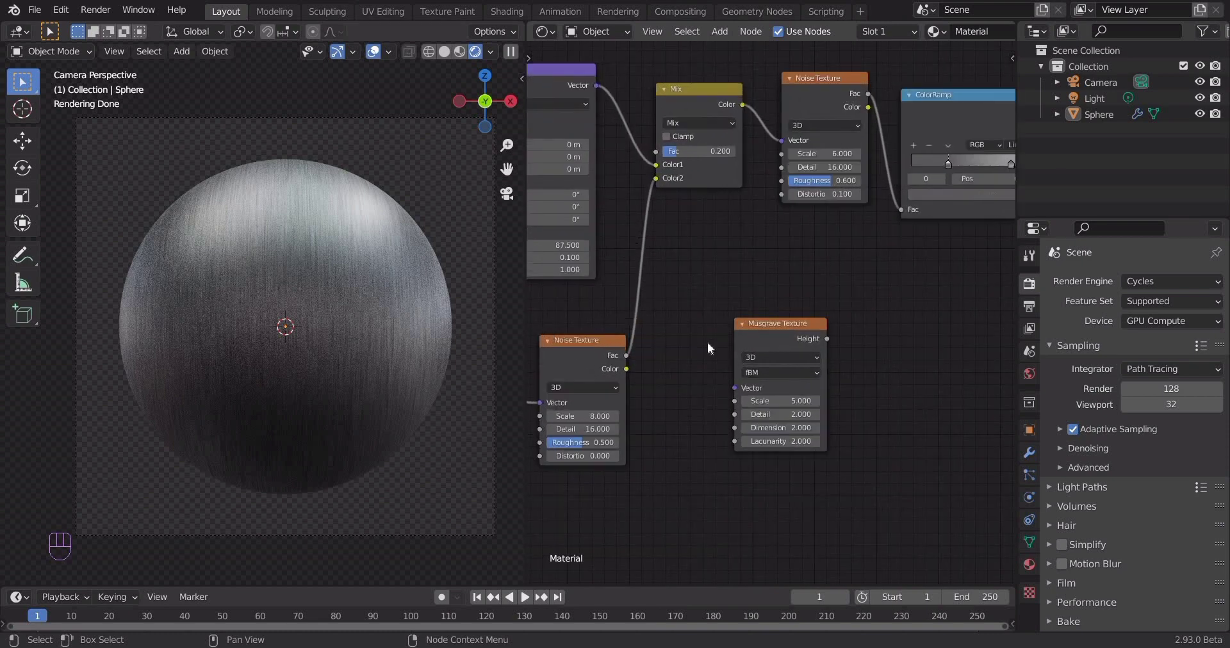
pyautogui.middleClick(708, 359)
pyautogui.moveTo(801, 338); pyautogui.dragTo(642, 352)
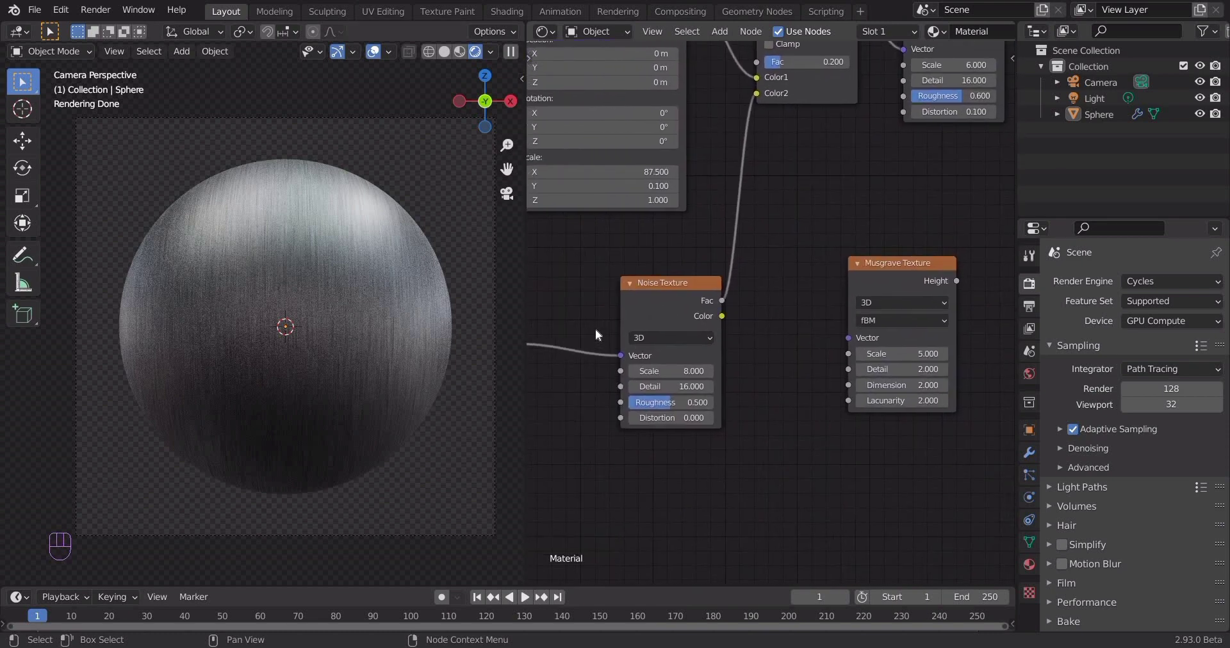
pyautogui.middleClick(642, 330)
pyautogui.click(875, 321)
pyautogui.click(767, 262)
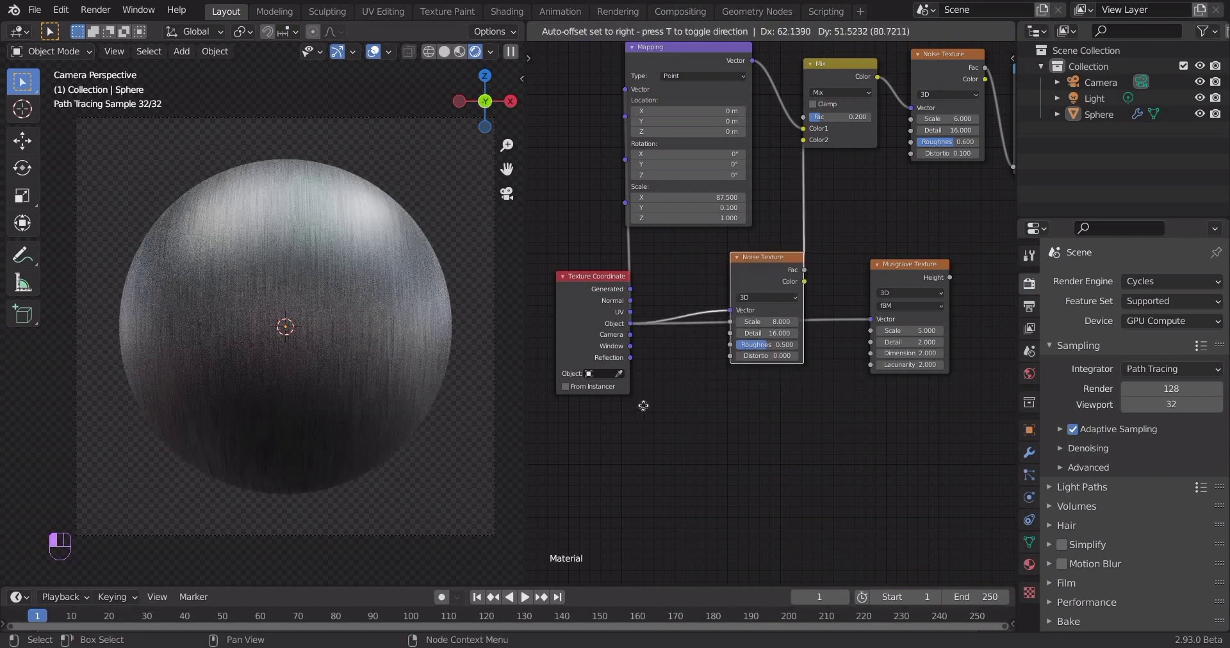
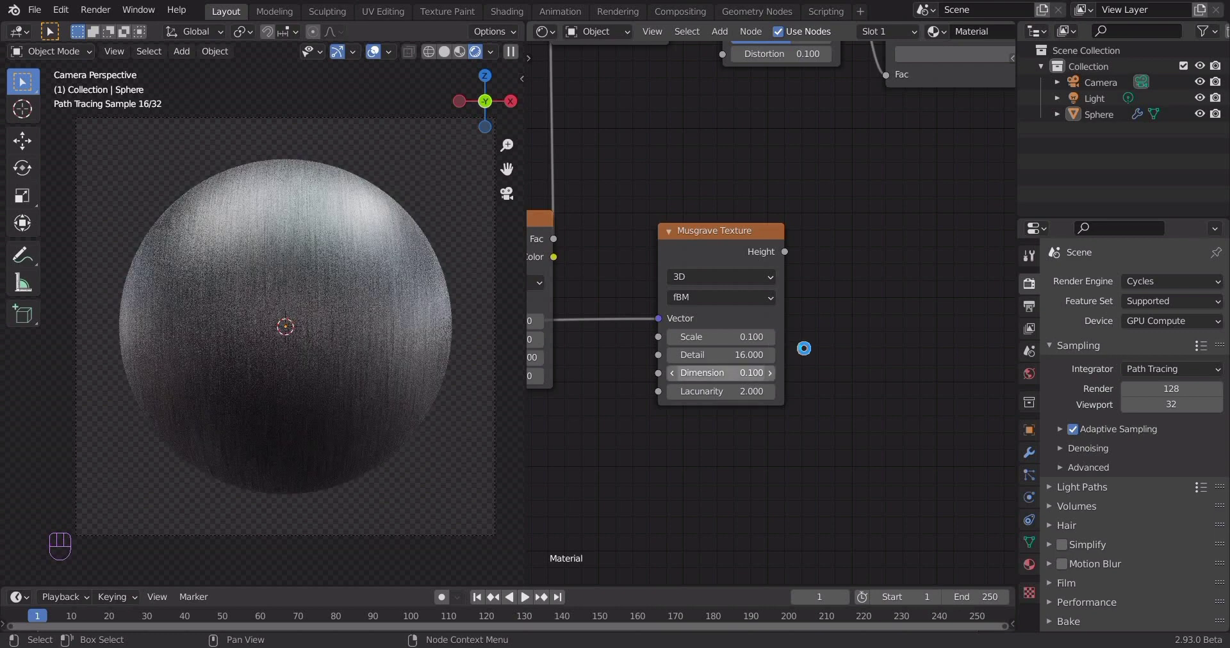
# Save, then duplicate the ColorRamp beside the Musgrave and feed its Height into the copy's Fac.
pyautogui.press('ctrl+s')
pyautogui.middleClick(780, 324)
pyautogui.middleClick(776, 333)
pyautogui.moveTo(802, 223); pyautogui.dragTo(797, 59)
pyautogui.click(798, 59)
pyautogui.press('shift+d')
pyautogui.moveTo(827, 455); pyautogui.dragTo(832, 434)
pyautogui.moveTo(724, 422); pyautogui.dragTo(673, 387)
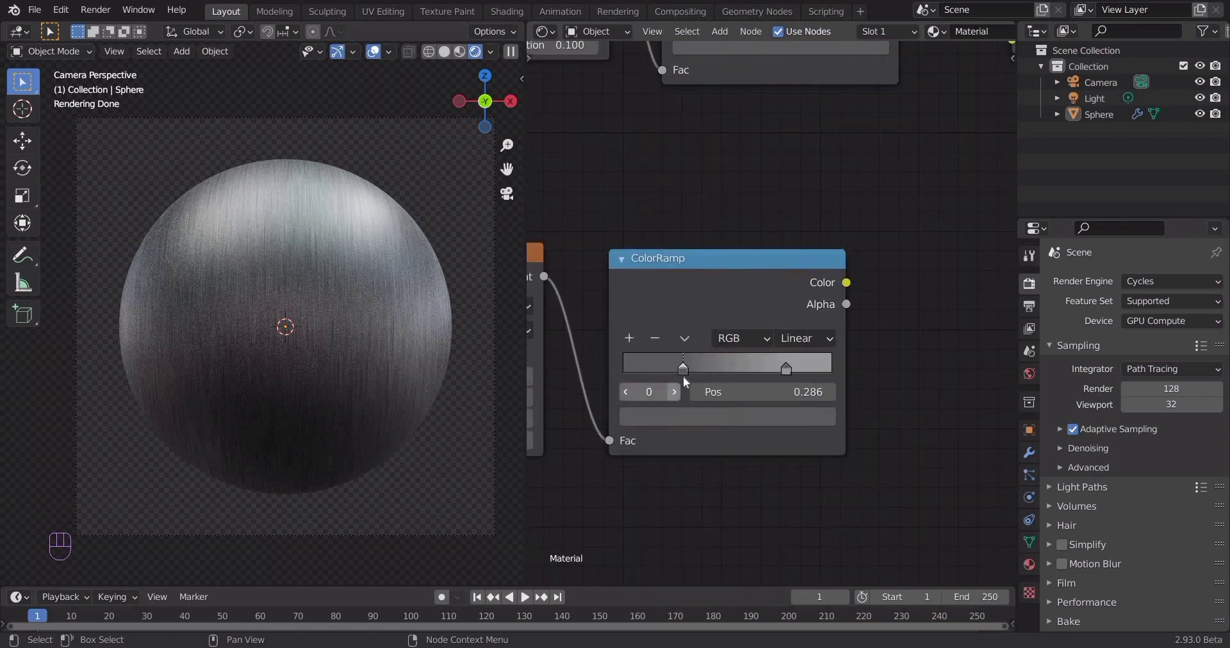
# Set the copied ColorRamp's low-end stop to position 0.
pyautogui.click(683, 423)
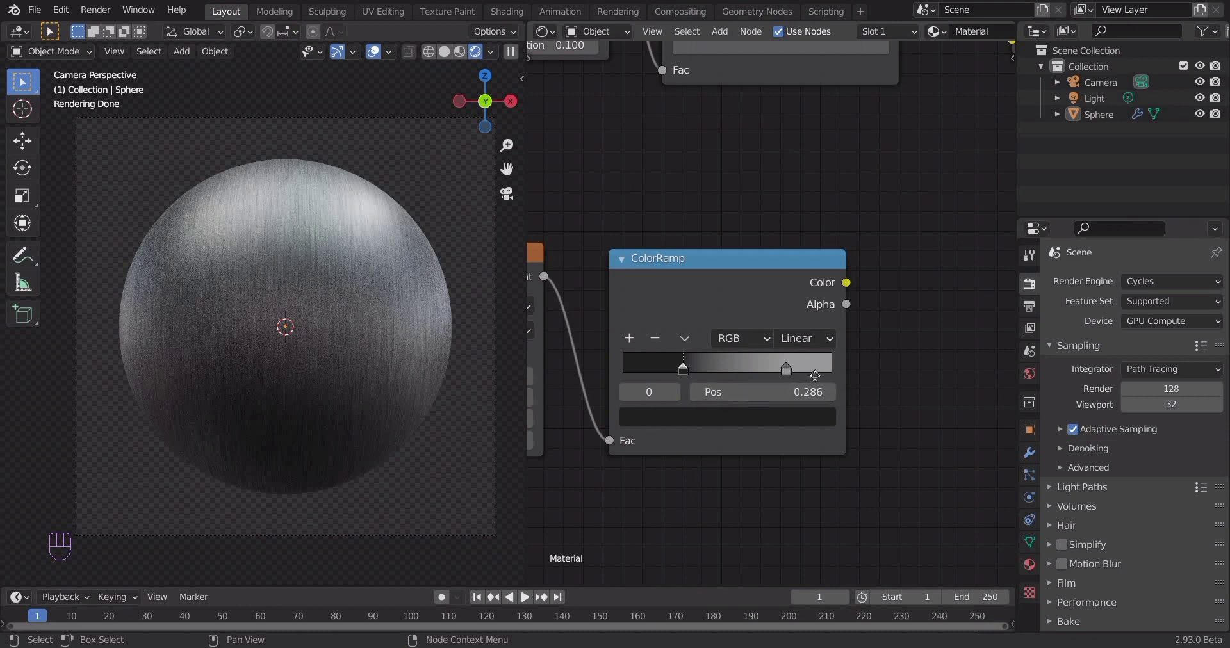
pyautogui.click(847, 372)
pyautogui.moveTo(852, 372); pyautogui.dragTo(839, 385)
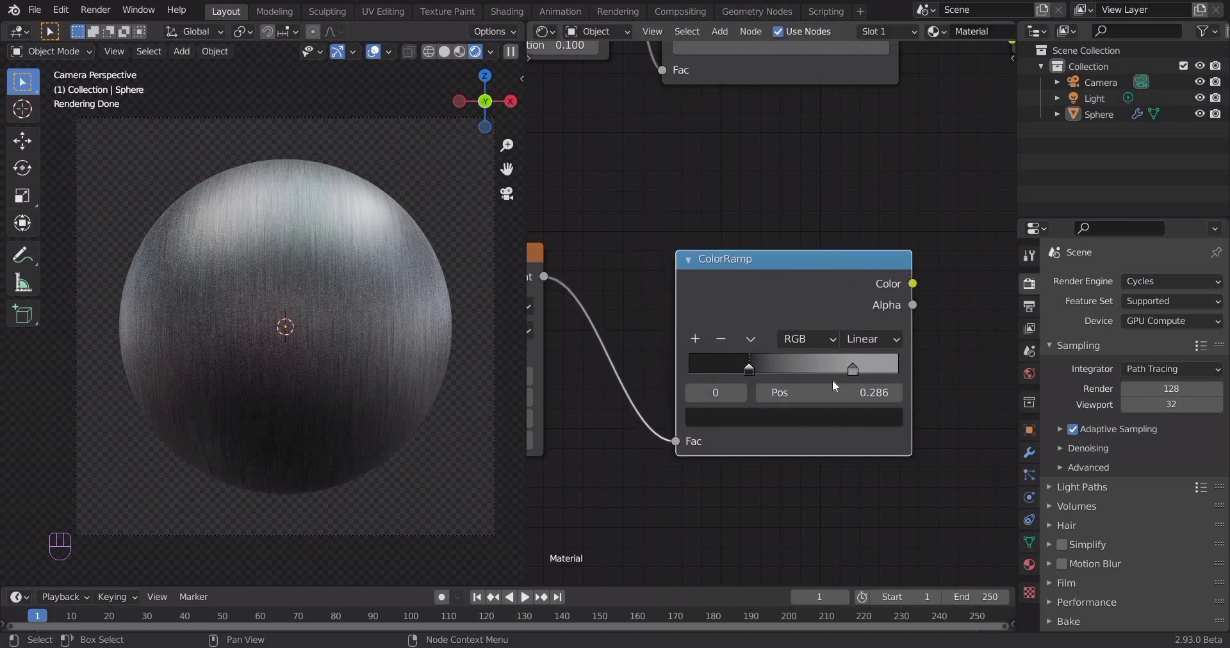
pyautogui.press('ctrl+z')
pyautogui.press('ctrl+z')
pyautogui.press('ctrl+z')
pyautogui.press('ctrl+z')
pyautogui.moveTo(689, 375); pyautogui.dragTo(811, 380)
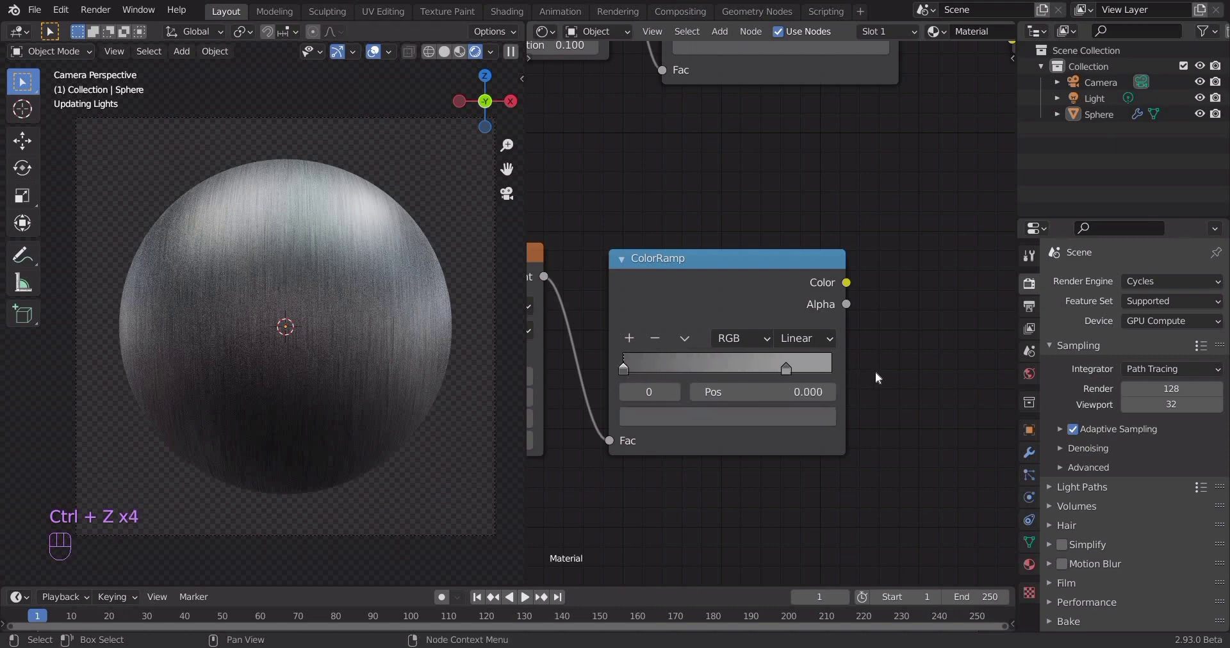
# Move the high stop to position 1, darken the low stop to very dark grey, and save.
pyautogui.click(877, 382)
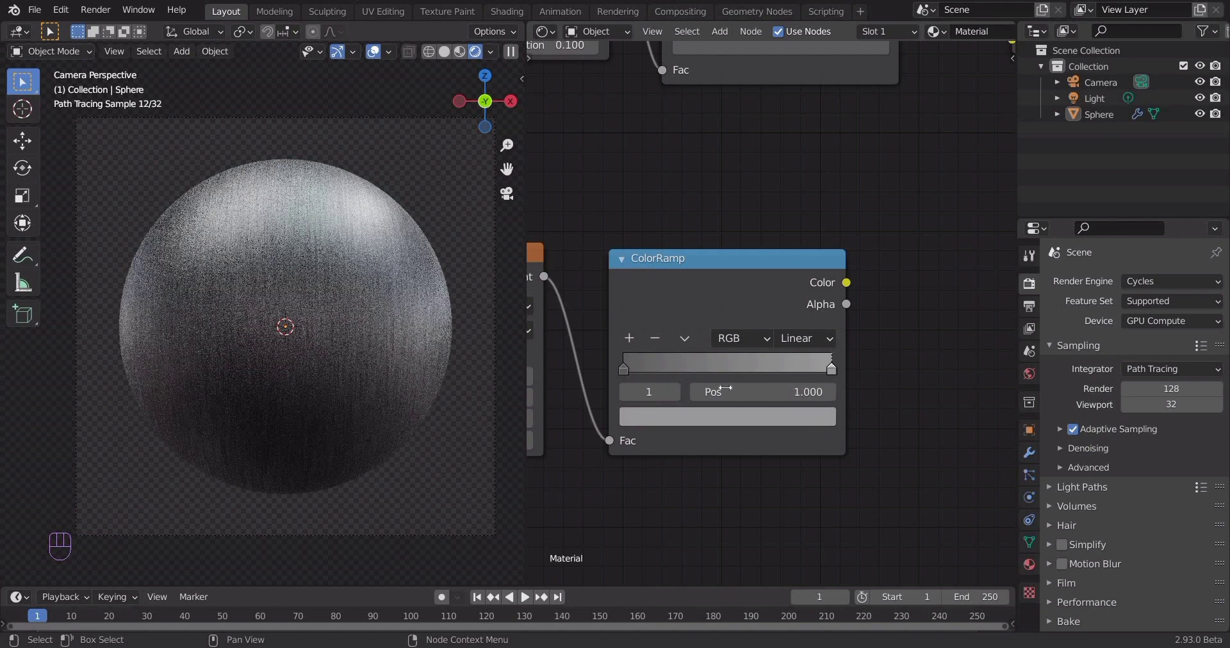
pyautogui.moveTo(740, 300); pyautogui.dragTo(746, 243)
pyautogui.click(797, 250)
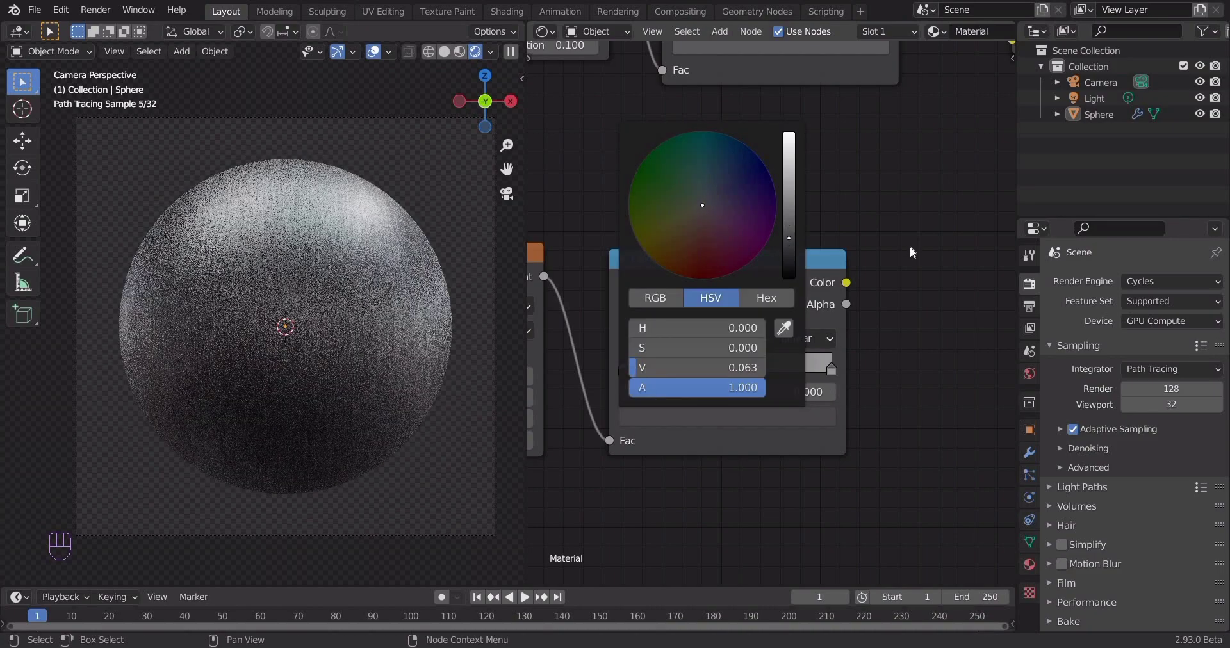
pyautogui.moveTo(778, 251); pyautogui.dragTo(759, 211)
pyautogui.middleClick(757, 67)
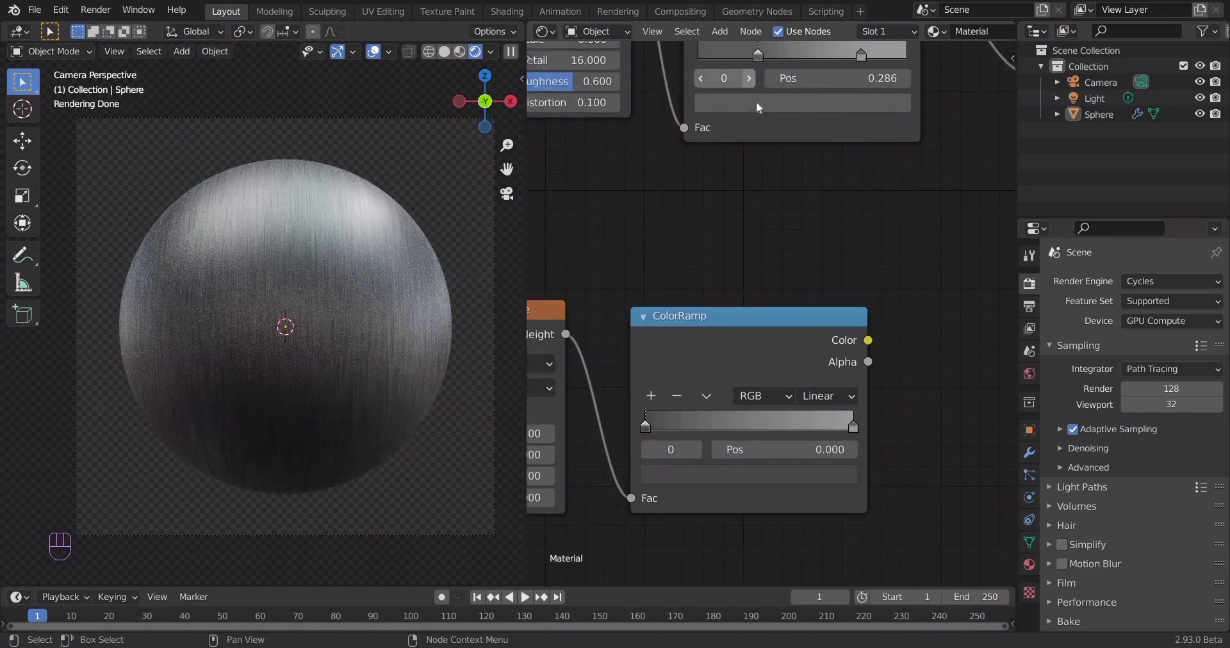
pyautogui.click(830, 130)
pyautogui.moveTo(758, 105); pyautogui.dragTo(802, 116)
pyautogui.click(877, 232)
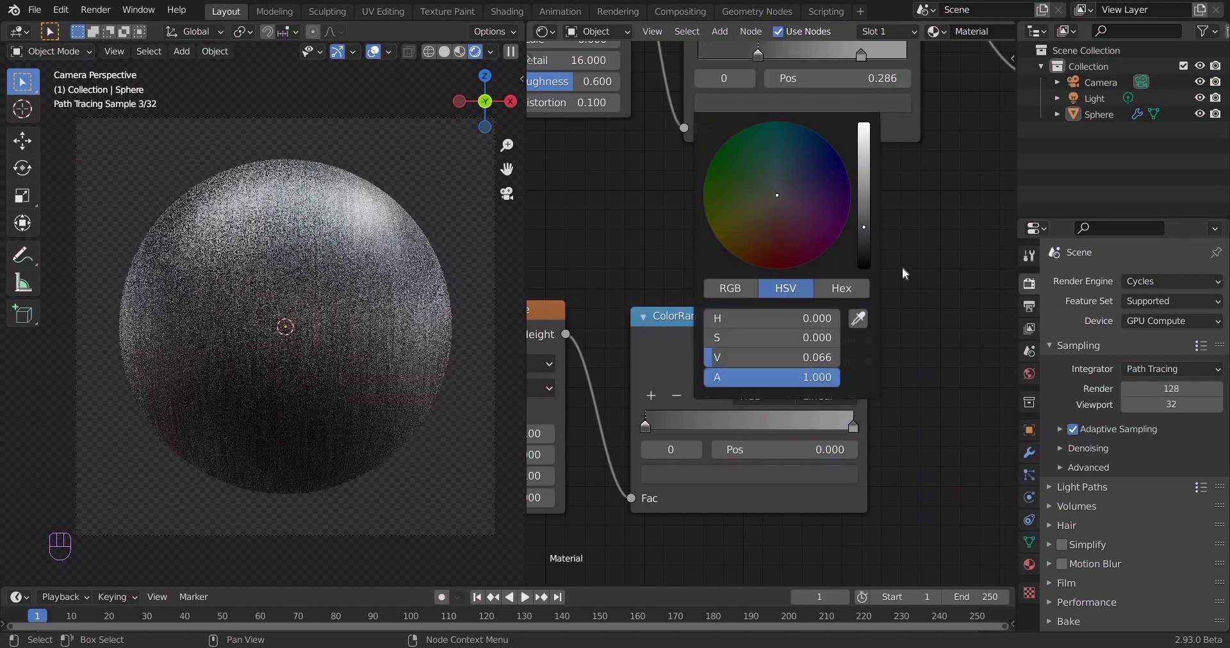
pyautogui.press('ctrl+s')
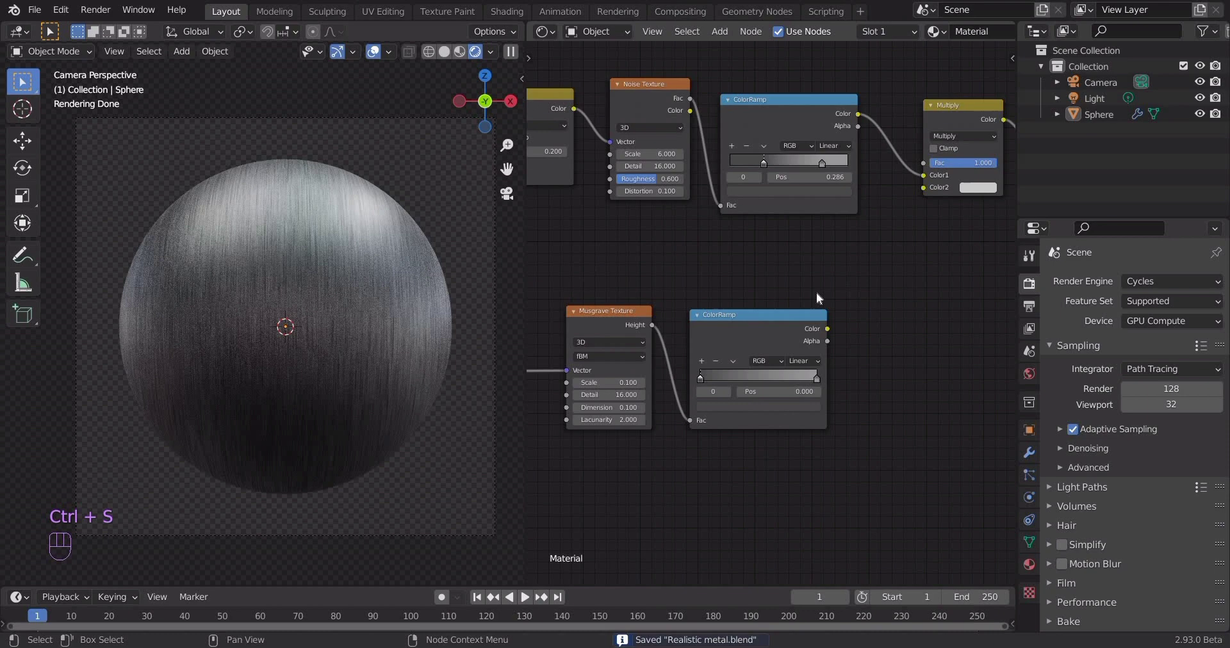
# Add a Math (Add) node fed by the Musgrave scratch ColorRamp's Color, second value 2.8.
pyautogui.moveTo(785, 358); pyautogui.dragTo(806, 338)
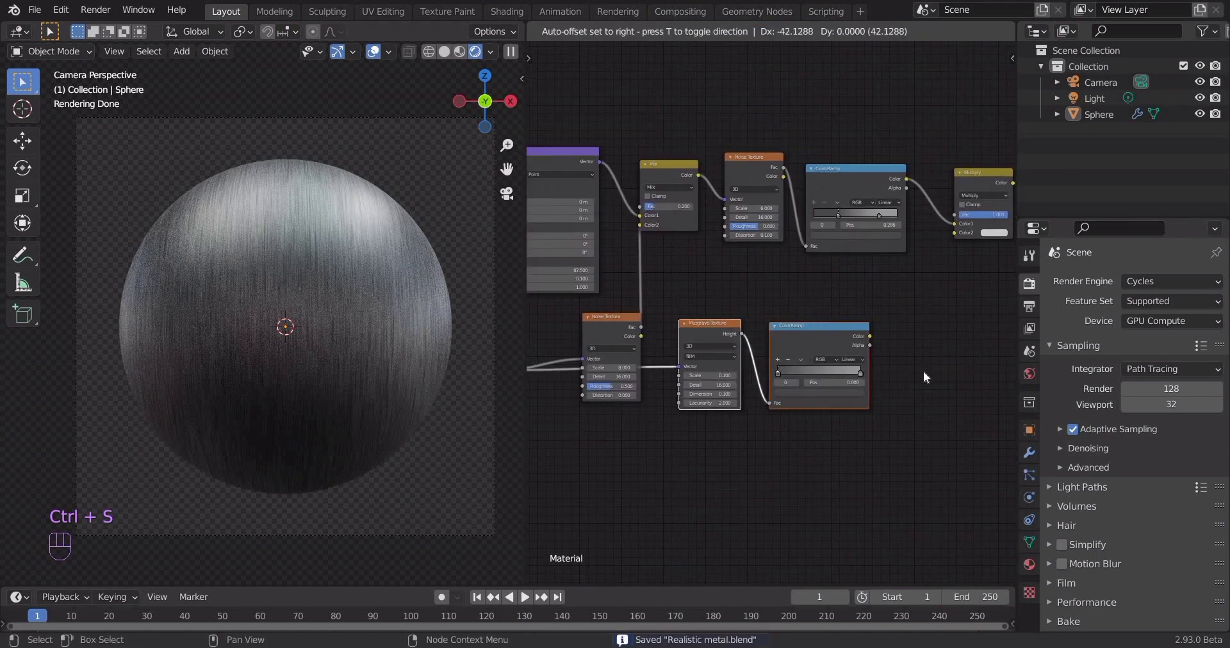
pyautogui.moveTo(906, 361); pyautogui.dragTo(870, 350)
pyautogui.middleClick(848, 323)
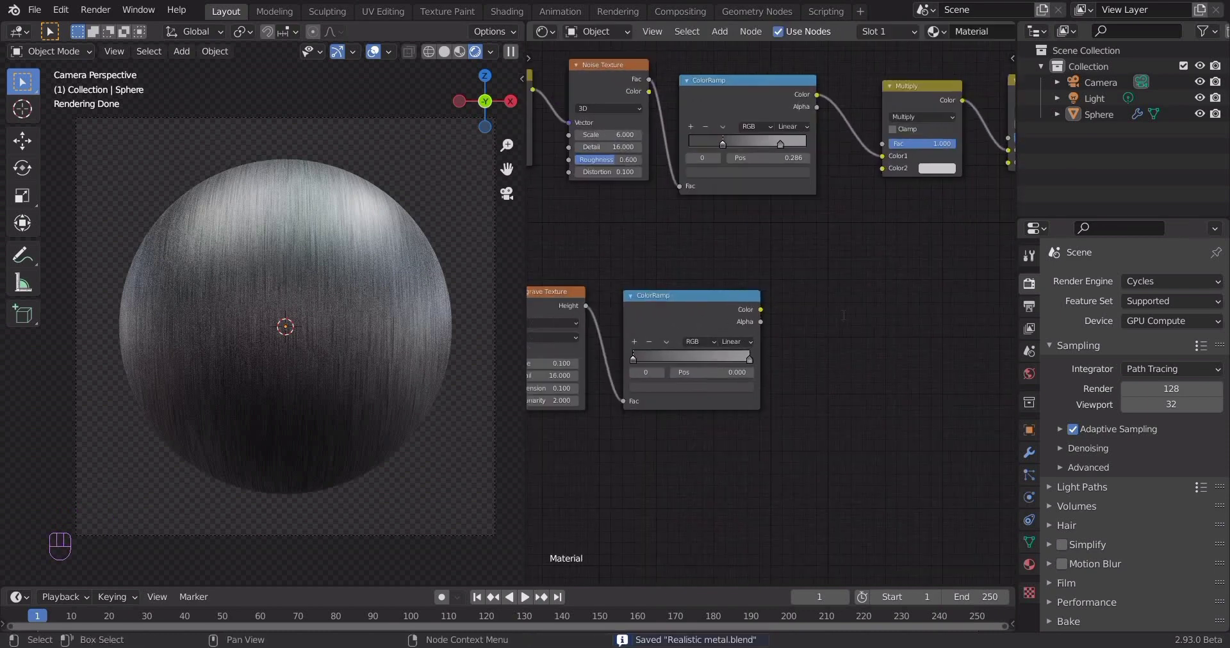
pyautogui.press('shift+a')
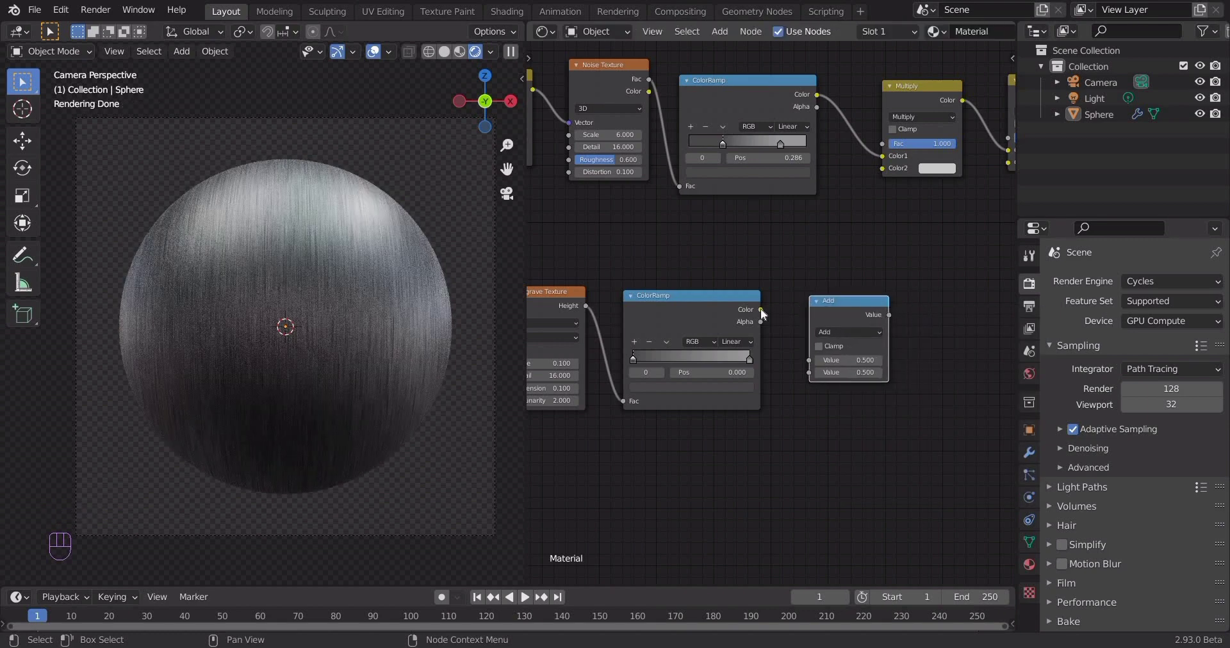
pyautogui.click(816, 368)
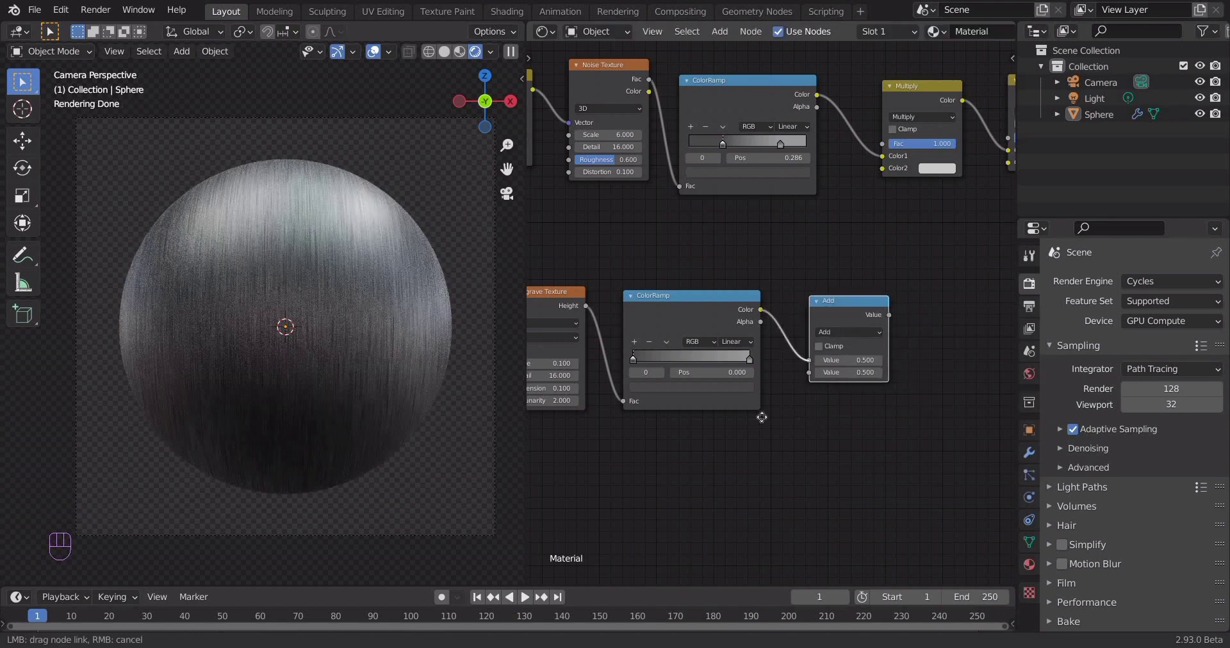
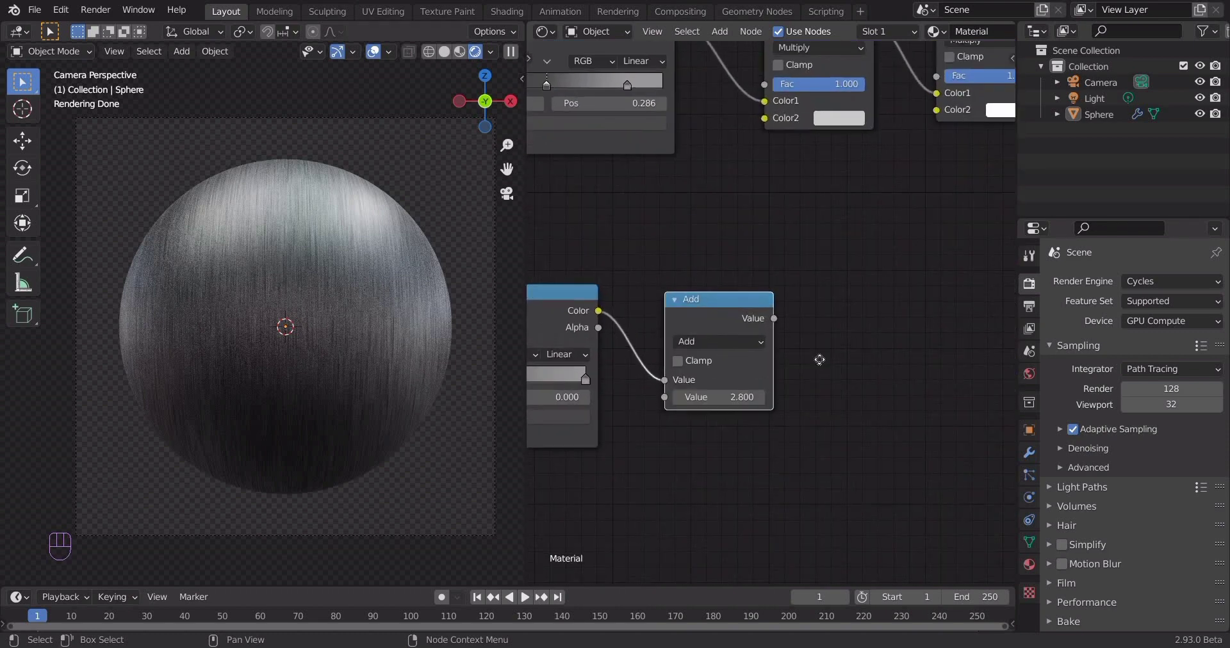
# Plug the math node's result into the Principled BSDF Roughness with value 2.9.
pyautogui.click(621, 402)
pyautogui.moveTo(541, 378); pyautogui.dragTo(655, 359)
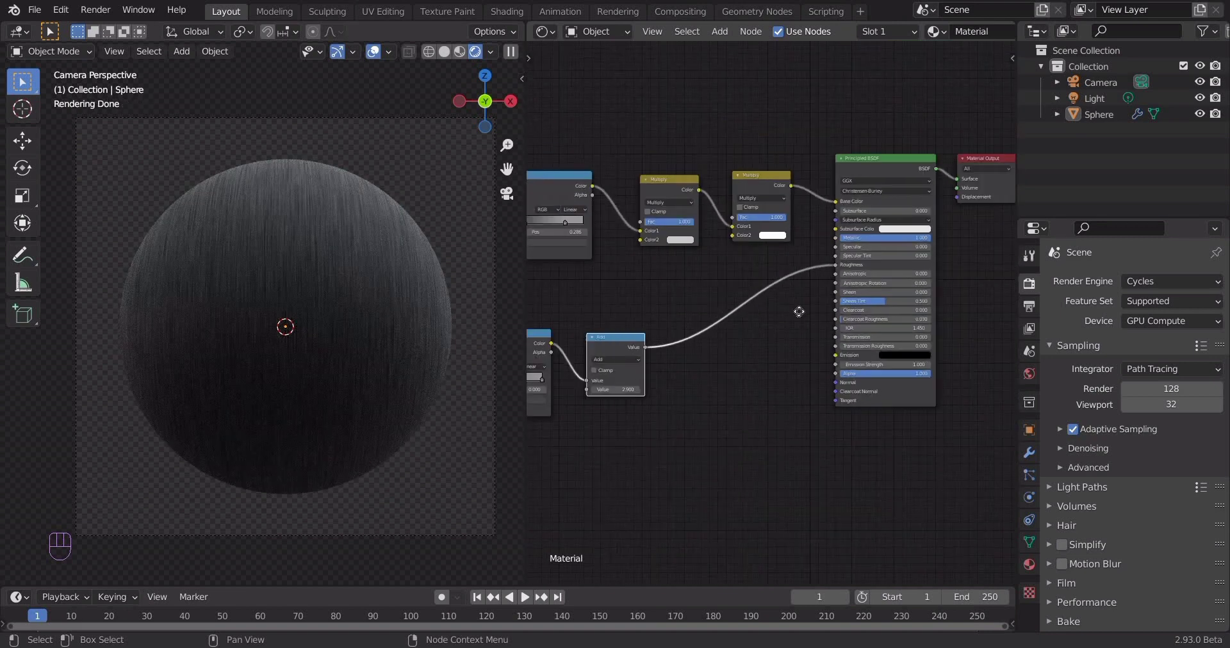
pyautogui.moveTo(848, 322); pyautogui.dragTo(754, 323)
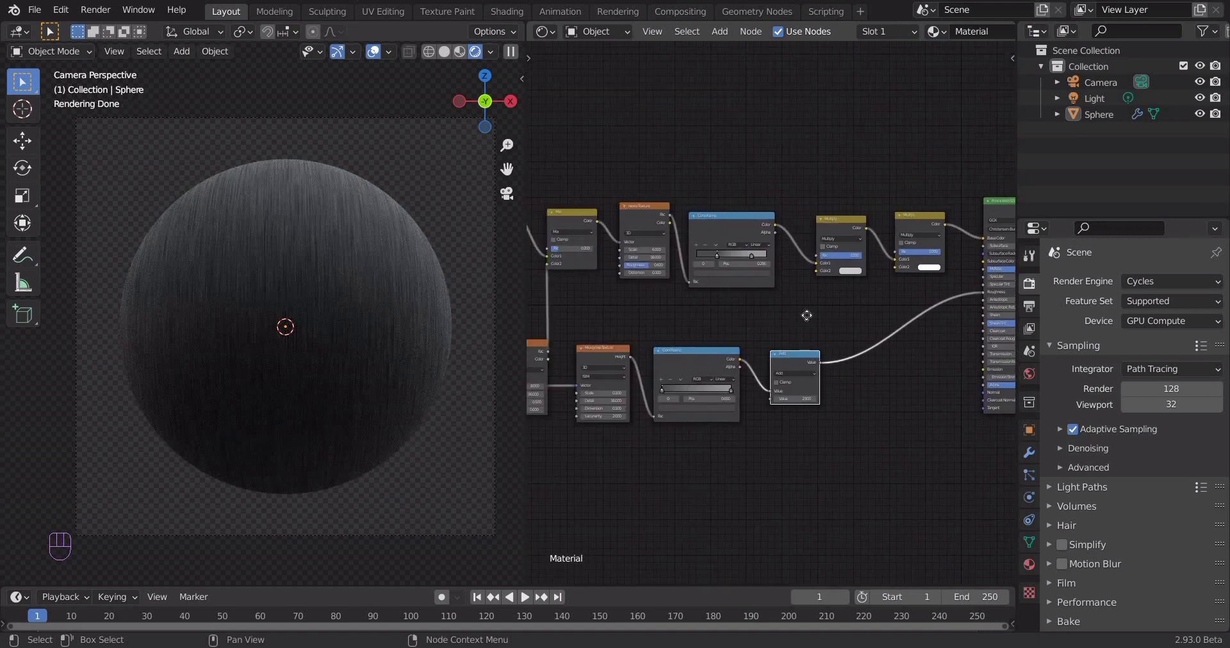
pyautogui.middleClick(826, 316)
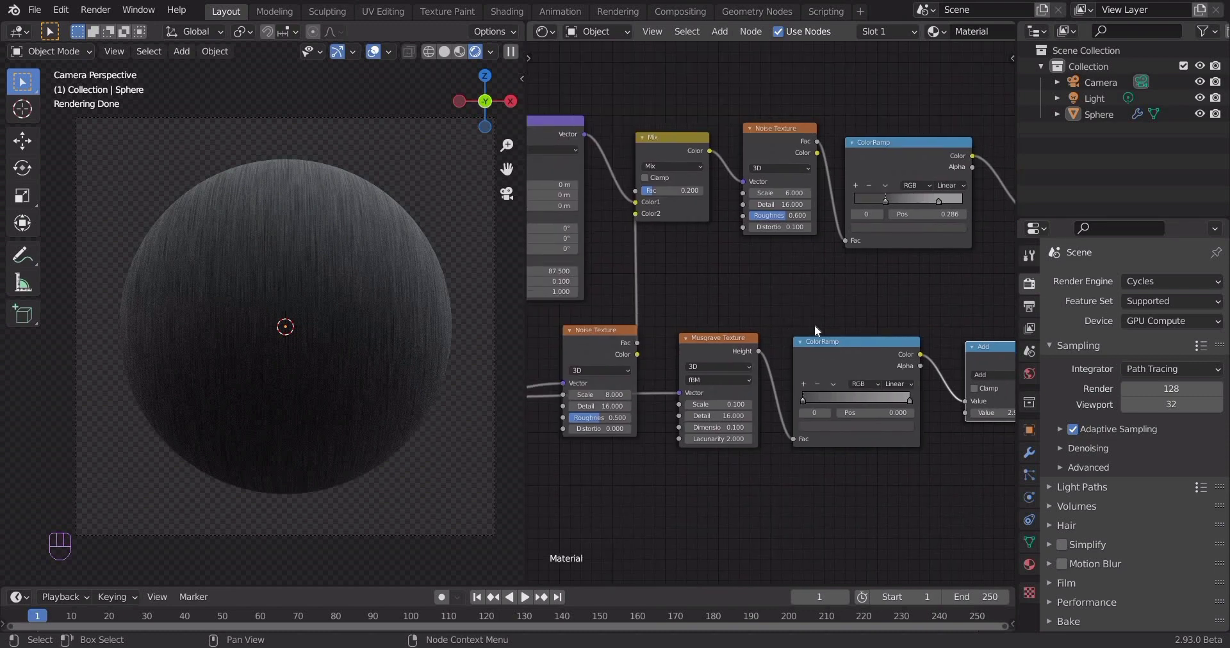
pyautogui.moveTo(959, 383); pyautogui.dragTo(913, 391)
pyautogui.moveTo(846, 412); pyautogui.dragTo(802, 315)
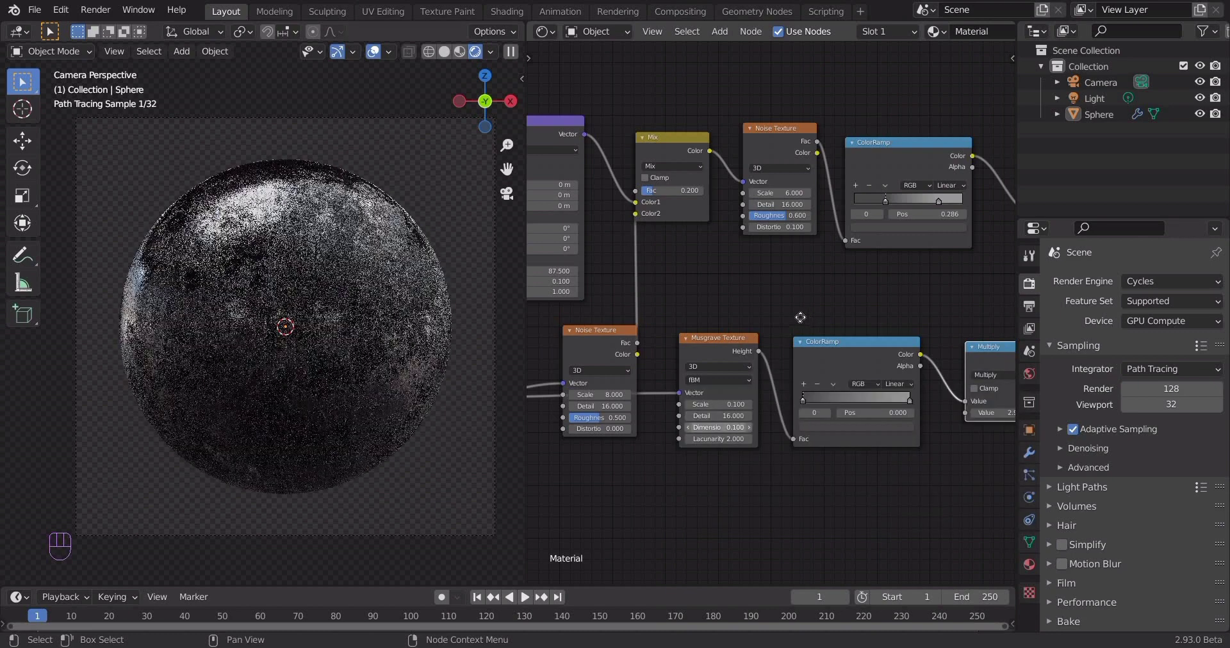
# Switch that math node to Multiply and save the blend file.
pyautogui.click(754, 340)
pyautogui.press('ctrl+s')
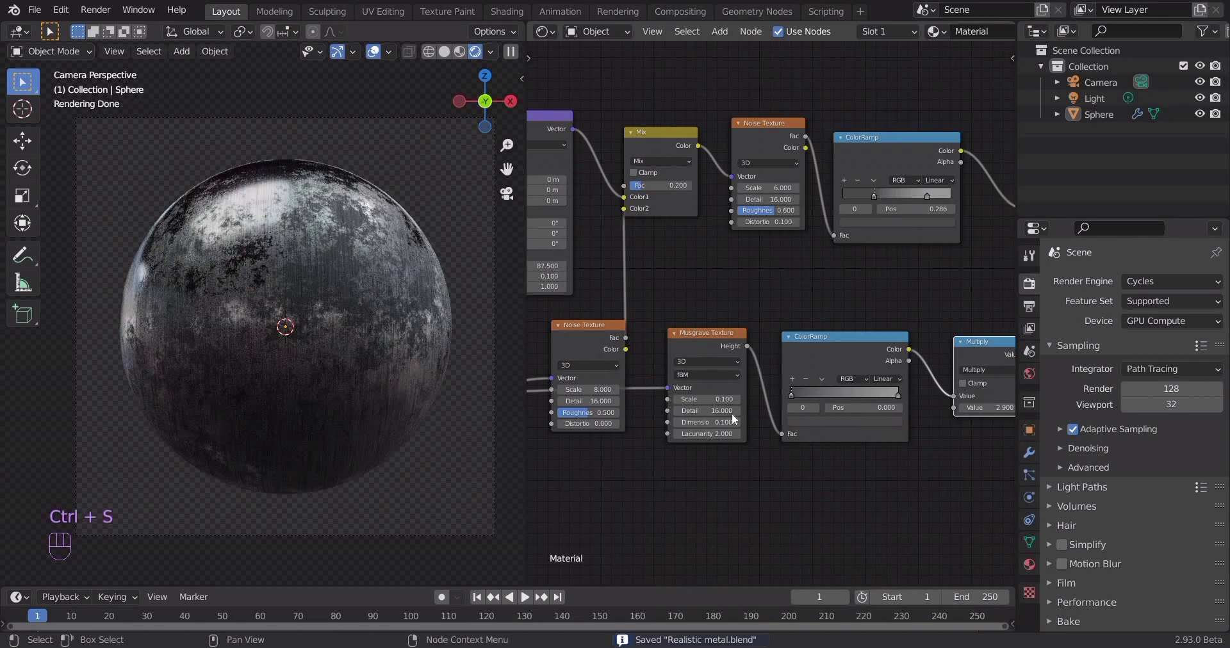
pyautogui.moveTo(748, 373); pyautogui.dragTo(742, 352)
pyautogui.click(721, 340)
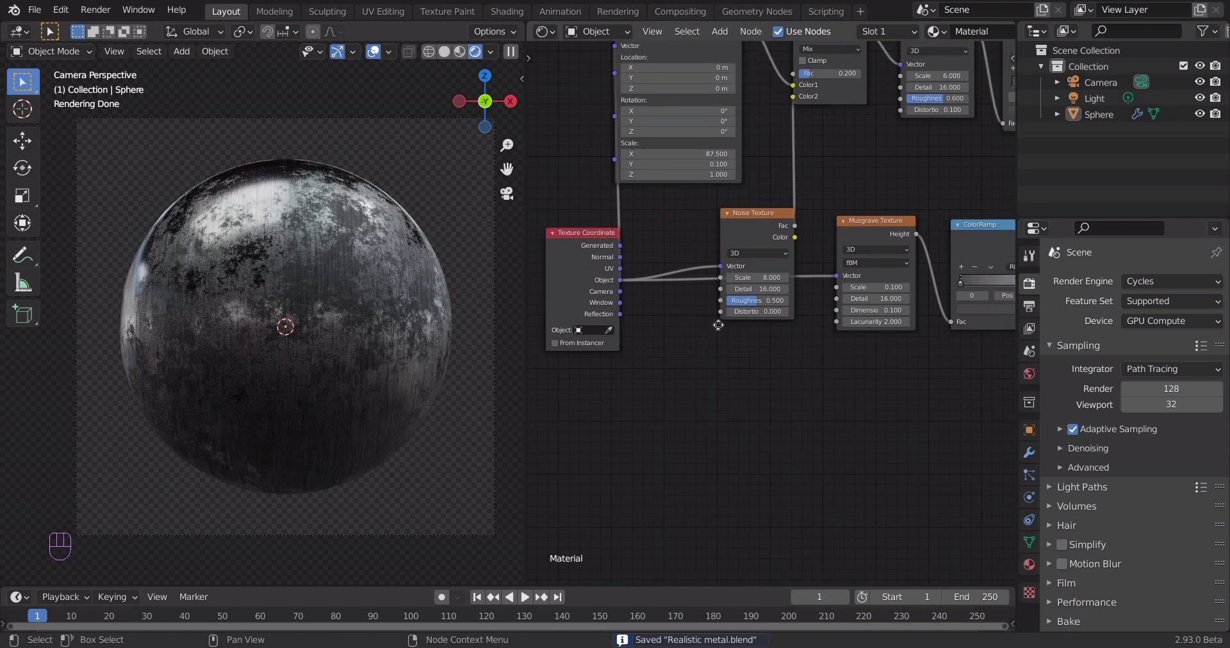
# Add a MixRGB node taking the Texture Coordinate Object output in Color1.
pyautogui.middleClick(721, 324)
pyautogui.press('shift+a')
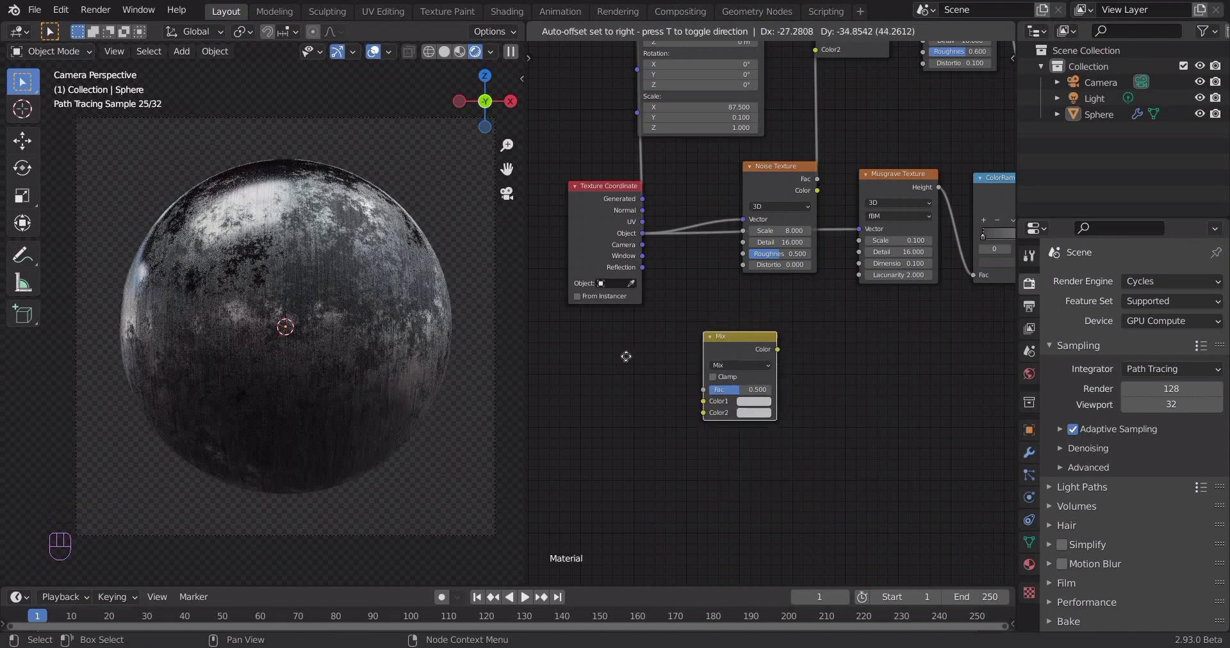
pyautogui.middleClick(686, 207)
pyautogui.click(744, 397)
pyautogui.click(700, 383)
pyautogui.middleClick(696, 334)
# Add a Noise Texture (scale 6, detail 16, roughness 0.6) feeding Mix Color2, and save.
pyautogui.press('shift+a')
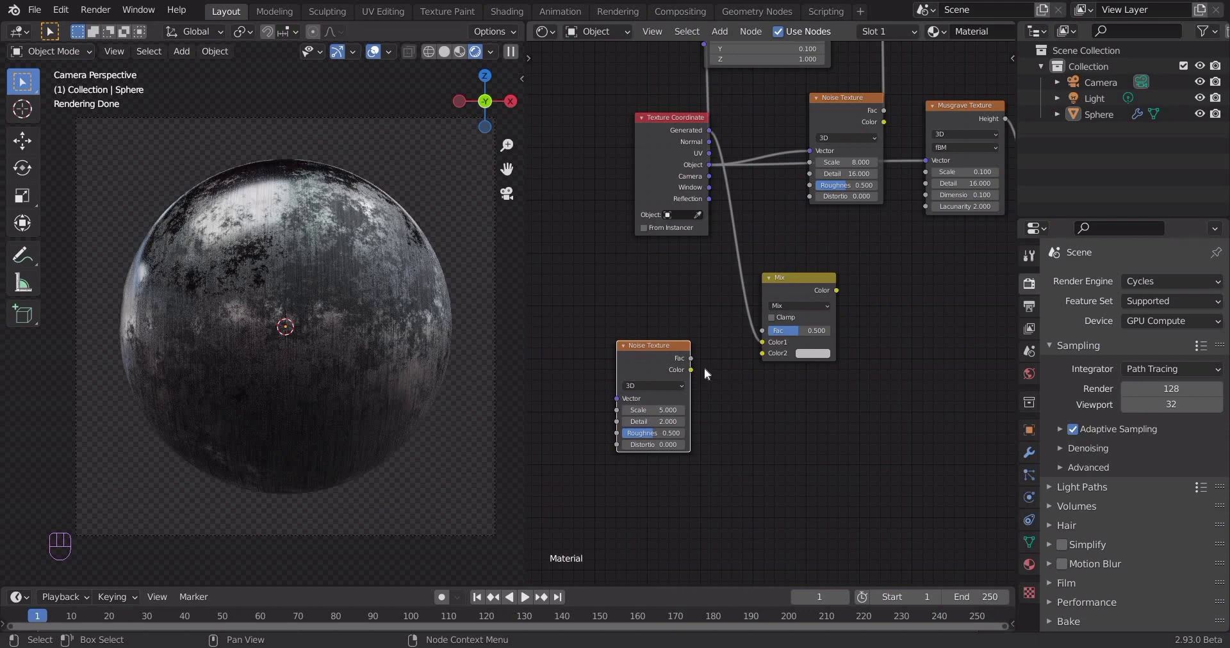
pyautogui.click(767, 358)
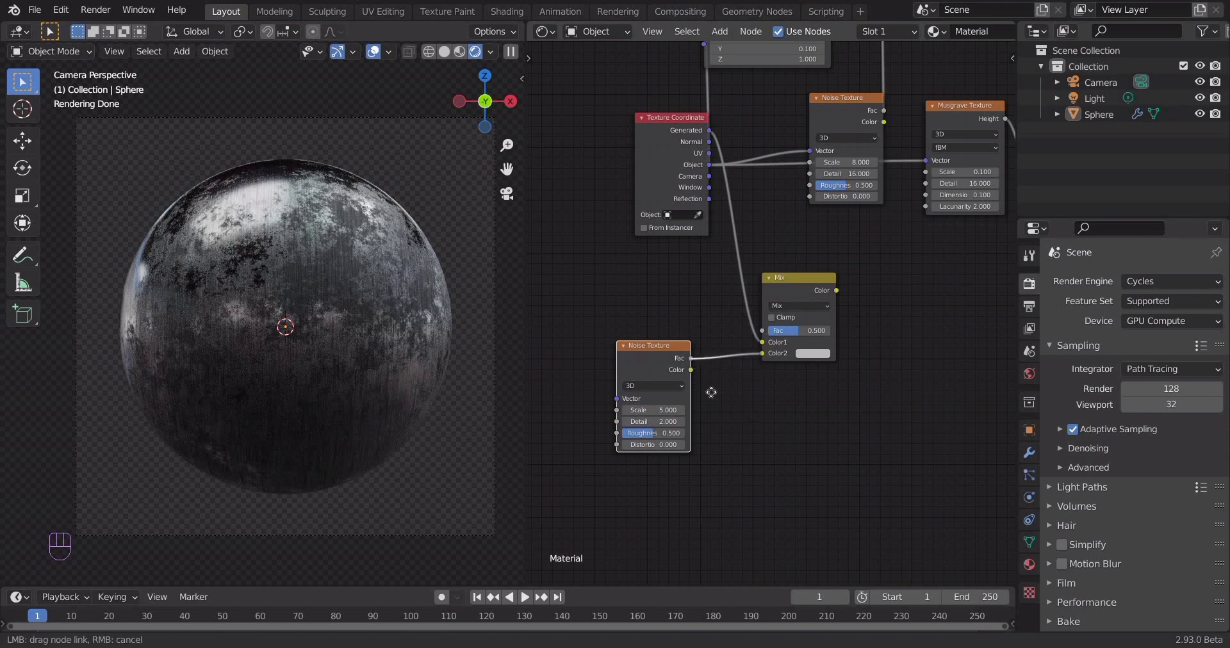
pyautogui.middleClick(678, 394)
pyautogui.middleClick(682, 403)
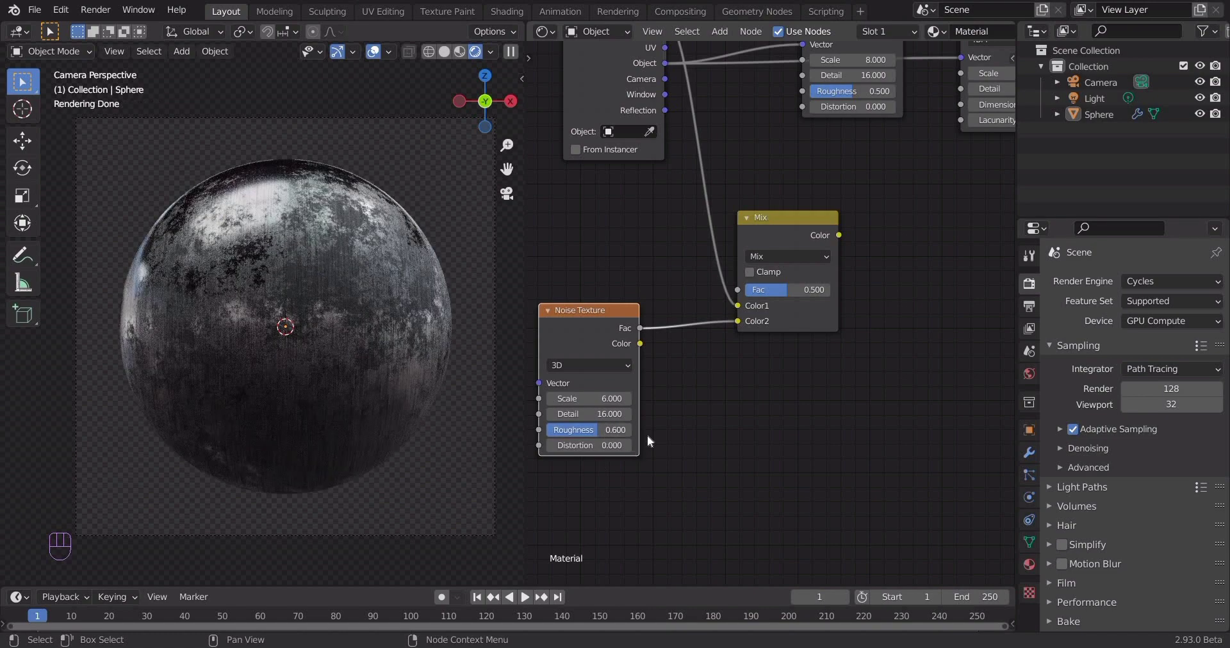
pyautogui.click(712, 419)
pyautogui.click(793, 422)
pyautogui.press('ctrl+s')
# Set the Mix factor to 0.2 and save the file again.
pyautogui.moveTo(666, 413); pyautogui.dragTo(699, 392)
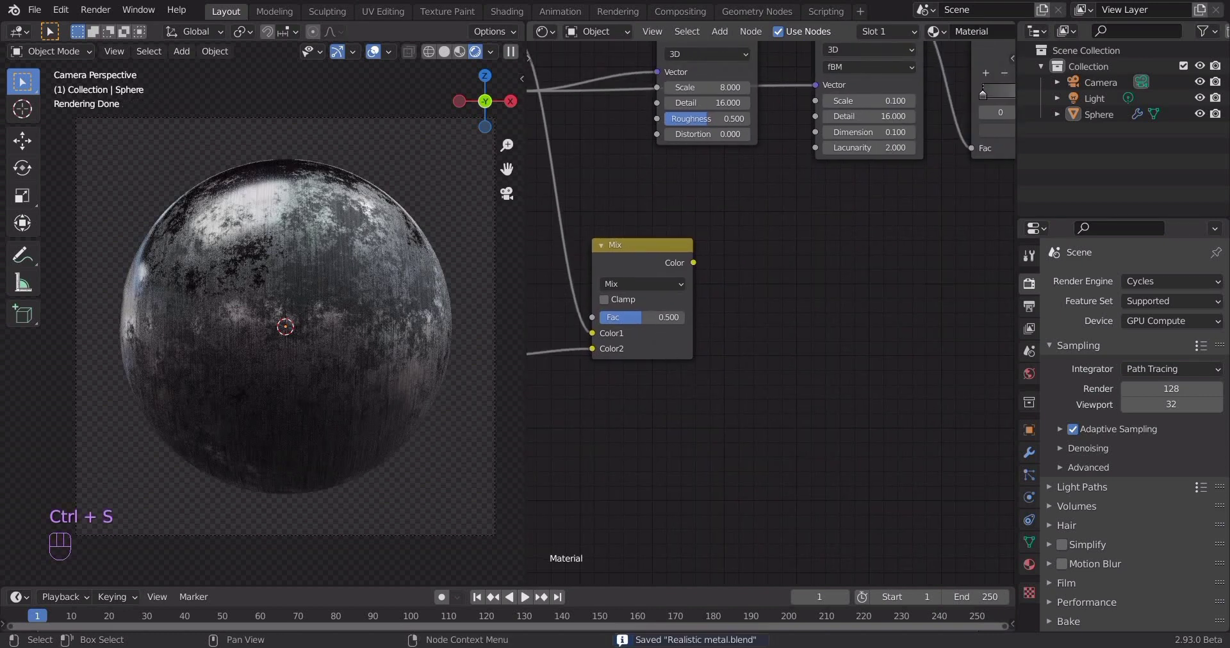
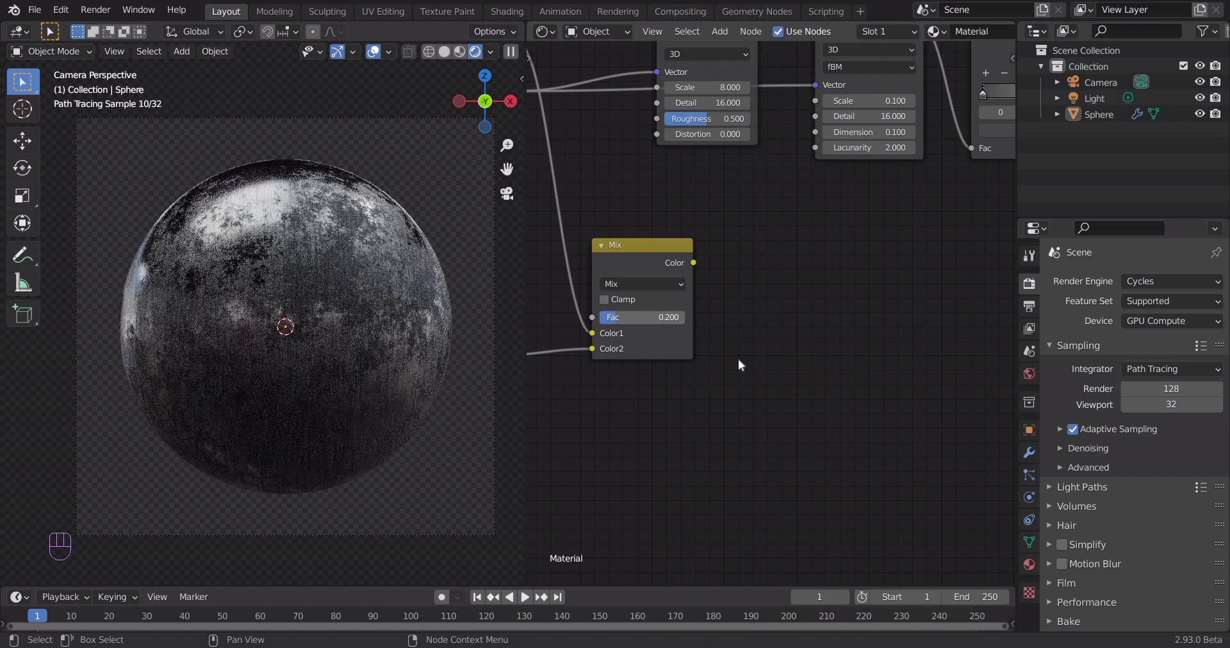
pyautogui.click(749, 369)
pyautogui.moveTo(716, 281); pyautogui.dragTo(740, 271)
pyautogui.press('ctrl+s')
pyautogui.press('shift+a')
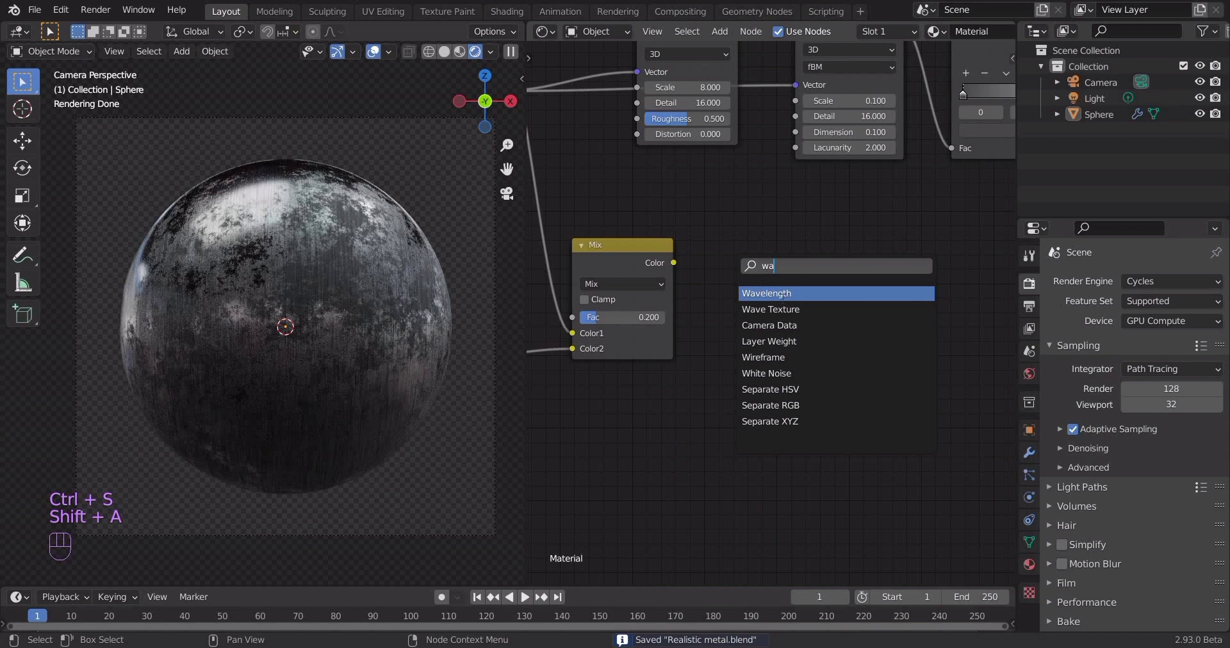
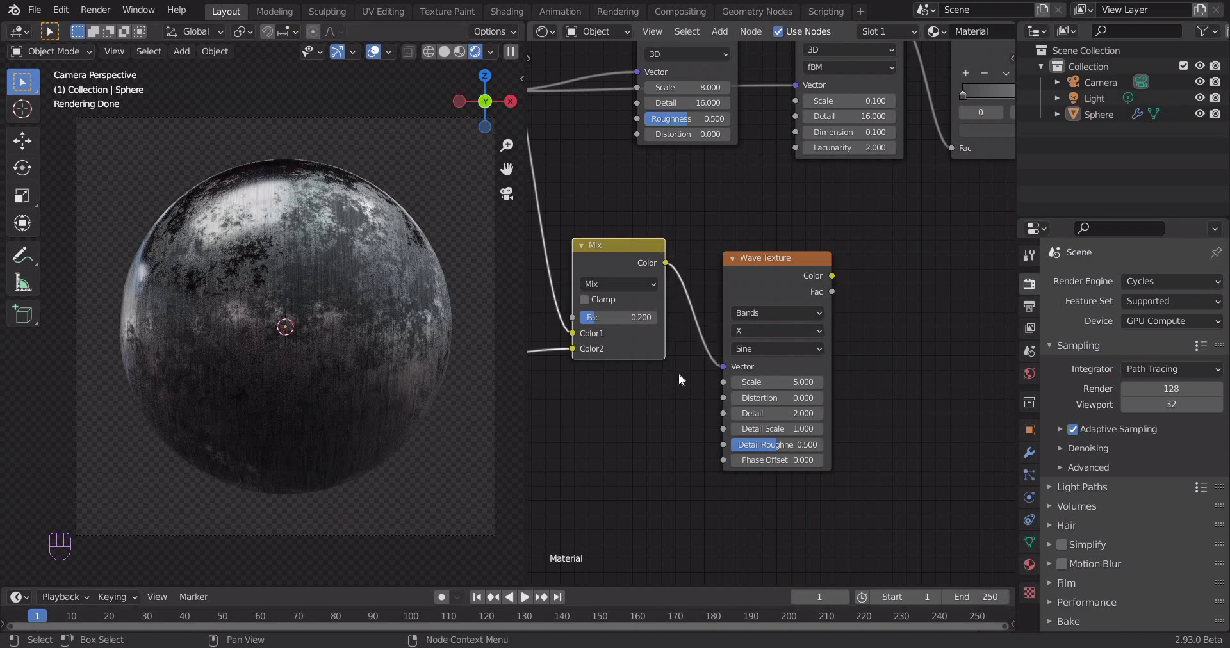
# Add a Wave Texture (scale 1, distortion 25) on the mixed coordinates feeding a new ColorRamp.
pyautogui.middleClick(825, 360)
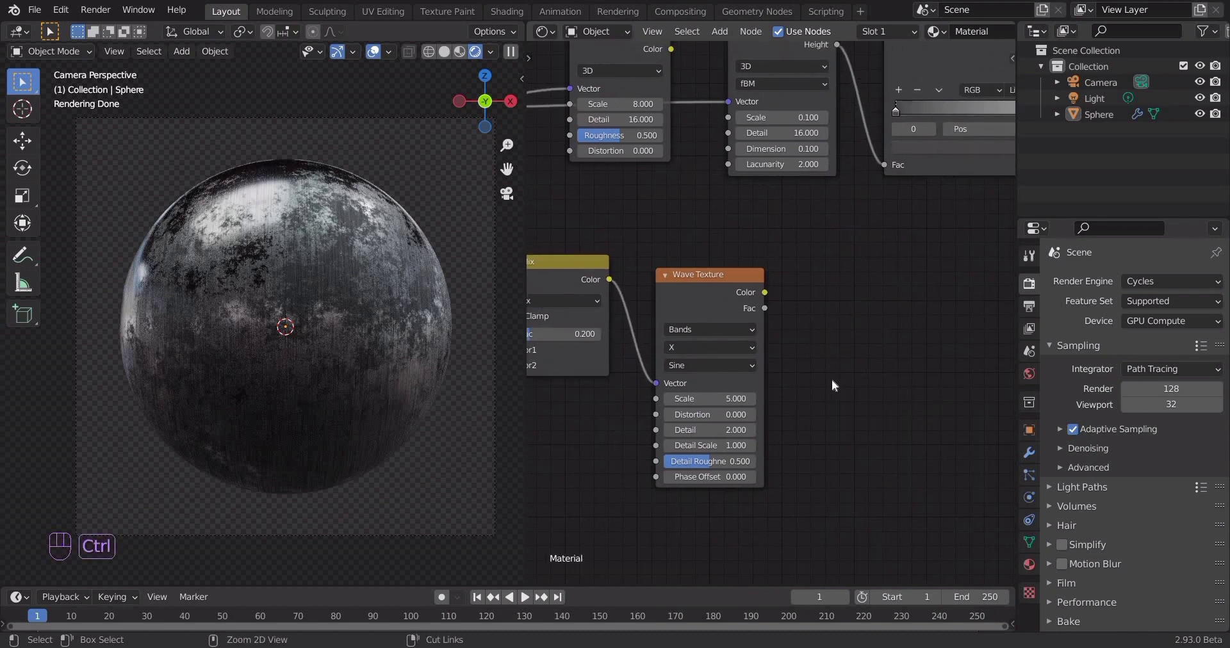
pyautogui.press('ctrl+s')
pyautogui.middleClick(789, 359)
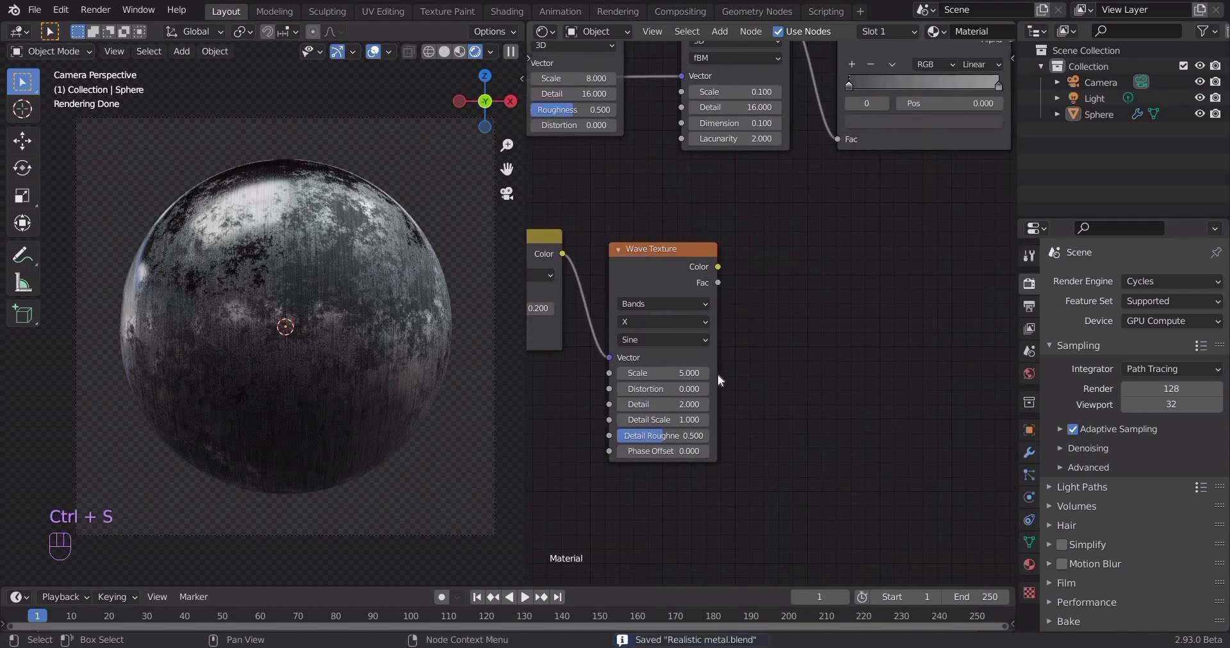
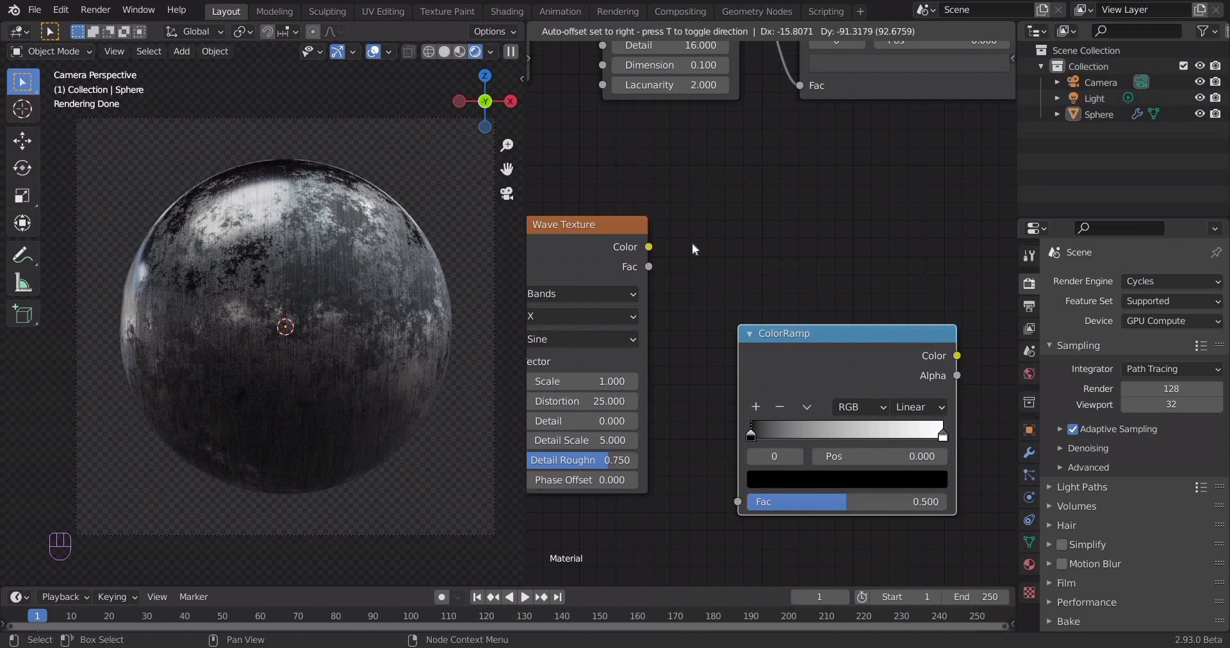
pyautogui.middleClick(765, 296)
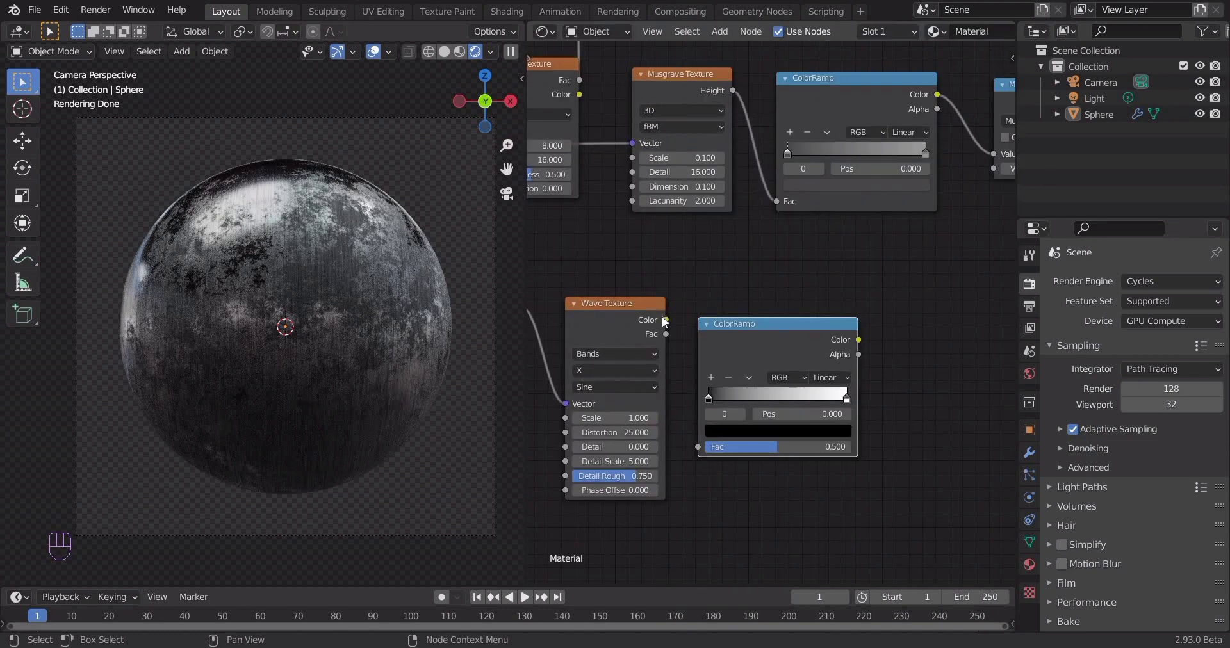
pyautogui.moveTo(705, 447); pyautogui.dragTo(738, 350)
pyautogui.moveTo(775, 411); pyautogui.dragTo(799, 444)
# Reshape the wave ColorRamp gradient and set its stops to white.
pyautogui.moveTo(817, 509); pyautogui.dragTo(639, 463)
pyautogui.moveTo(808, 466); pyautogui.dragTo(798, 327)
pyautogui.click(784, 267)
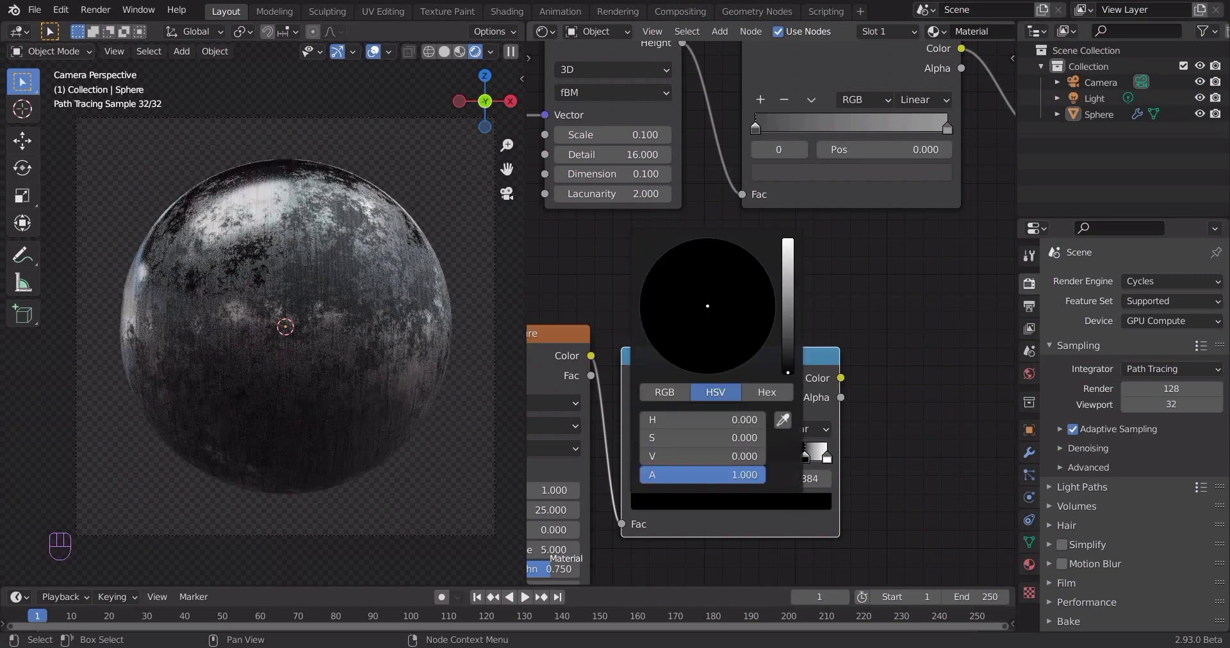
pyautogui.click(808, 465)
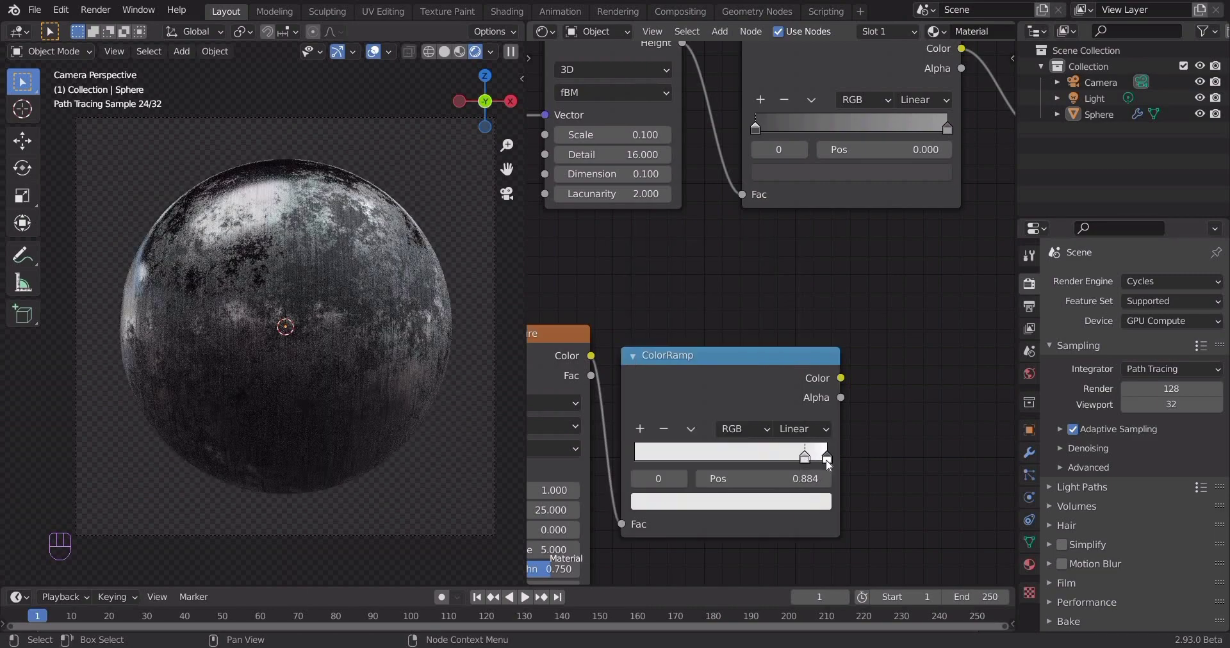
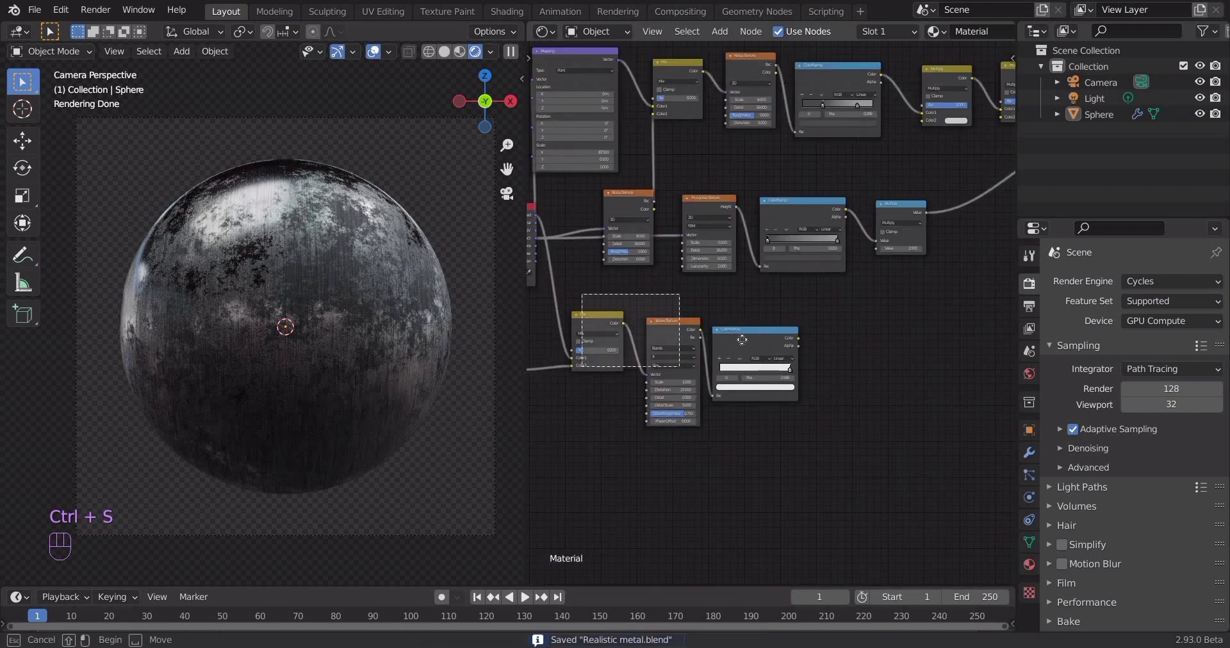
# Add a new Math node in the empty space beside the wave ColorRamp.
pyautogui.click(765, 347)
pyautogui.click(758, 418)
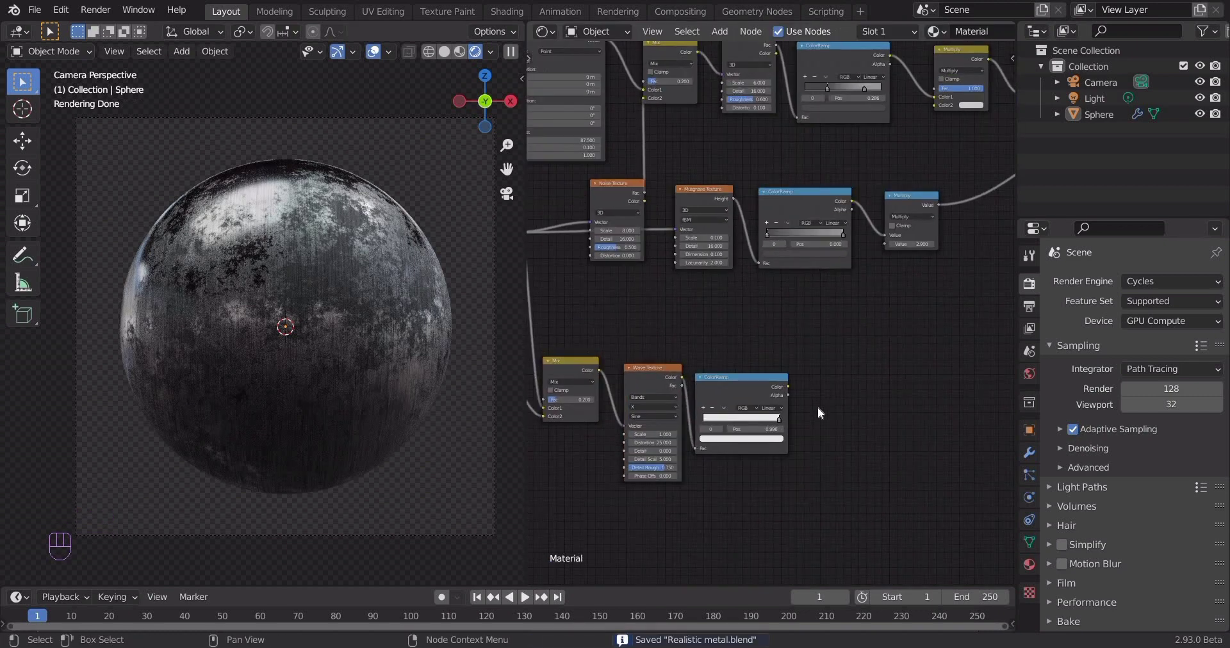
pyautogui.click(743, 350)
pyautogui.middleClick(742, 357)
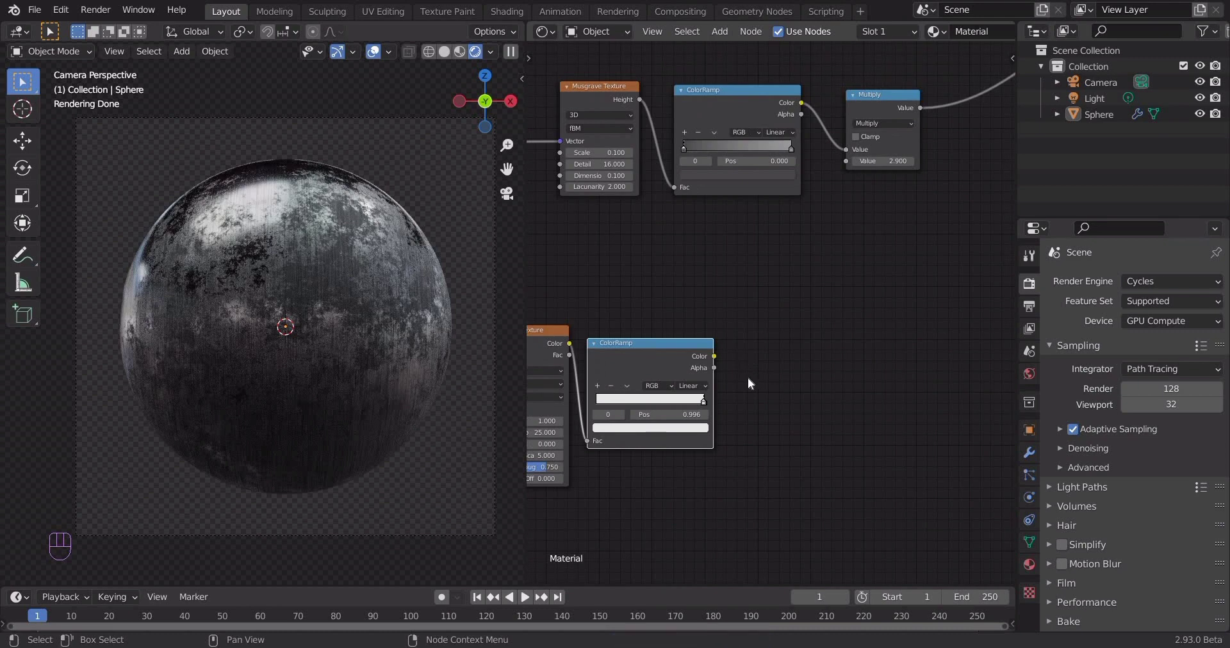
pyautogui.moveTo(750, 334); pyautogui.dragTo(745, 317)
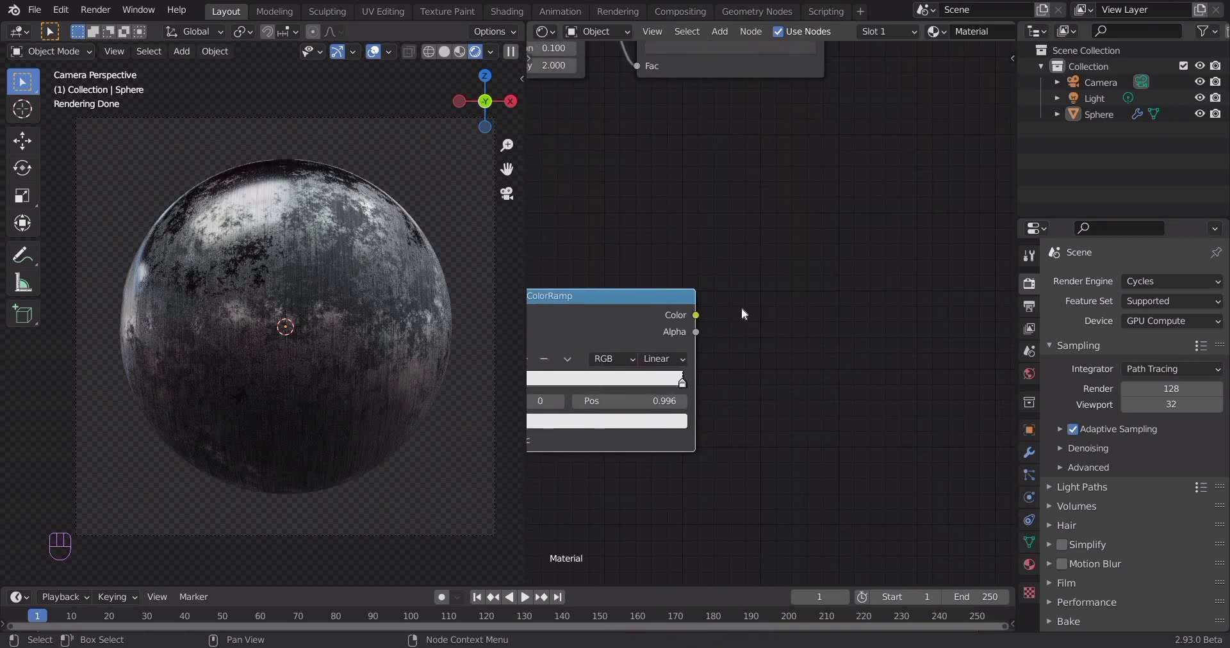
pyautogui.press('shift+a')
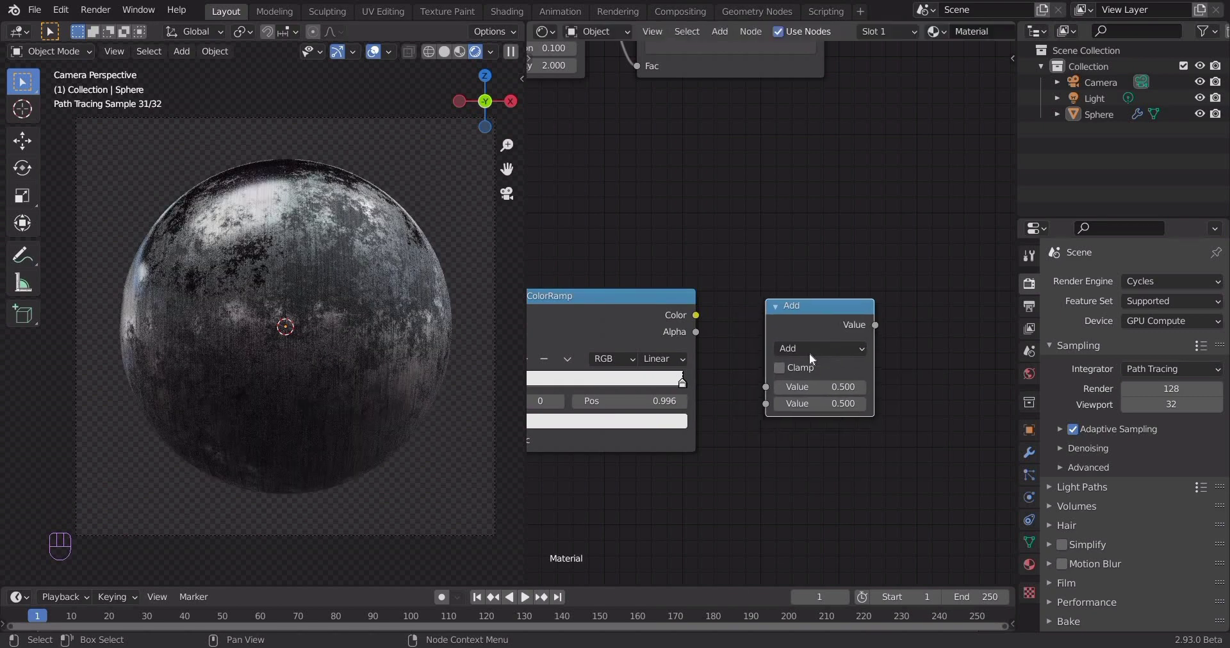
pyautogui.moveTo(816, 360); pyautogui.dragTo(697, 323)
# Make it Subtract with first value 0.5 and the wave ramp's Color in its second input.
pyautogui.click(704, 328)
pyautogui.moveTo(716, 341); pyautogui.dragTo(795, 265)
pyautogui.moveTo(843, 322); pyautogui.dragTo(857, 350)
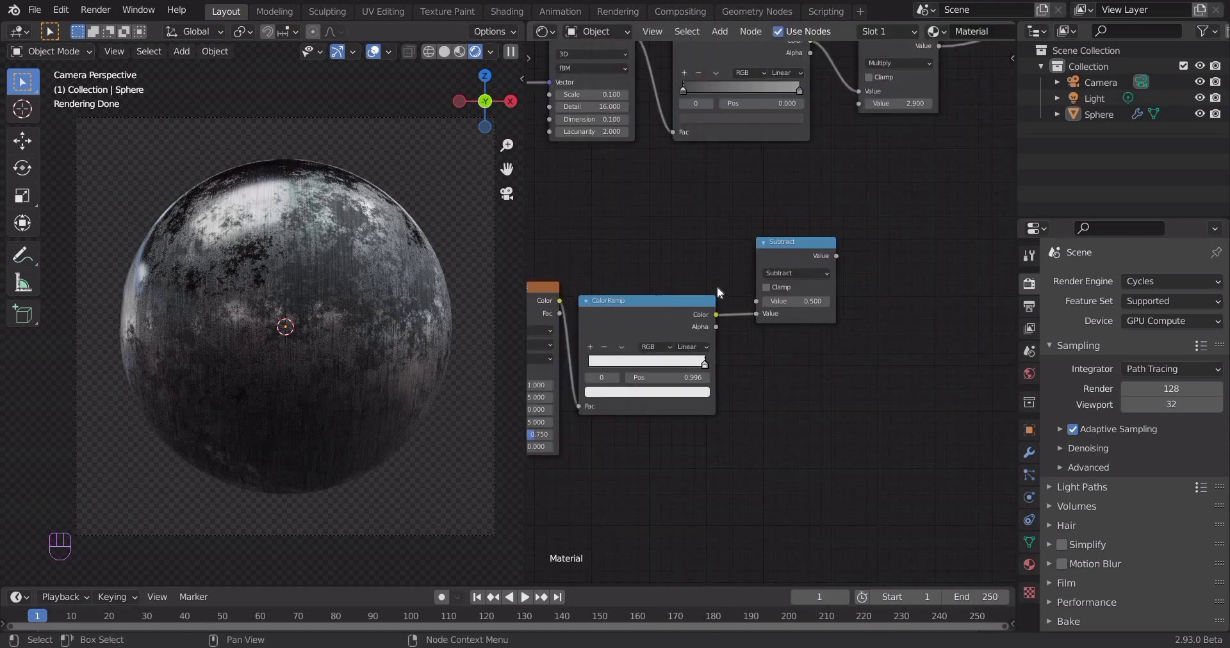
pyautogui.moveTo(677, 295); pyautogui.dragTo(706, 308)
pyautogui.moveTo(704, 248); pyautogui.dragTo(716, 282)
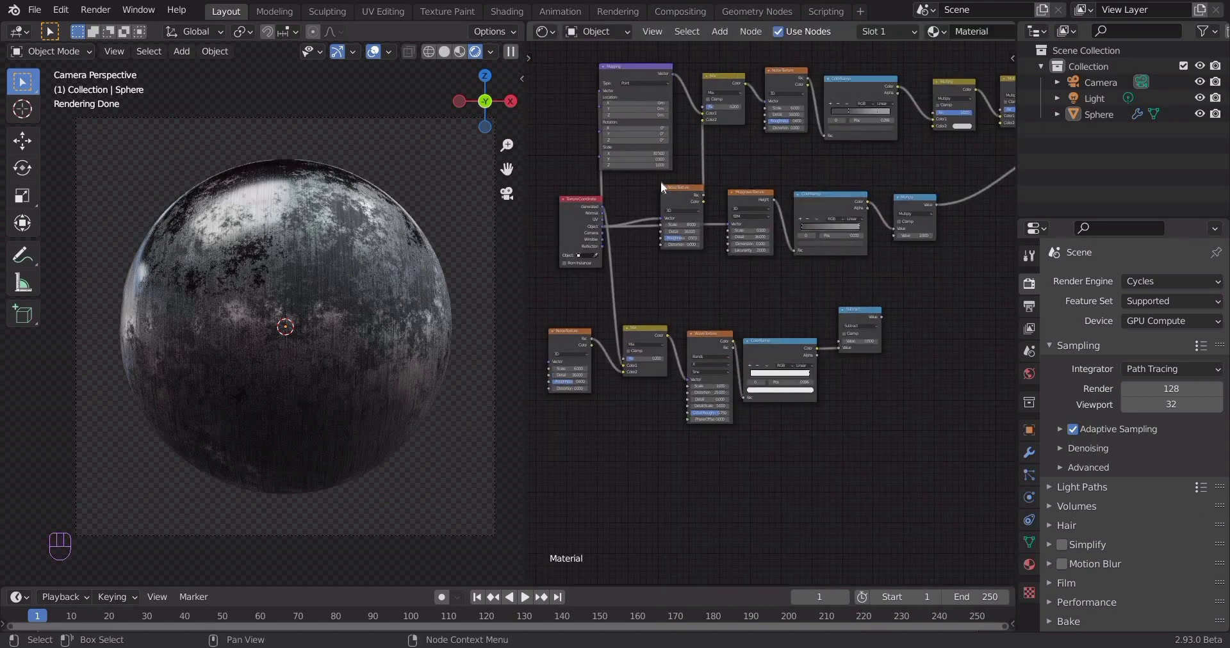
pyautogui.click(886, 240)
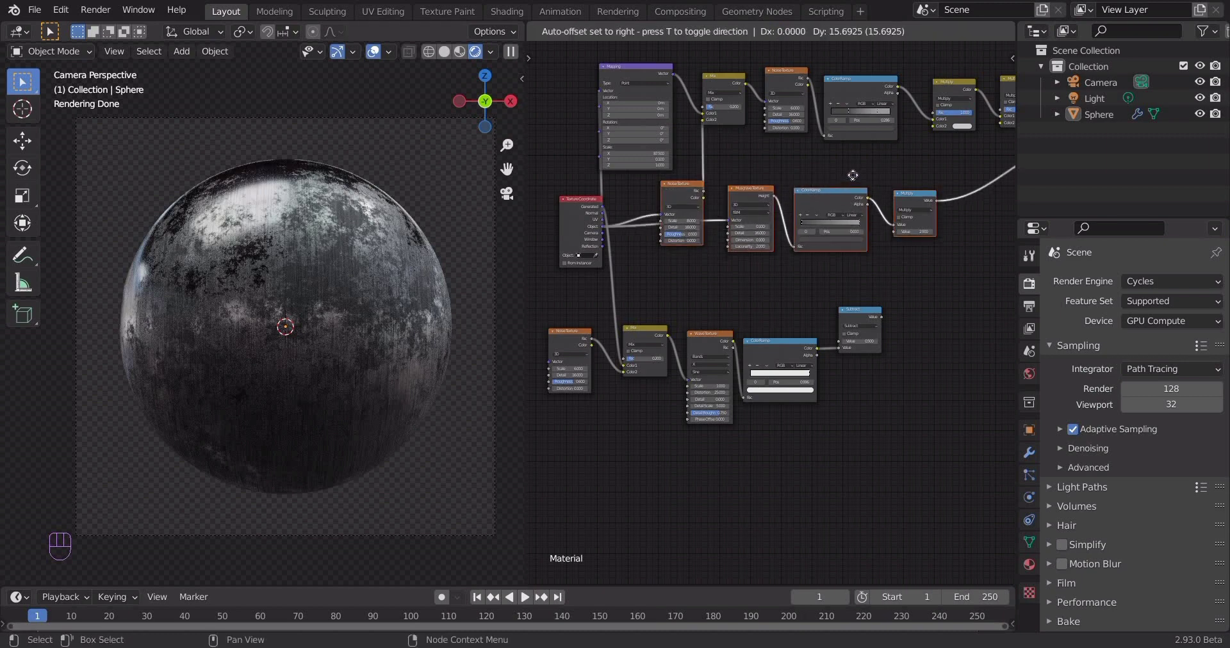
pyautogui.click(742, 303)
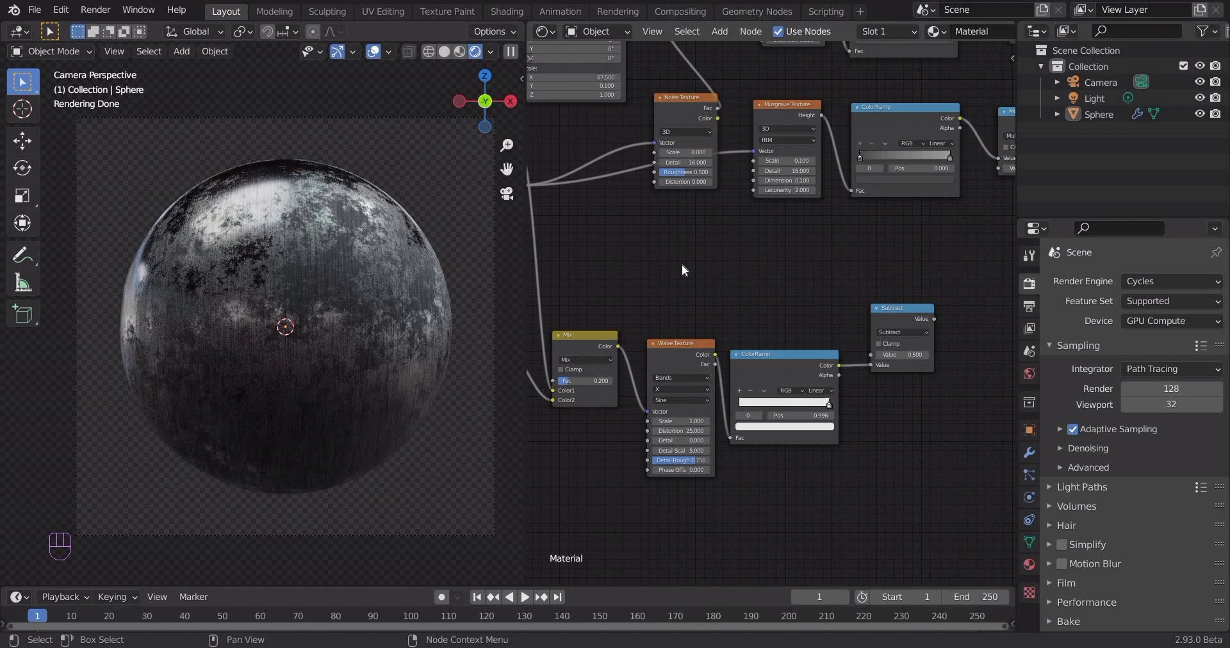
# Add a 4D Noise Texture (W 24.1, scale 8, detail 16) whose Fac feeds a duplicated ColorRamp.
pyautogui.press('shift+a')
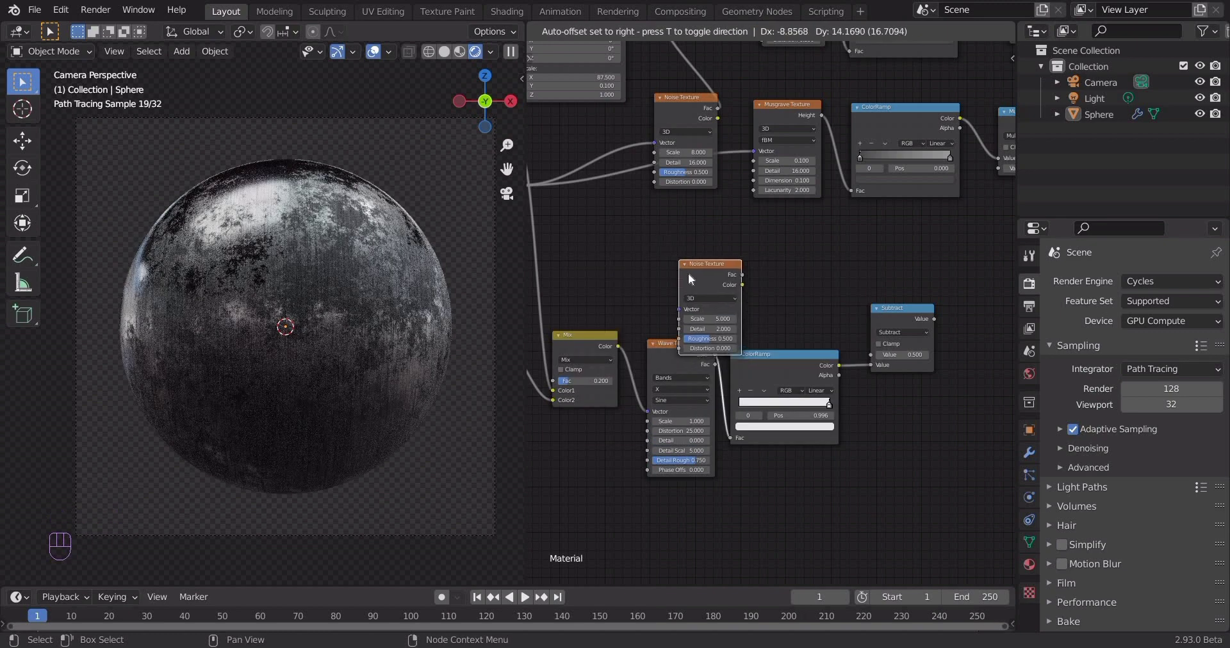
pyautogui.moveTo(682, 315); pyautogui.dragTo(663, 212)
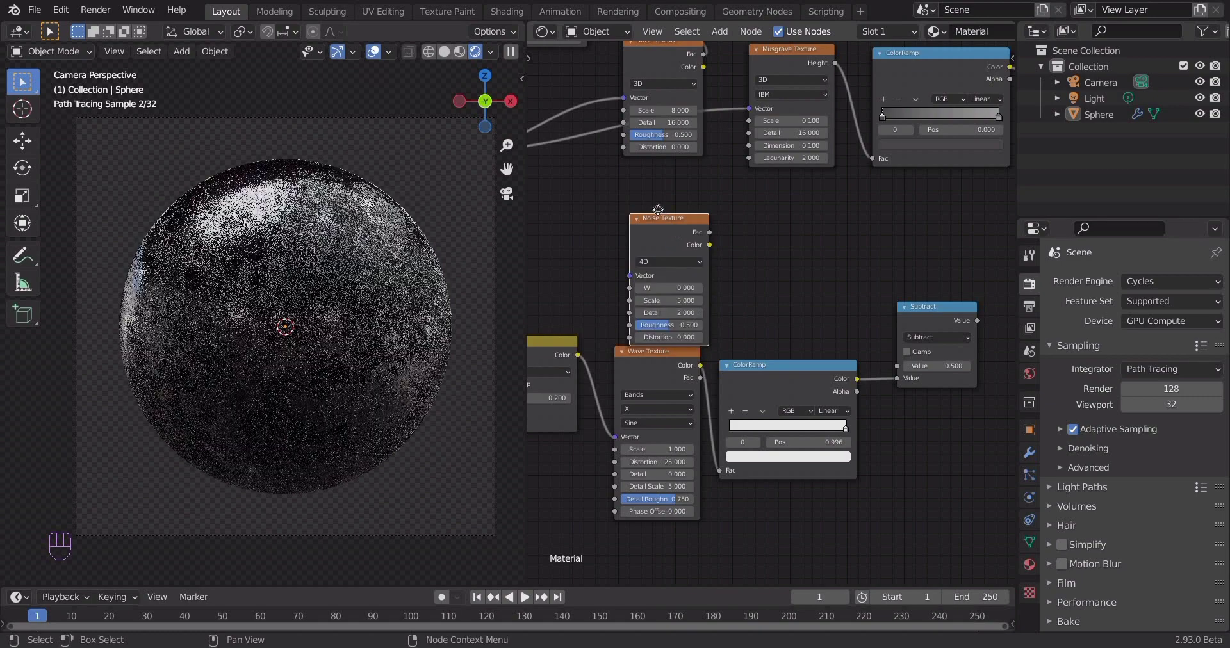
pyautogui.moveTo(771, 284); pyautogui.dragTo(795, 336)
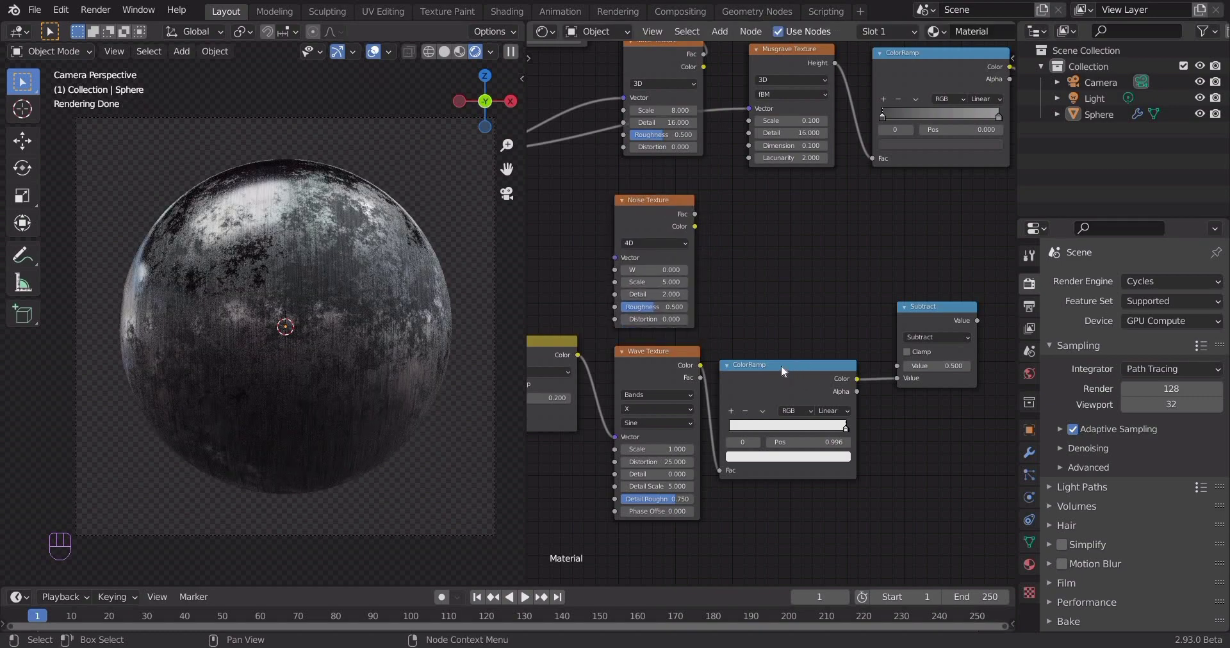
pyautogui.click(784, 373)
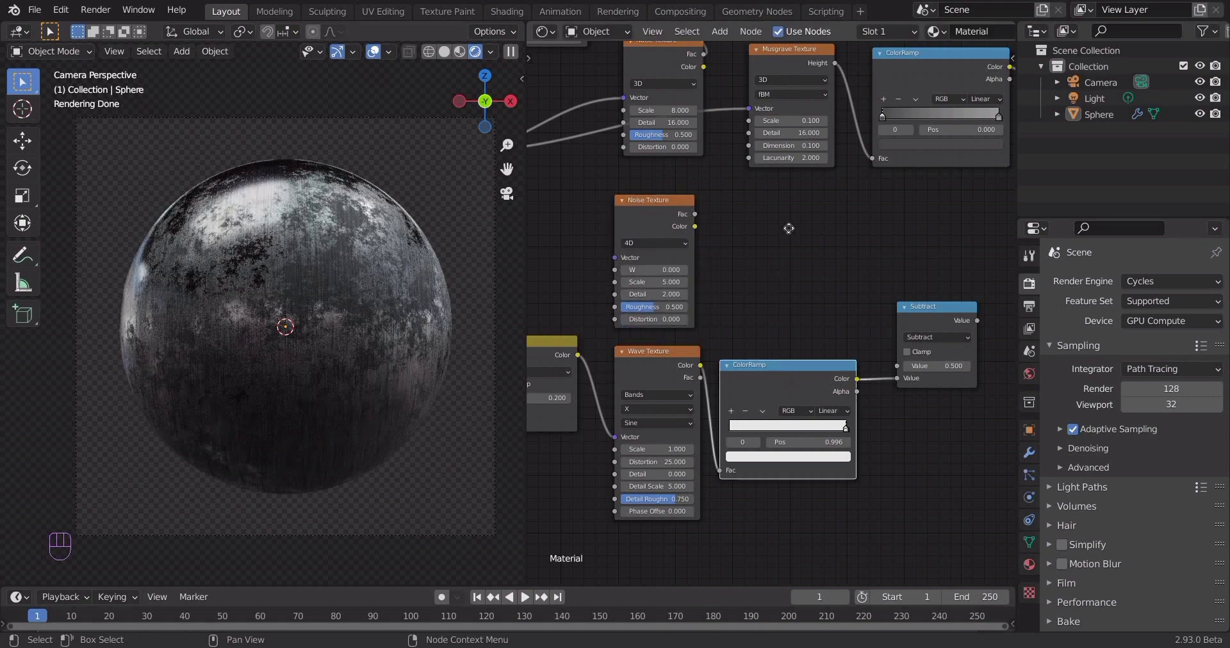
pyautogui.press('shift+d')
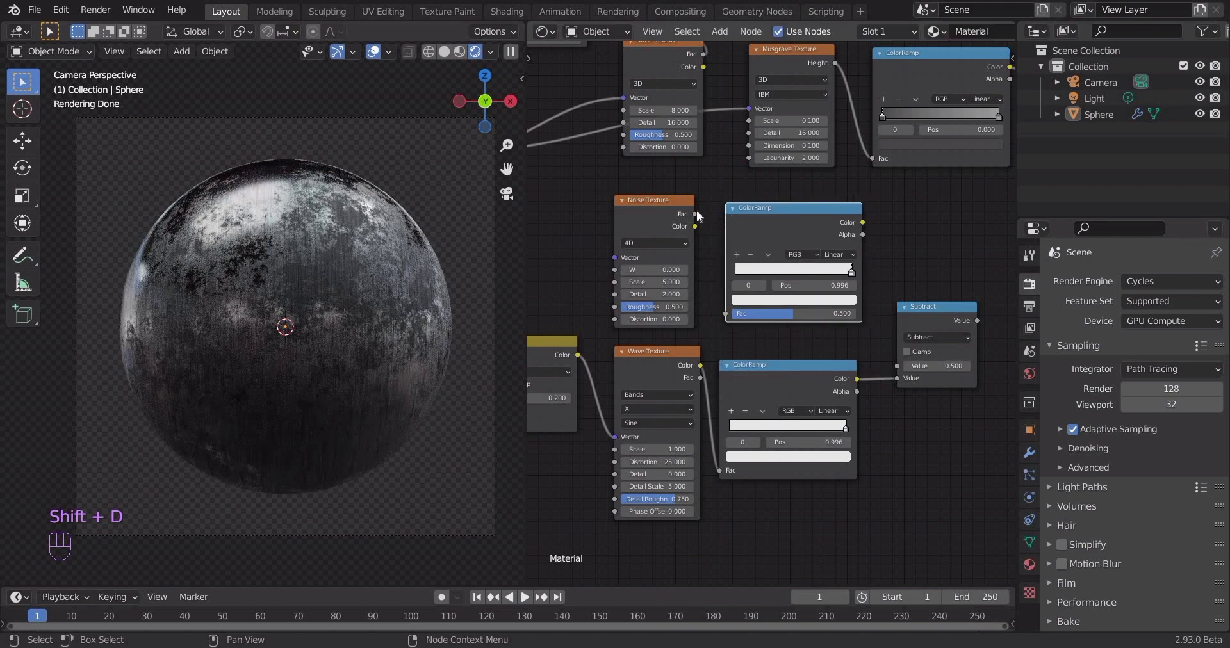
pyautogui.moveTo(736, 322); pyautogui.dragTo(682, 290)
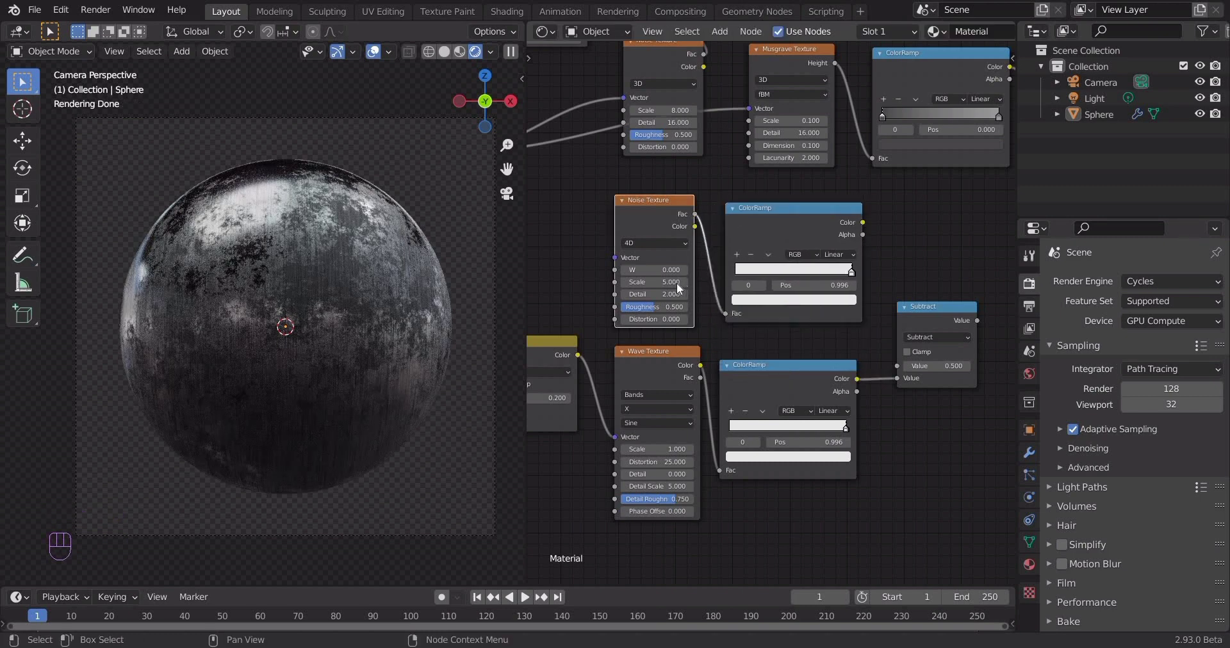
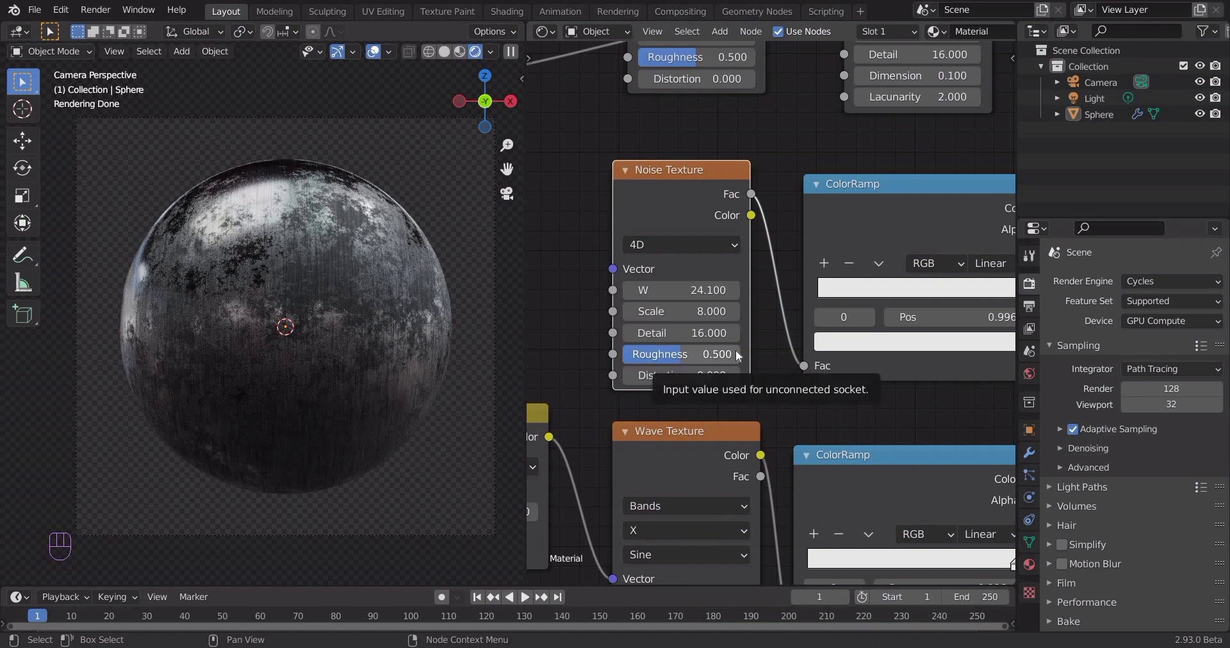
# Move the ramp's left stop to the far left and set its colour to black.
pyautogui.click(891, 333)
pyautogui.middleClick(901, 332)
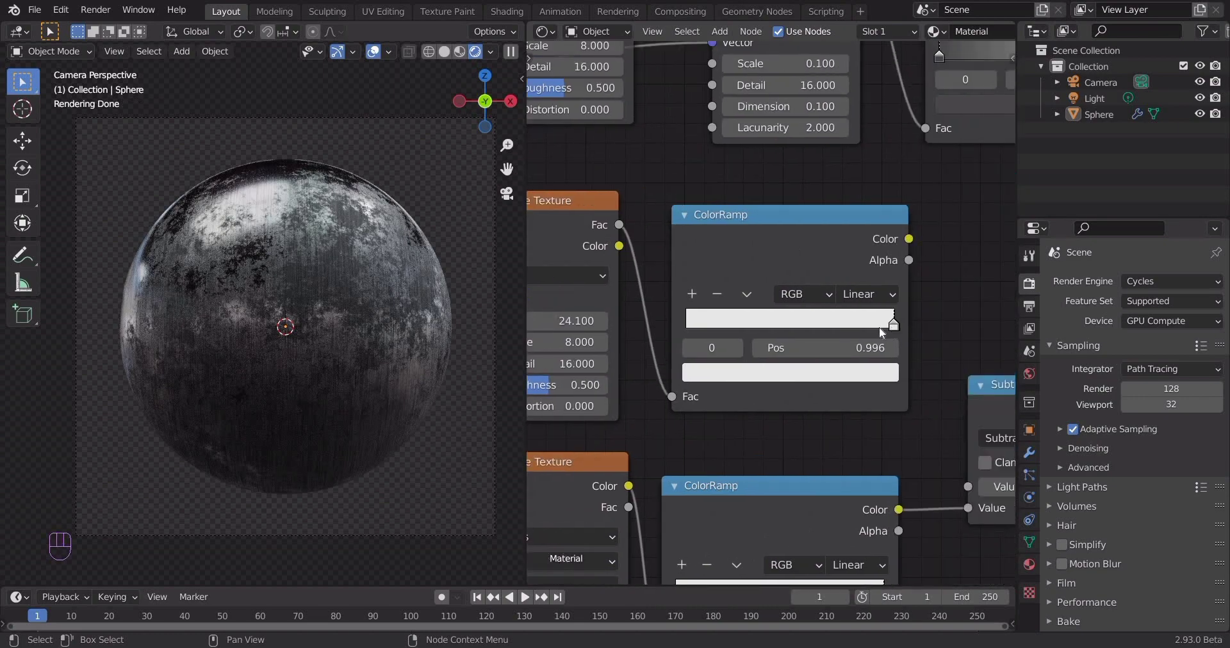
pyautogui.moveTo(782, 331); pyautogui.dragTo(730, 376)
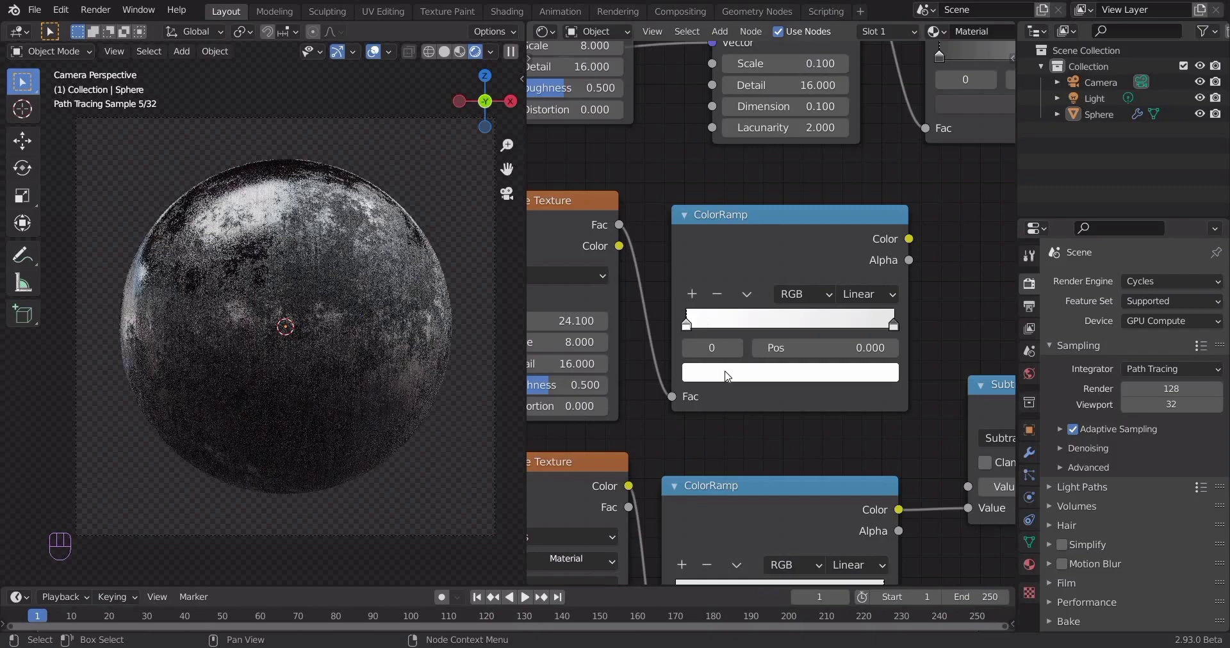
pyautogui.click(854, 187)
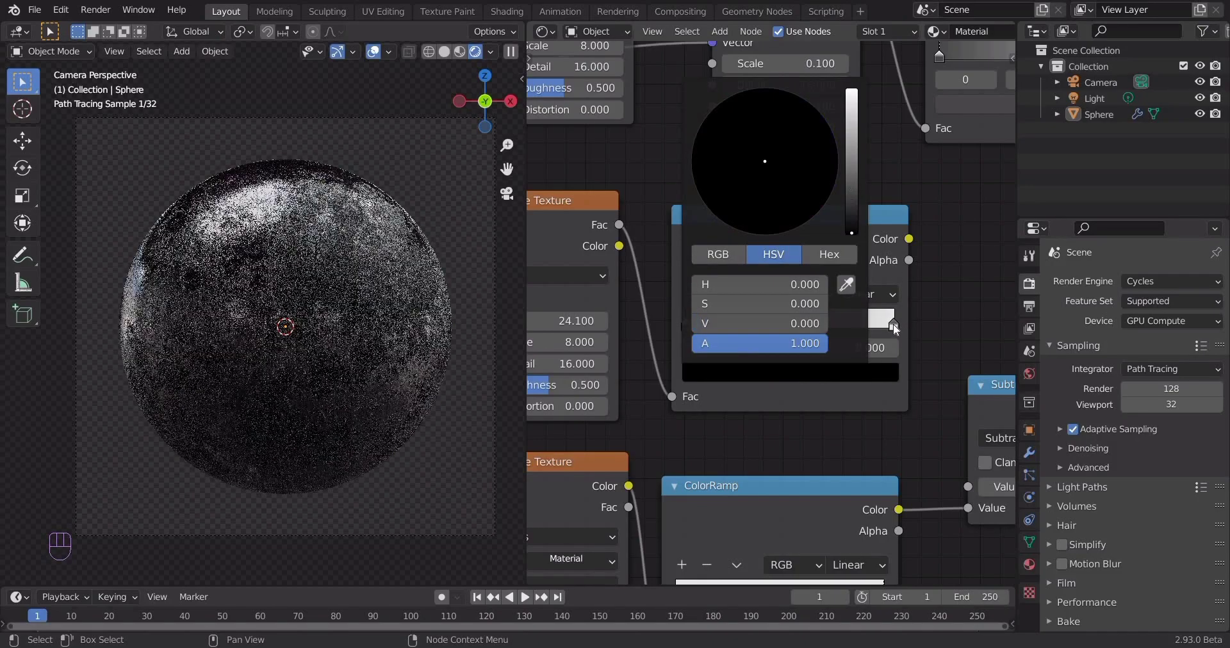
pyautogui.click(914, 337)
pyautogui.moveTo(924, 226); pyautogui.dragTo(870, 150)
pyautogui.click(895, 333)
# Make the ramp Constant with the white stop at about 0.409, and save.
pyautogui.click(853, 99)
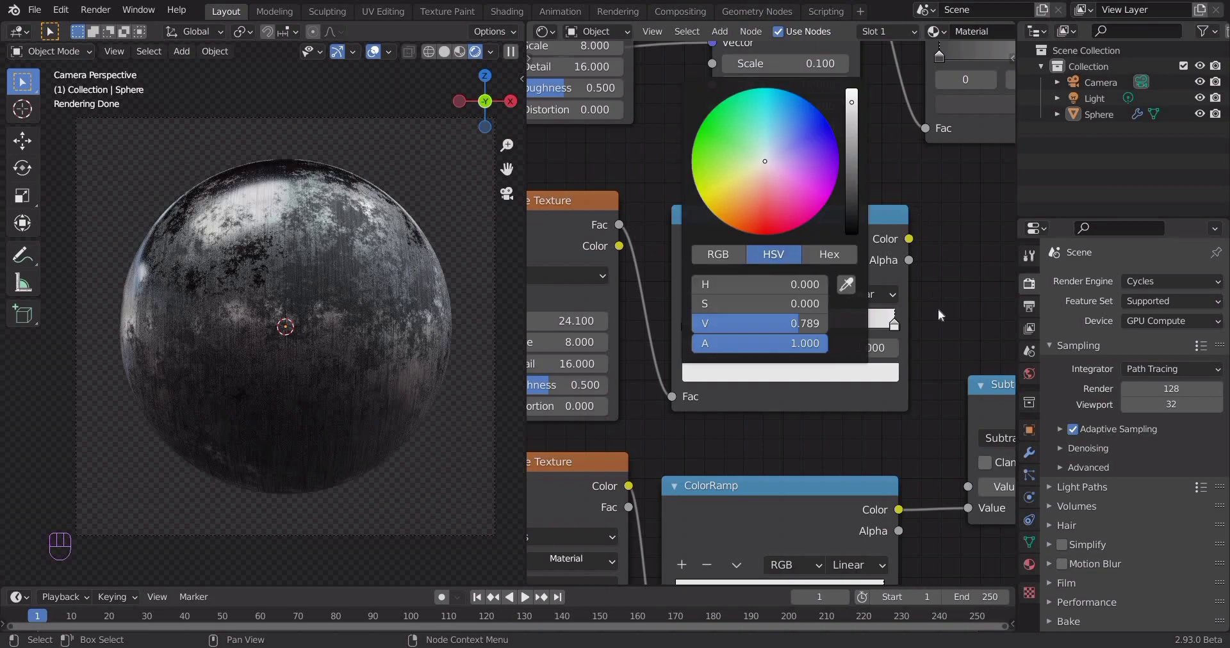
pyautogui.click(848, 405)
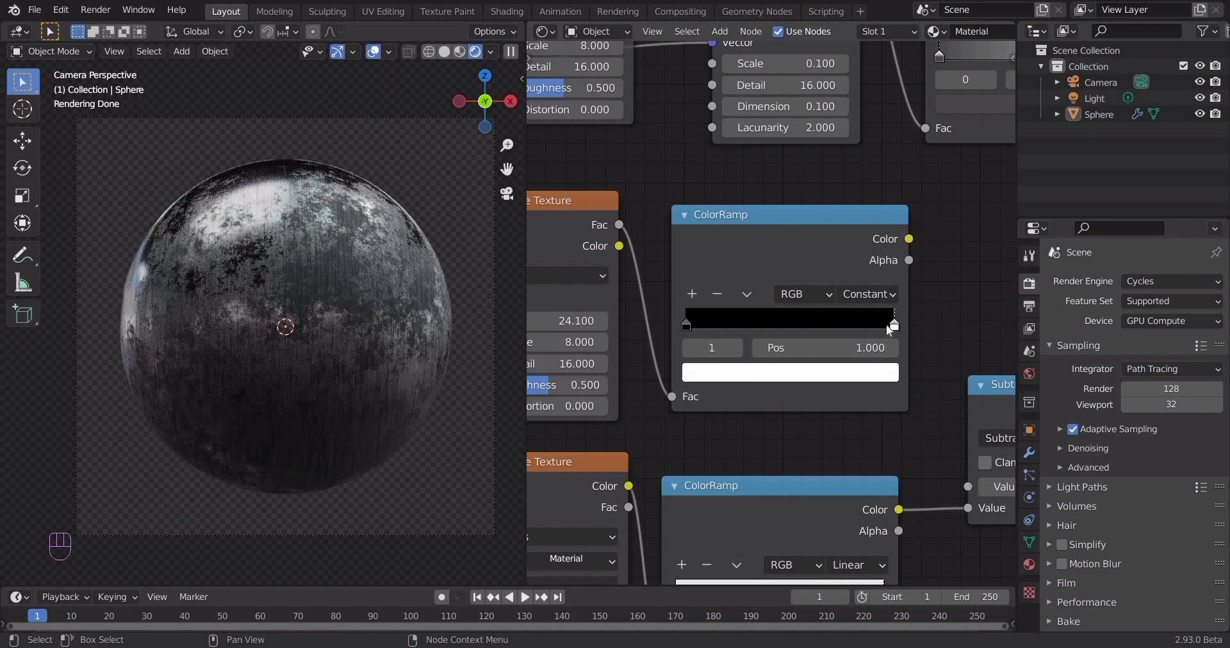
pyautogui.moveTo(887, 330); pyautogui.dragTo(689, 333)
pyautogui.click(779, 342)
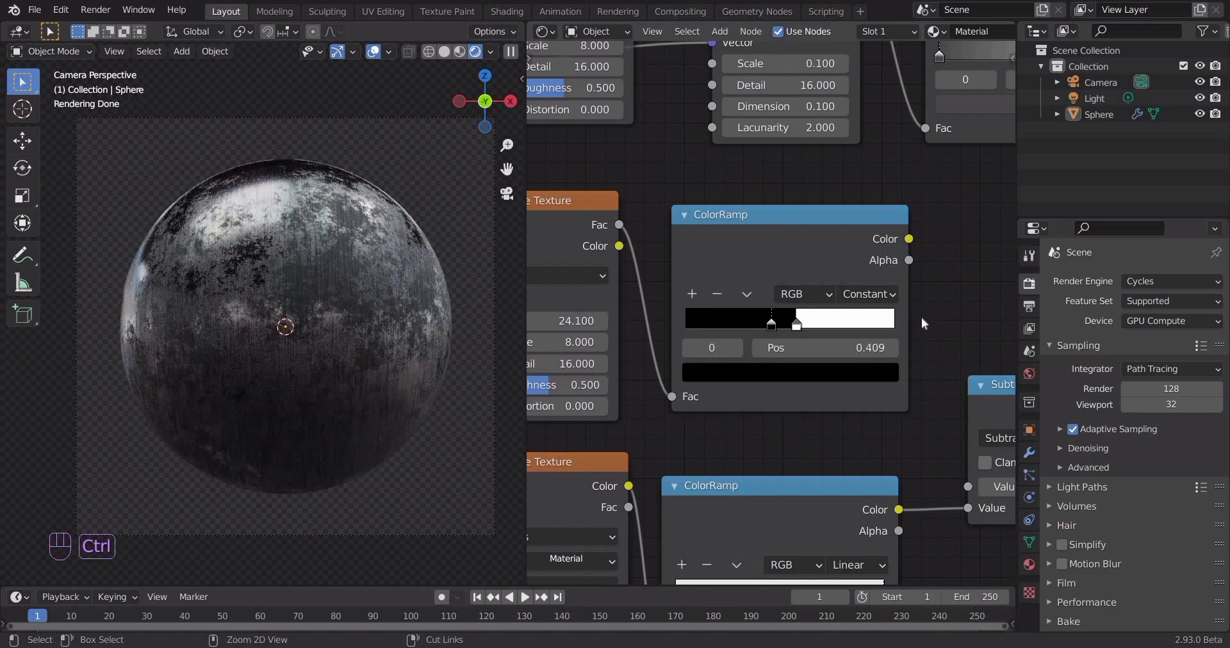
pyautogui.press('ctrl+s')
# Connect the new noise ColorRamp into the clamped Subtract node.
pyautogui.click(788, 287)
pyautogui.moveTo(788, 336); pyautogui.dragTo(809, 413)
pyautogui.moveTo(813, 462); pyautogui.dragTo(849, 436)
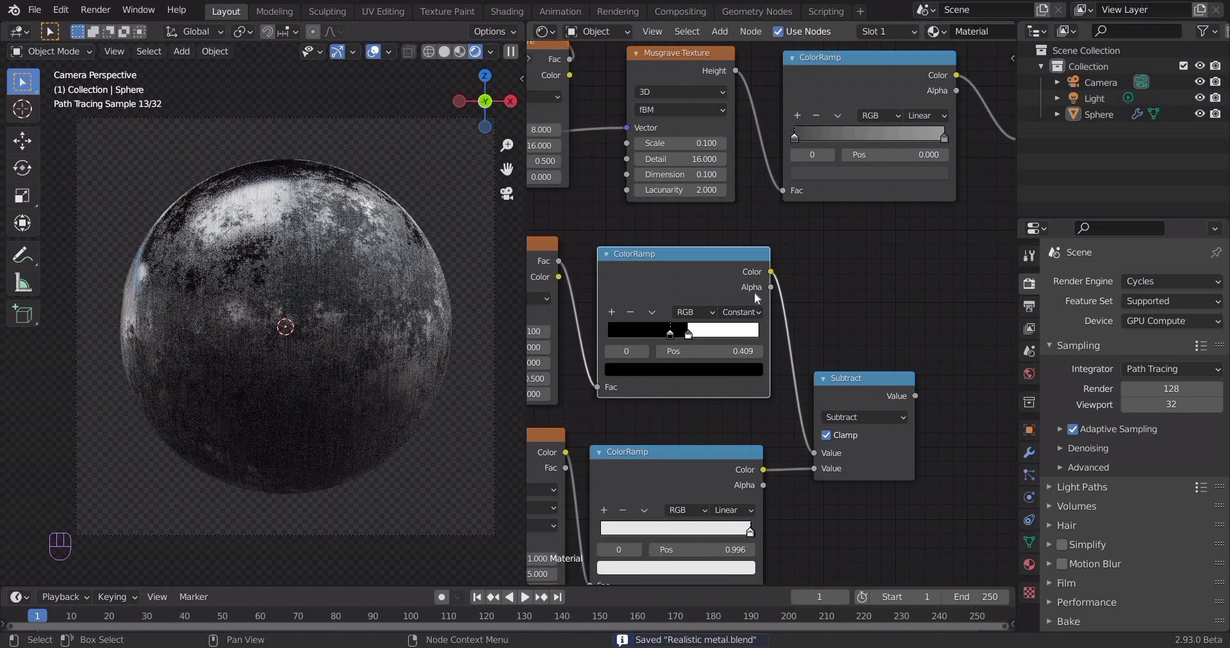
# Connect the Subtract output to the Principled BSDF Normal input.
pyautogui.moveTo(821, 325); pyautogui.dragTo(863, 338)
pyautogui.moveTo(840, 330); pyautogui.dragTo(759, 336)
pyautogui.moveTo(587, 397); pyautogui.dragTo(558, 400)
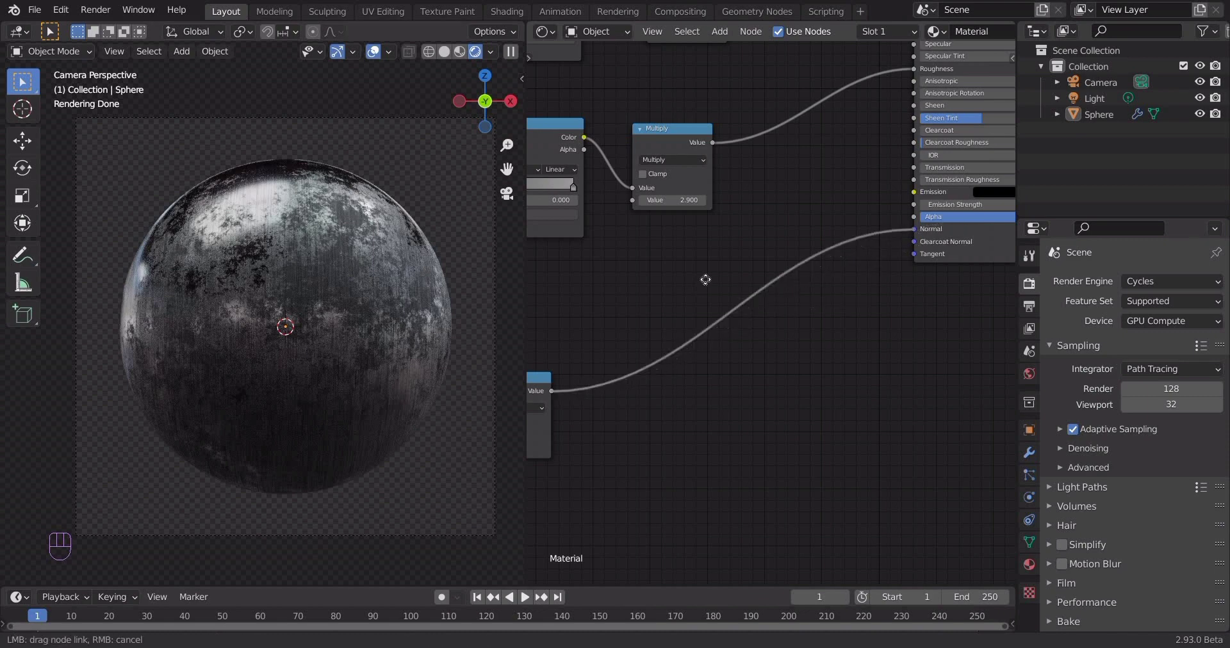
pyautogui.moveTo(755, 270); pyautogui.dragTo(788, 280)
pyautogui.middleClick(774, 321)
pyautogui.middleClick(823, 259)
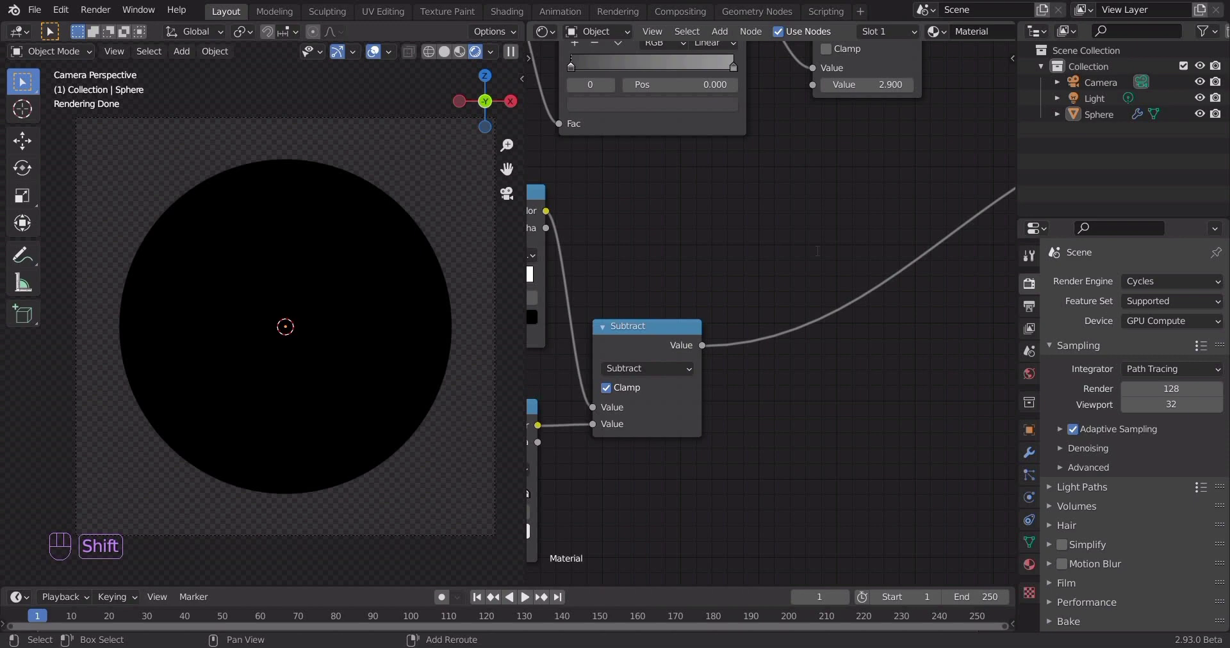
# Insert a Bump node on that Normal link so Subtract drives its Height.
pyautogui.press('shift+a')
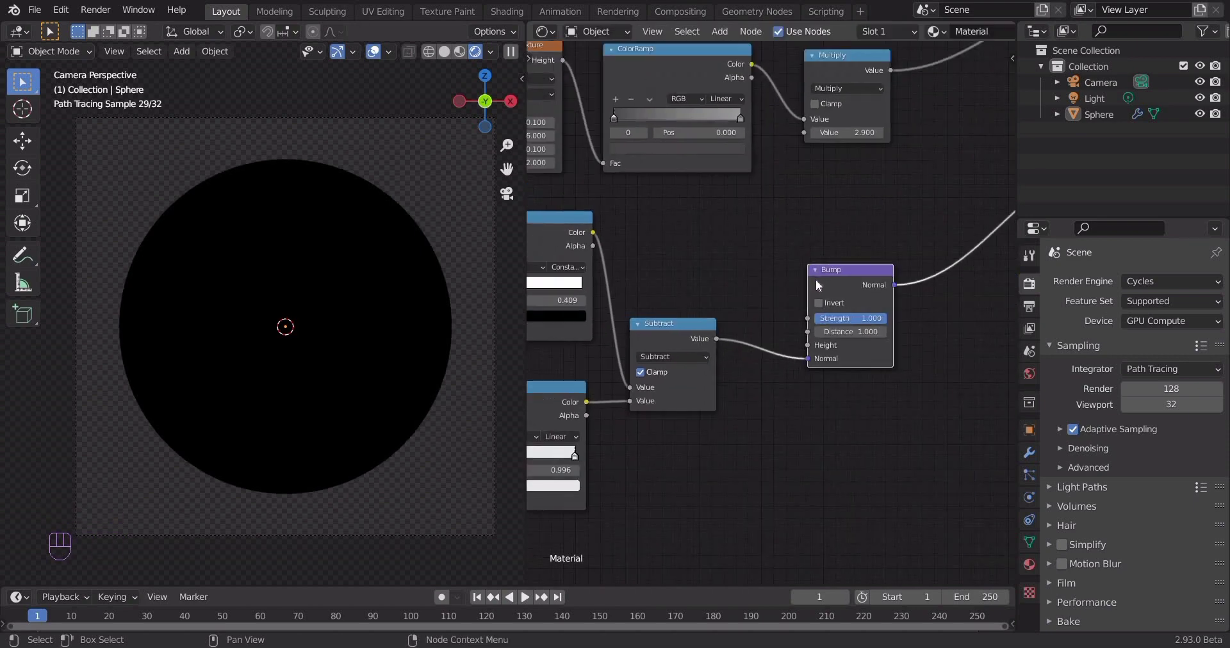
pyautogui.click(898, 280)
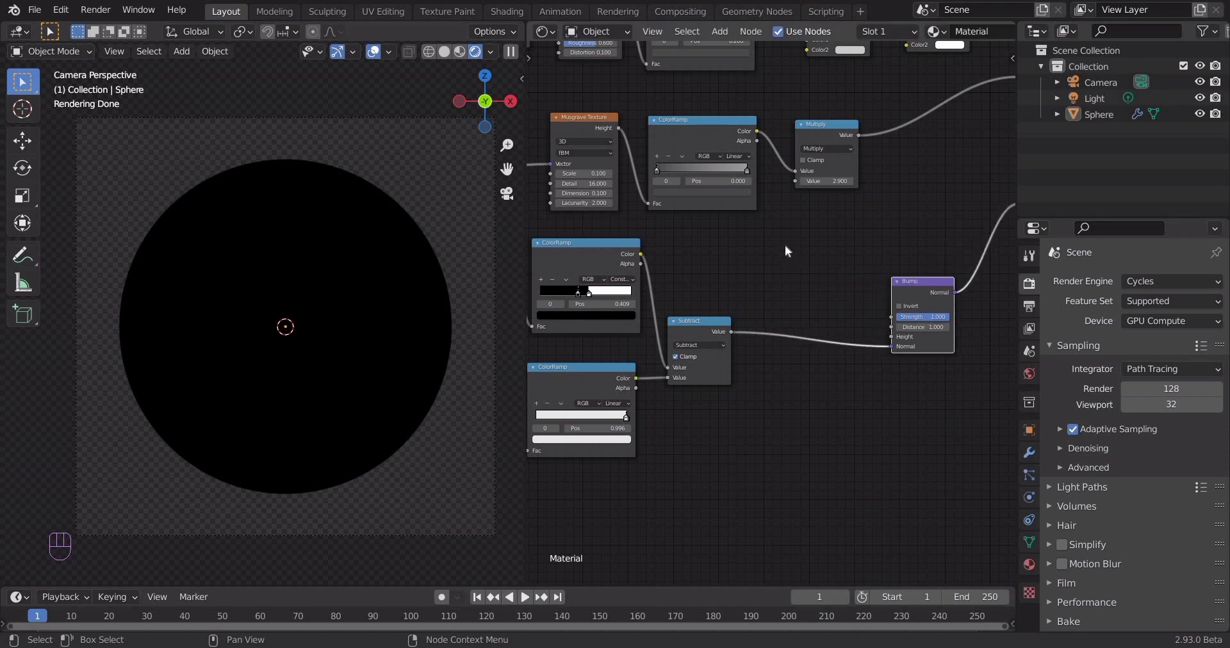
pyautogui.press('shift+a')
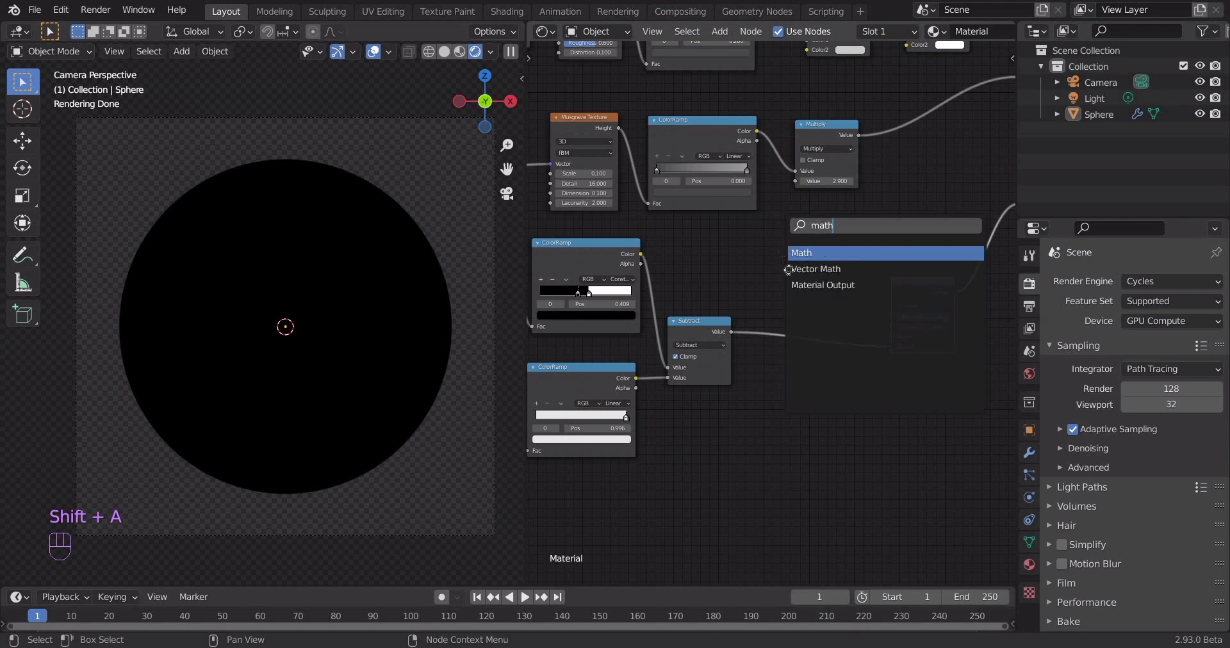
# Insert an Add math node between Subtract and Bump, summing in the top scratch ColorRamp.
pyautogui.moveTo(795, 331); pyautogui.dragTo(774, 317)
pyautogui.moveTo(701, 371); pyautogui.dragTo(745, 357)
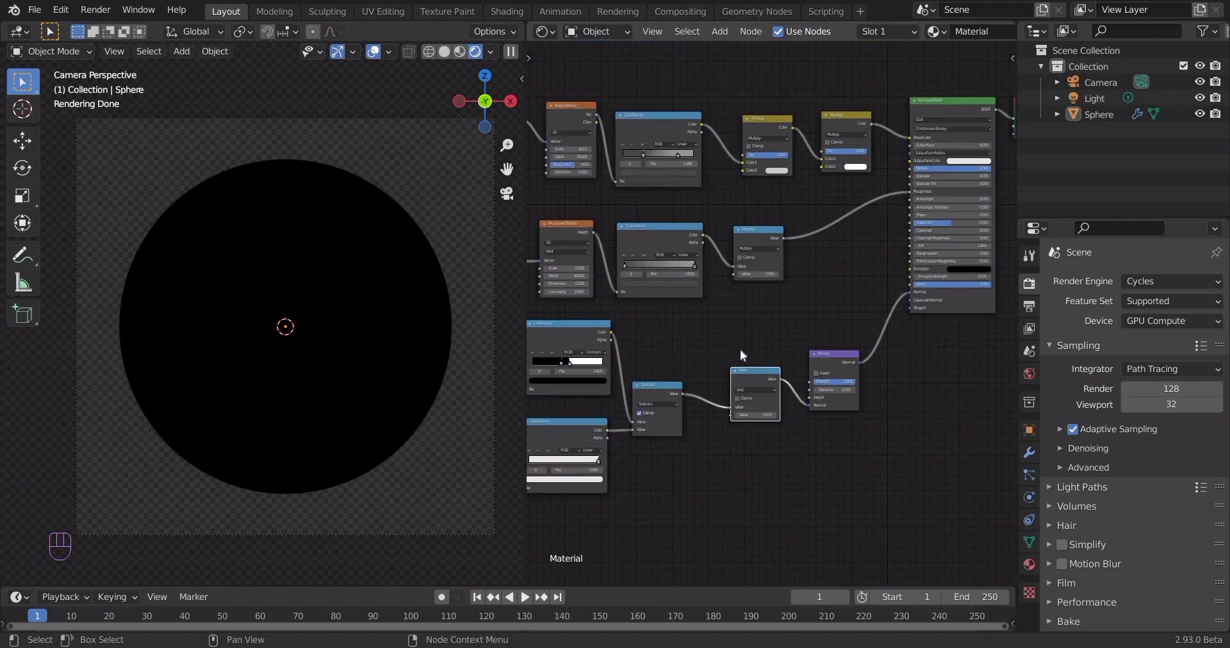
pyautogui.moveTo(758, 435); pyautogui.dragTo(743, 489)
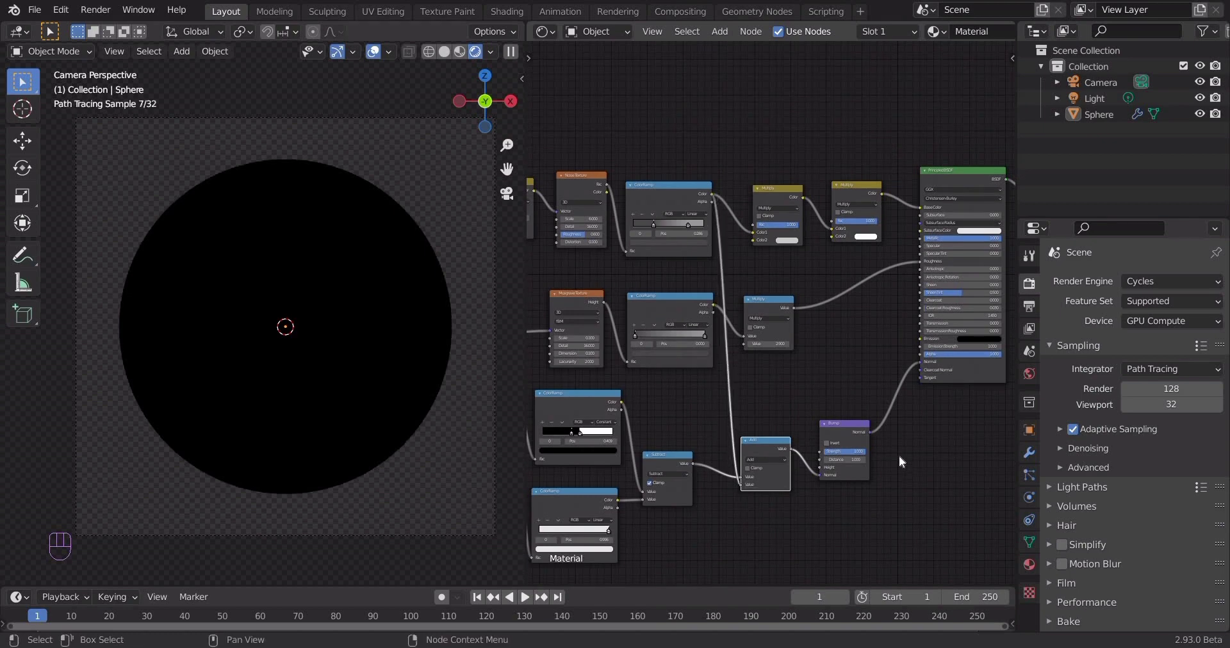
pyautogui.middleClick(686, 431)
pyautogui.middleClick(804, 351)
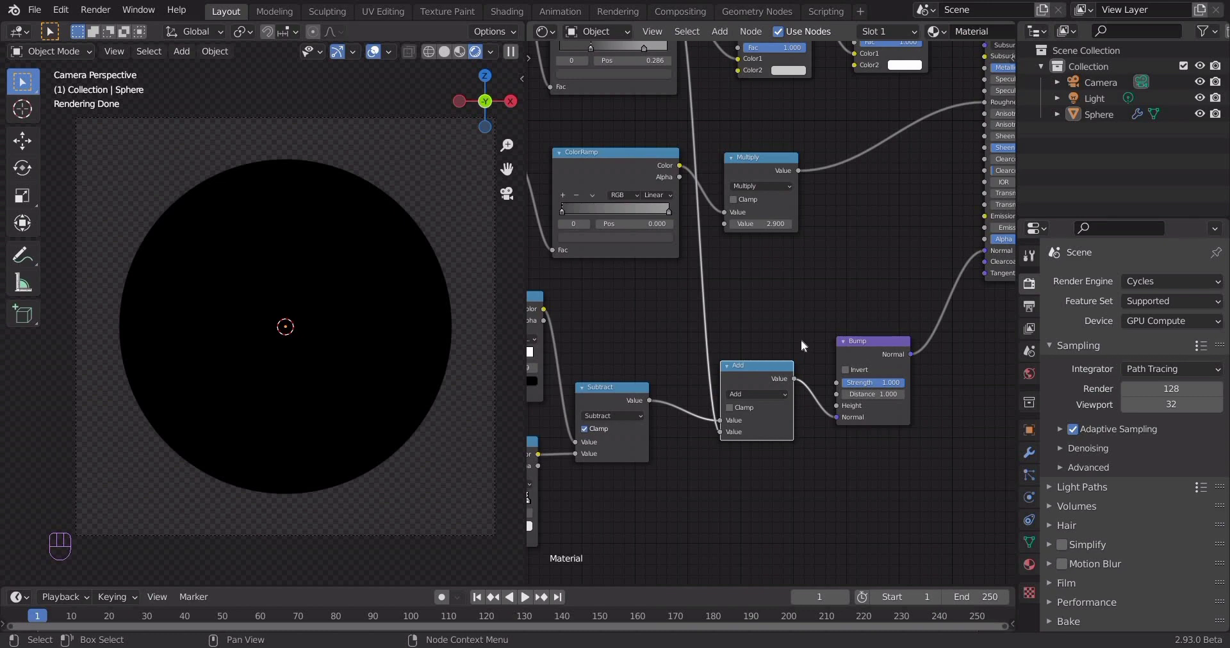
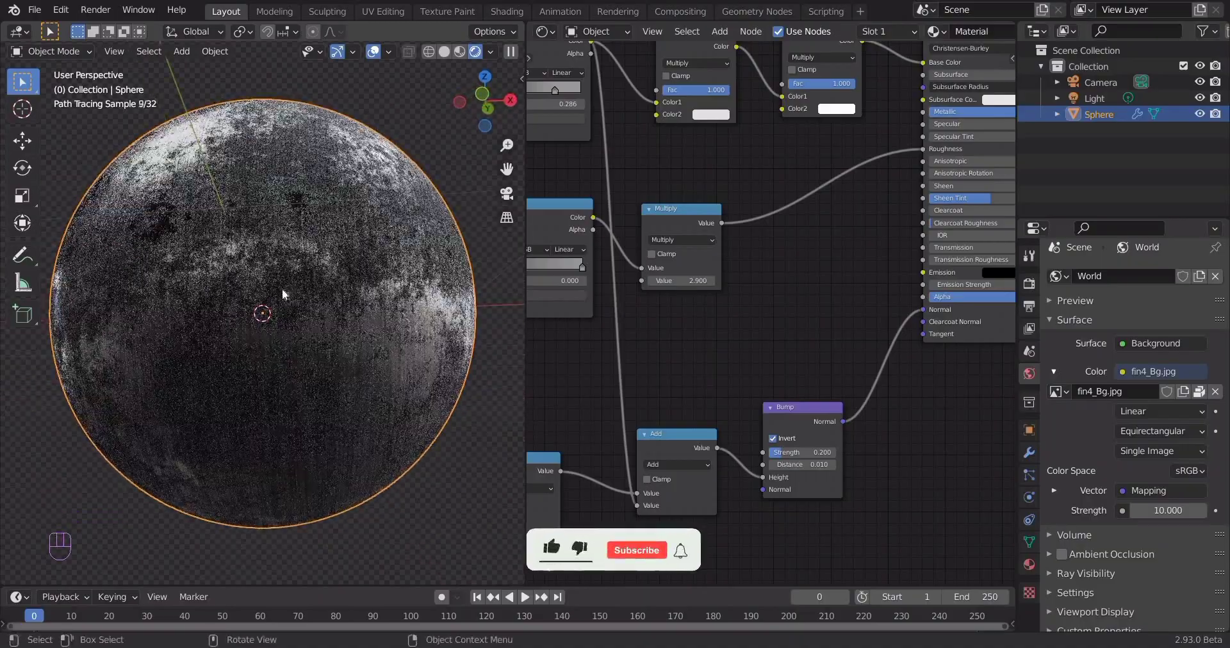
# Invert the Bump at strength 0.2, distance 0.01, view through the camera and save.
pyautogui.middleClick(284, 302)
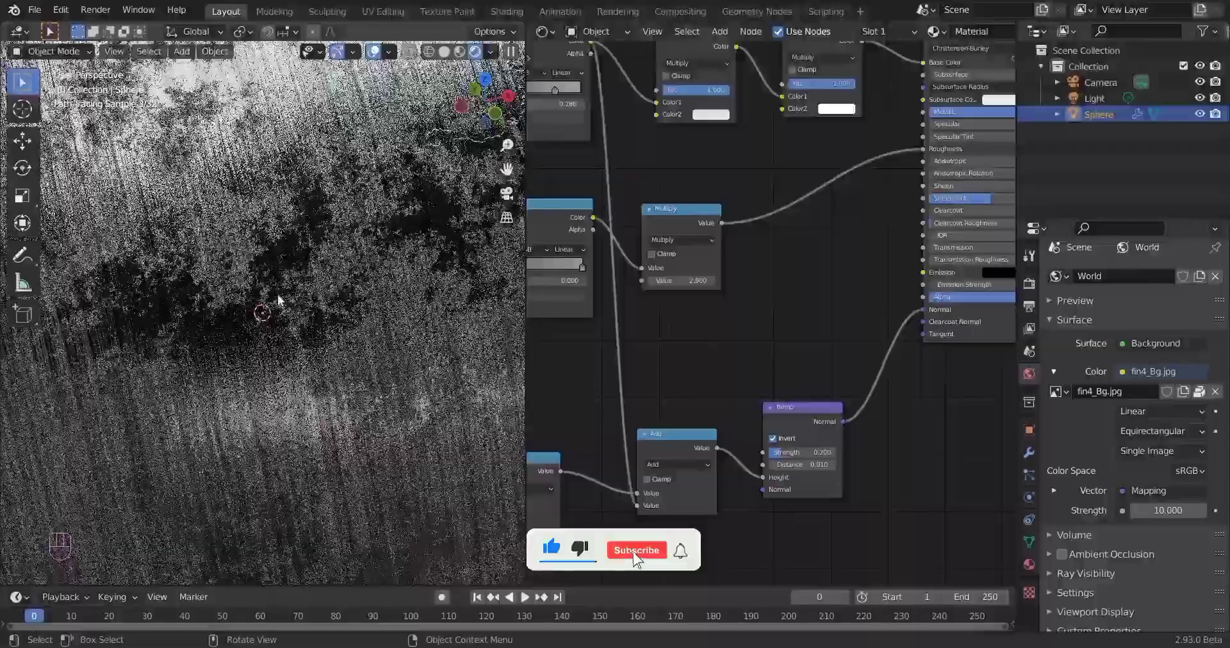
pyautogui.click(284, 300)
pyautogui.press('KP_0')
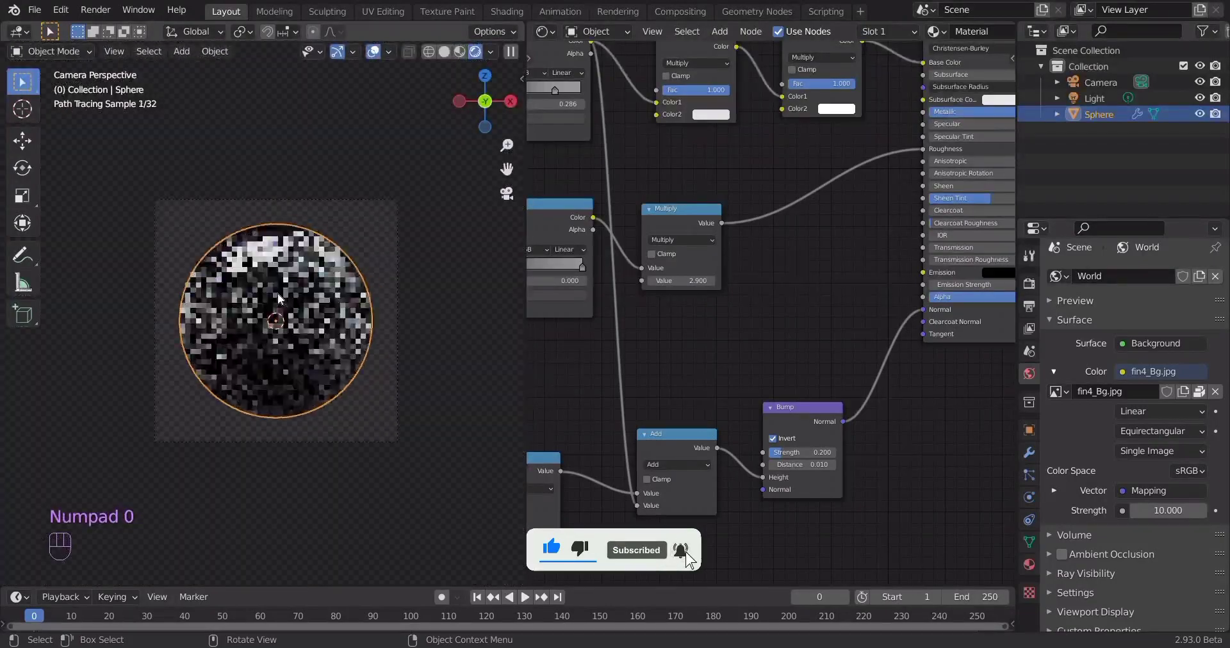
pyautogui.press('ctrl+s')
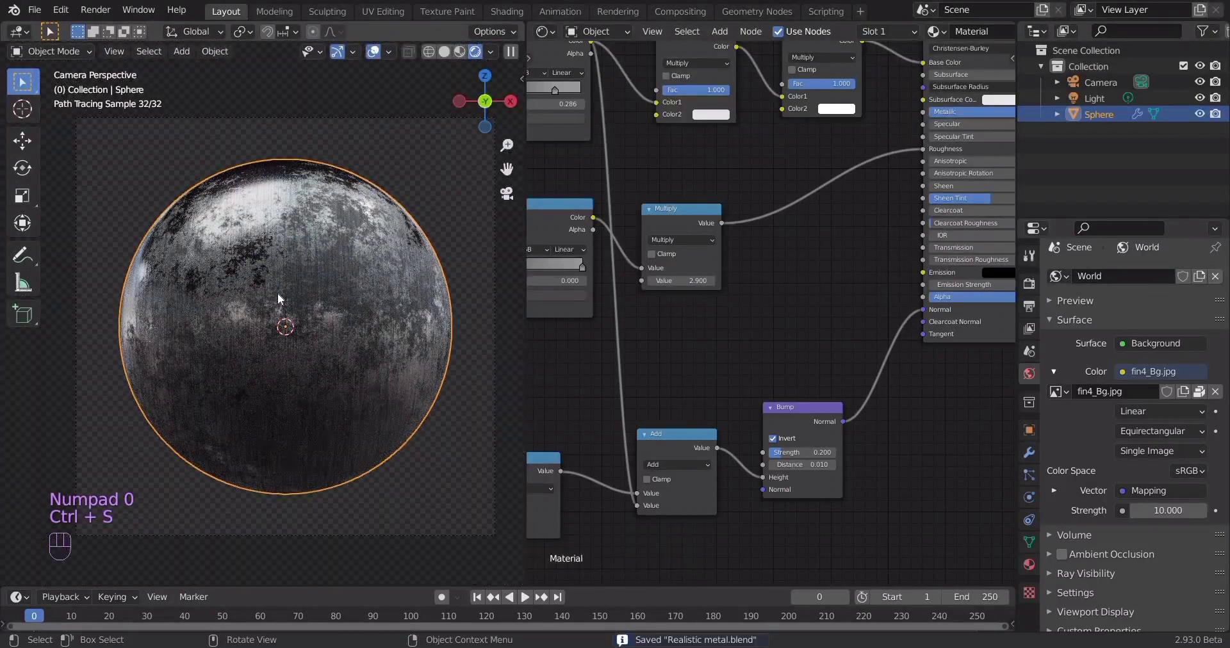